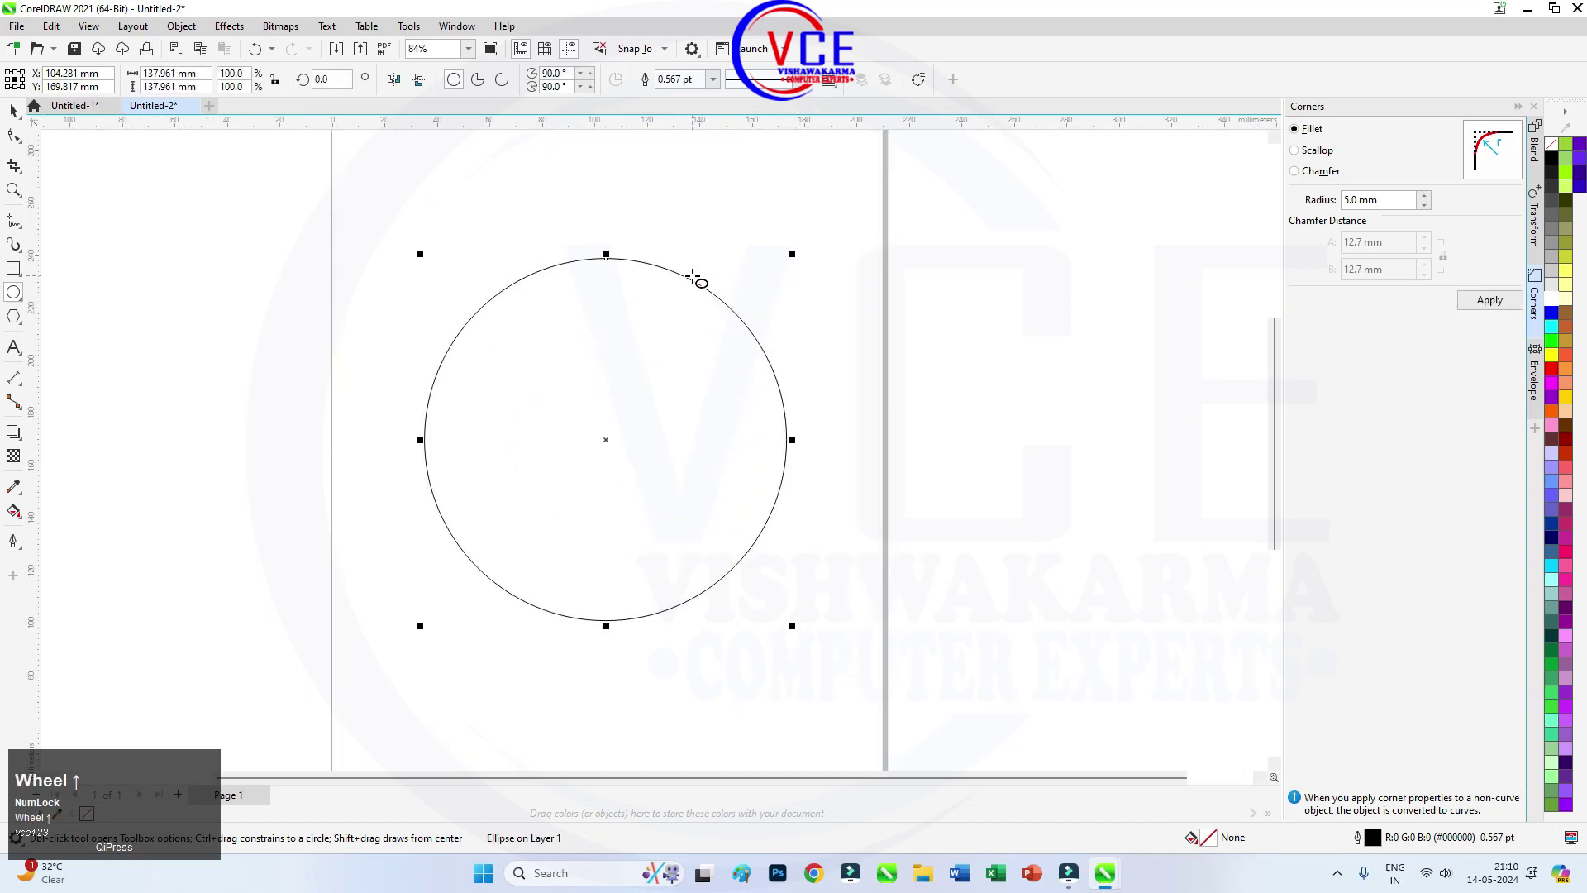
Scale two smaller copies of the circle inward to start the concentric rings.
drag(808, 257, 802, 270)
right_click(802, 271)
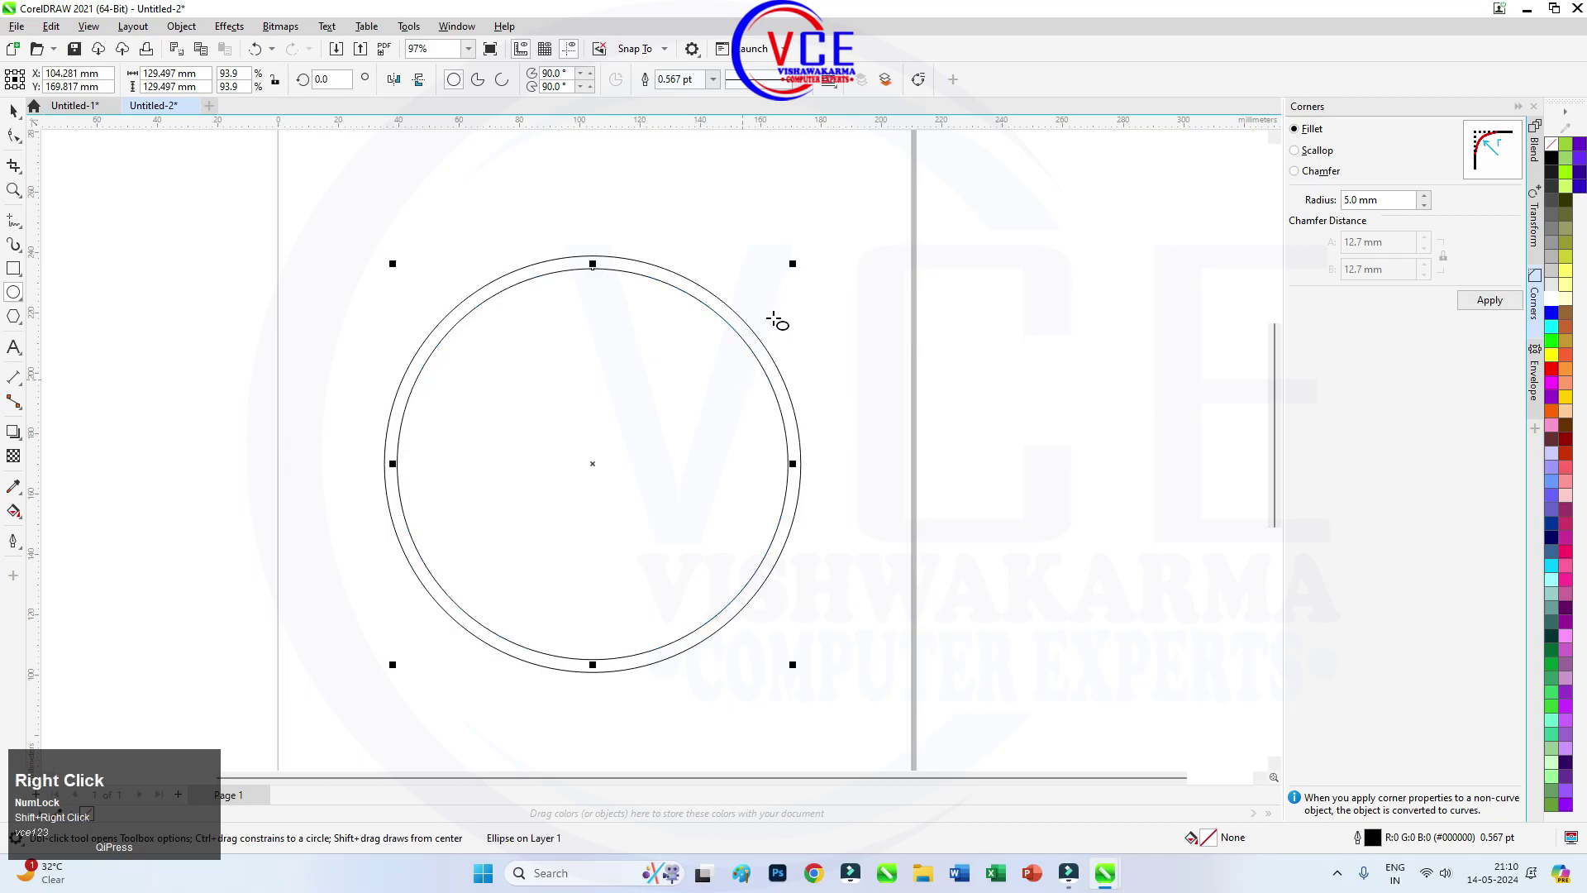
drag(796, 271, 793, 281)
right_click(794, 281)
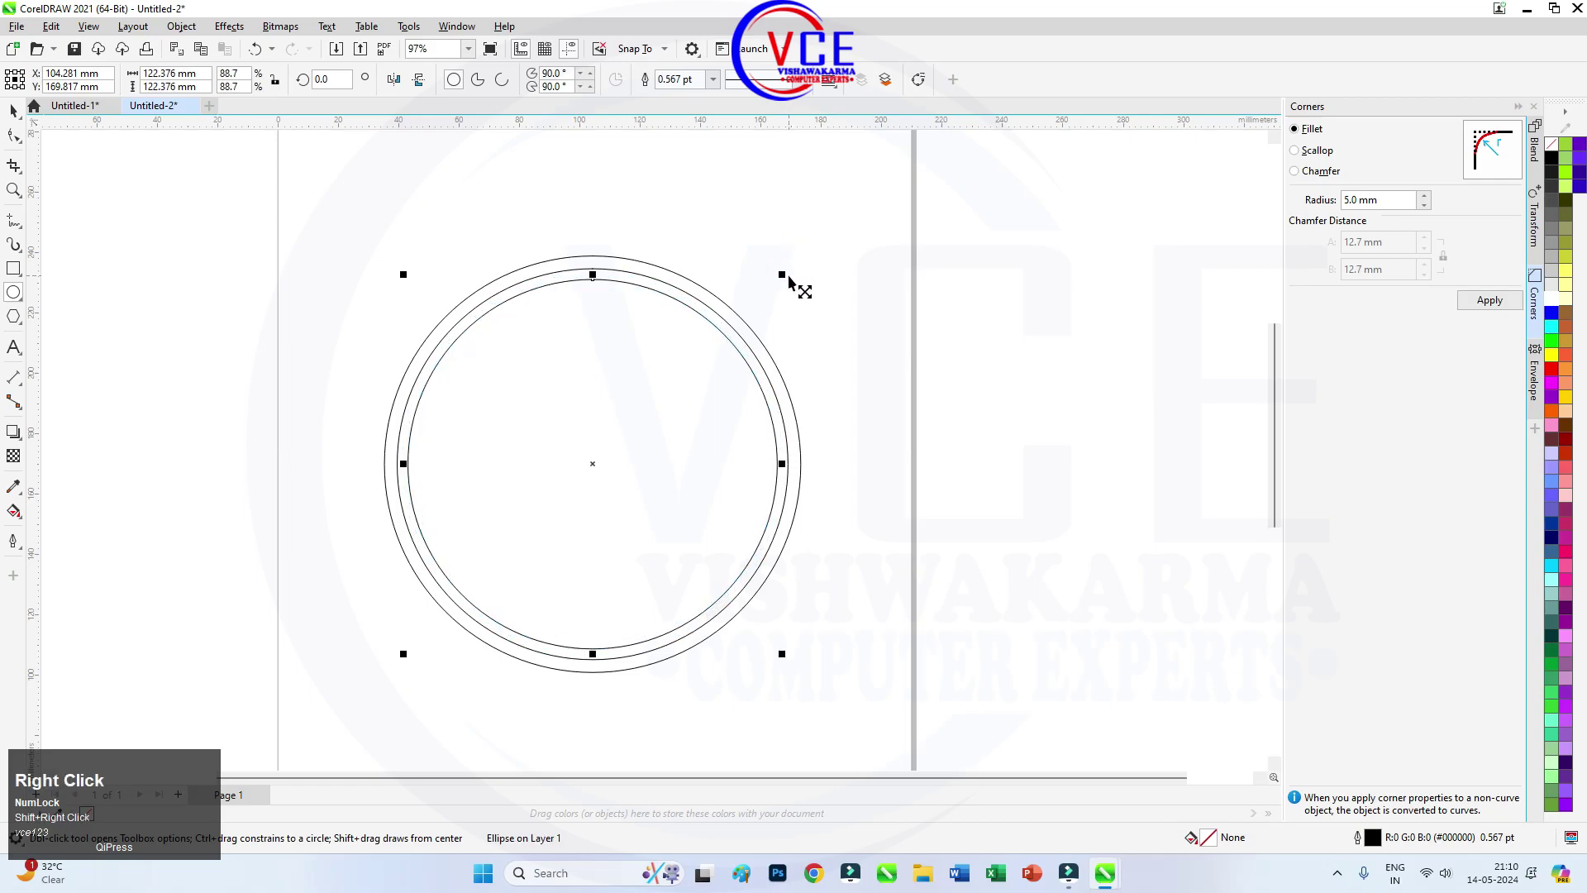
Add two more shrinking copies, the last forming the innermost circle.
drag(785, 280, 777, 307)
right_click(777, 306)
click(763, 303)
drag(763, 303, 759, 313)
right_click(760, 313)
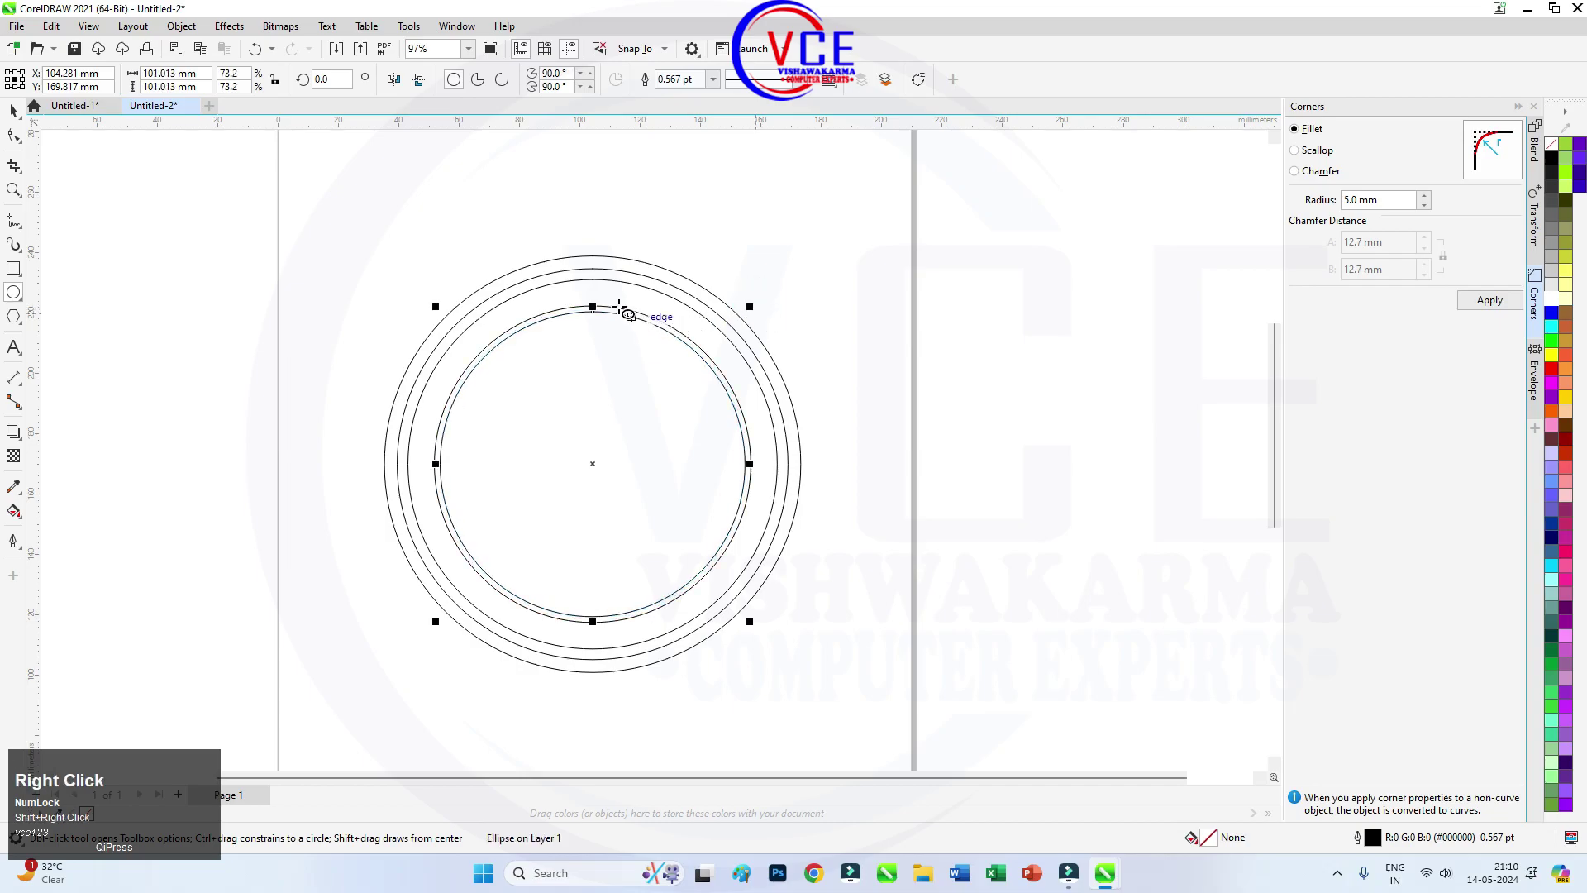
Select the innermost circle ready for colouring.
scroll(up, 3)
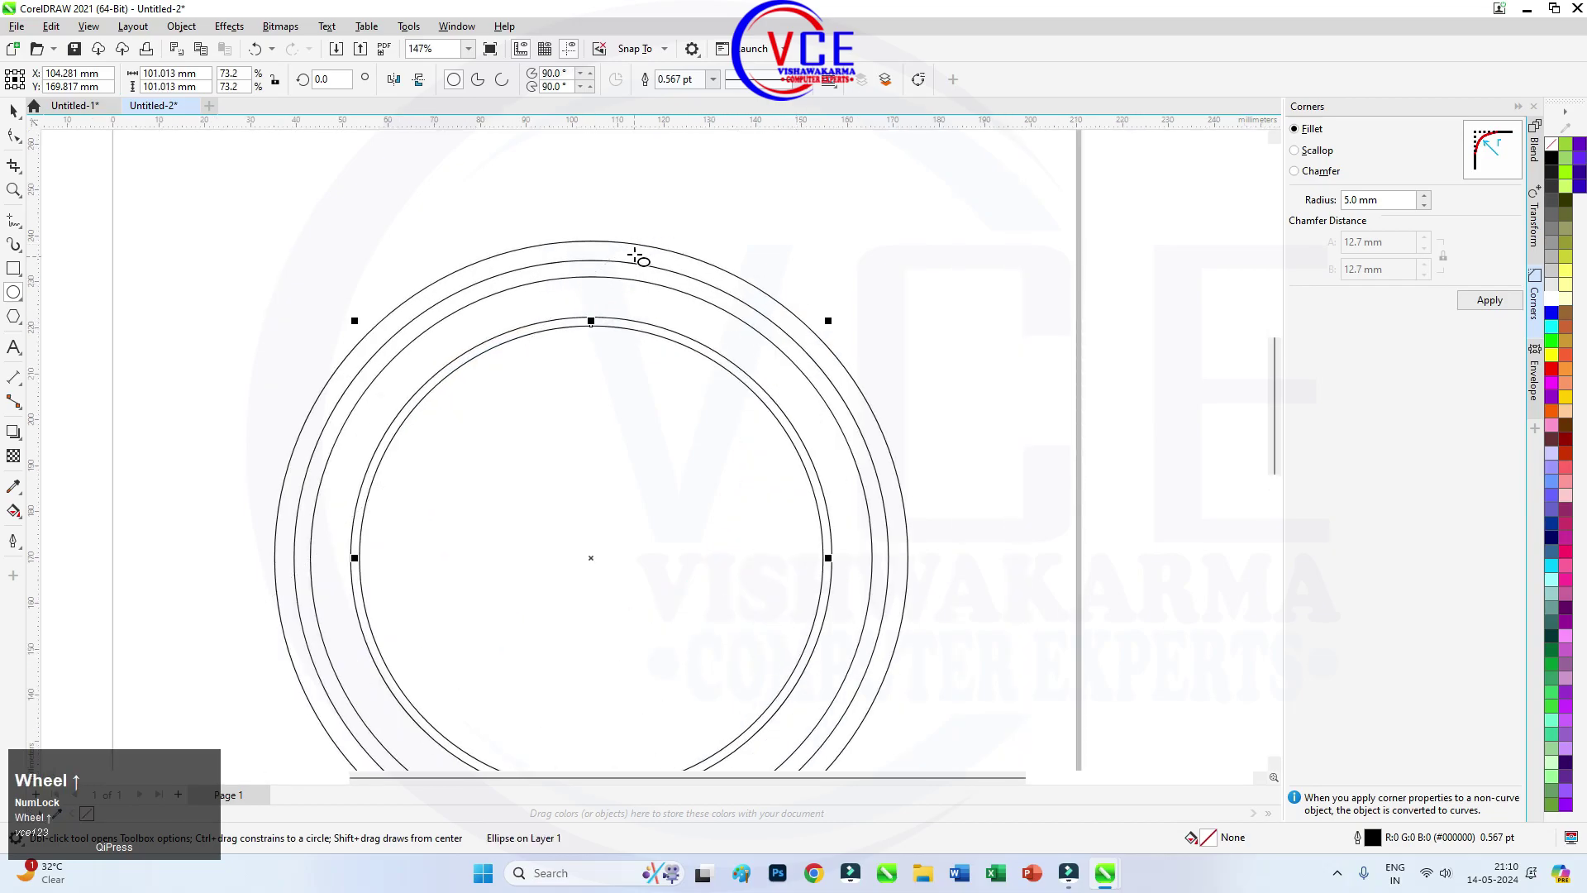
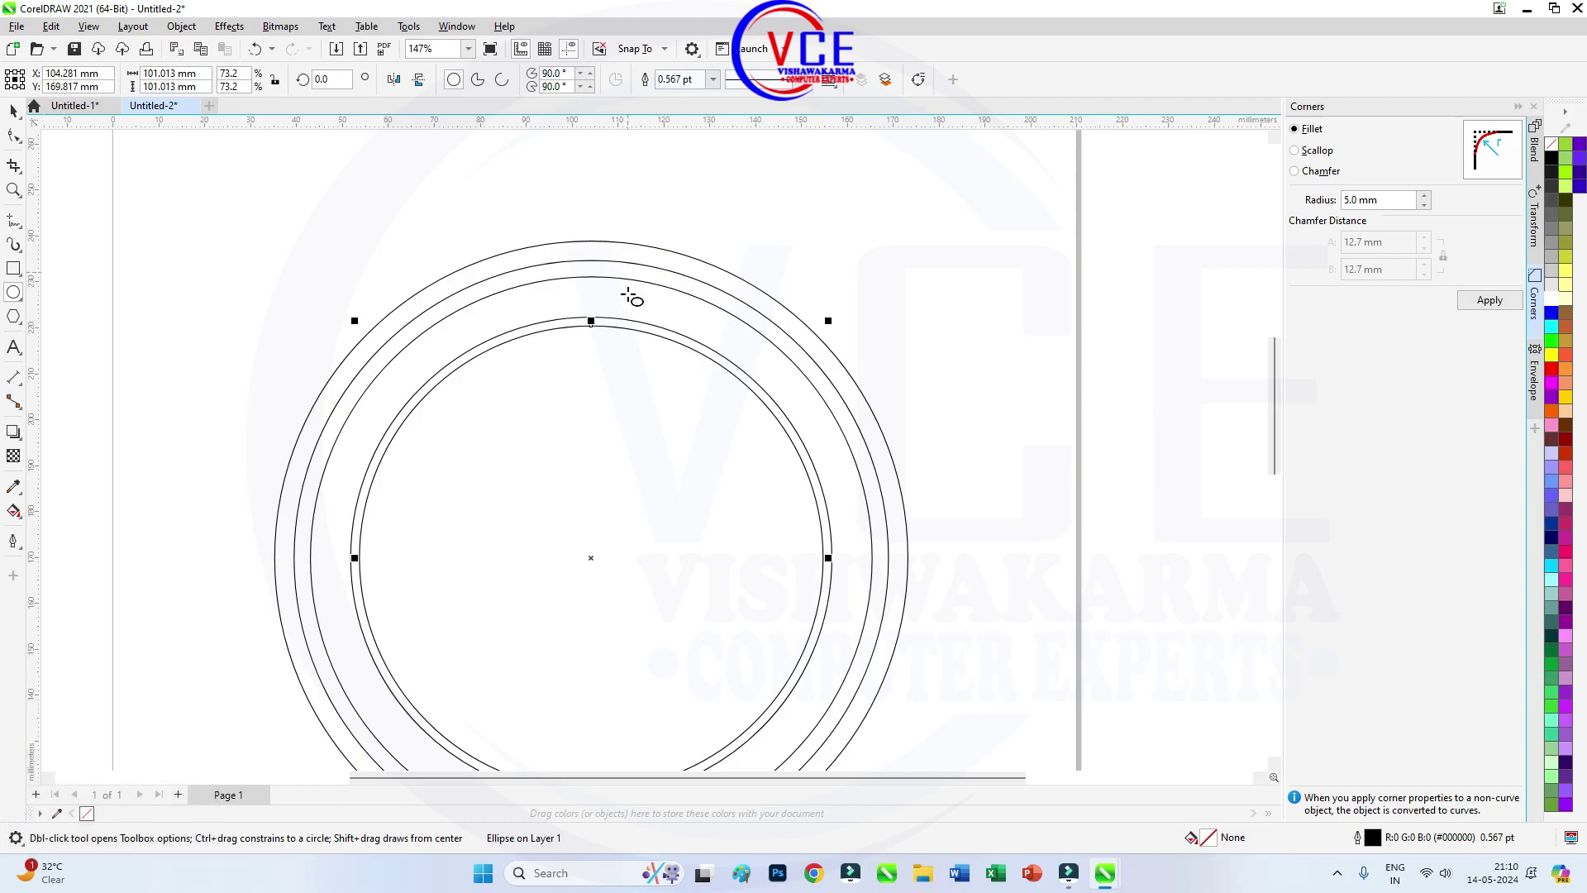
scroll(down, 3)
click(18, 121)
scroll(down, 3)
click(621, 357)
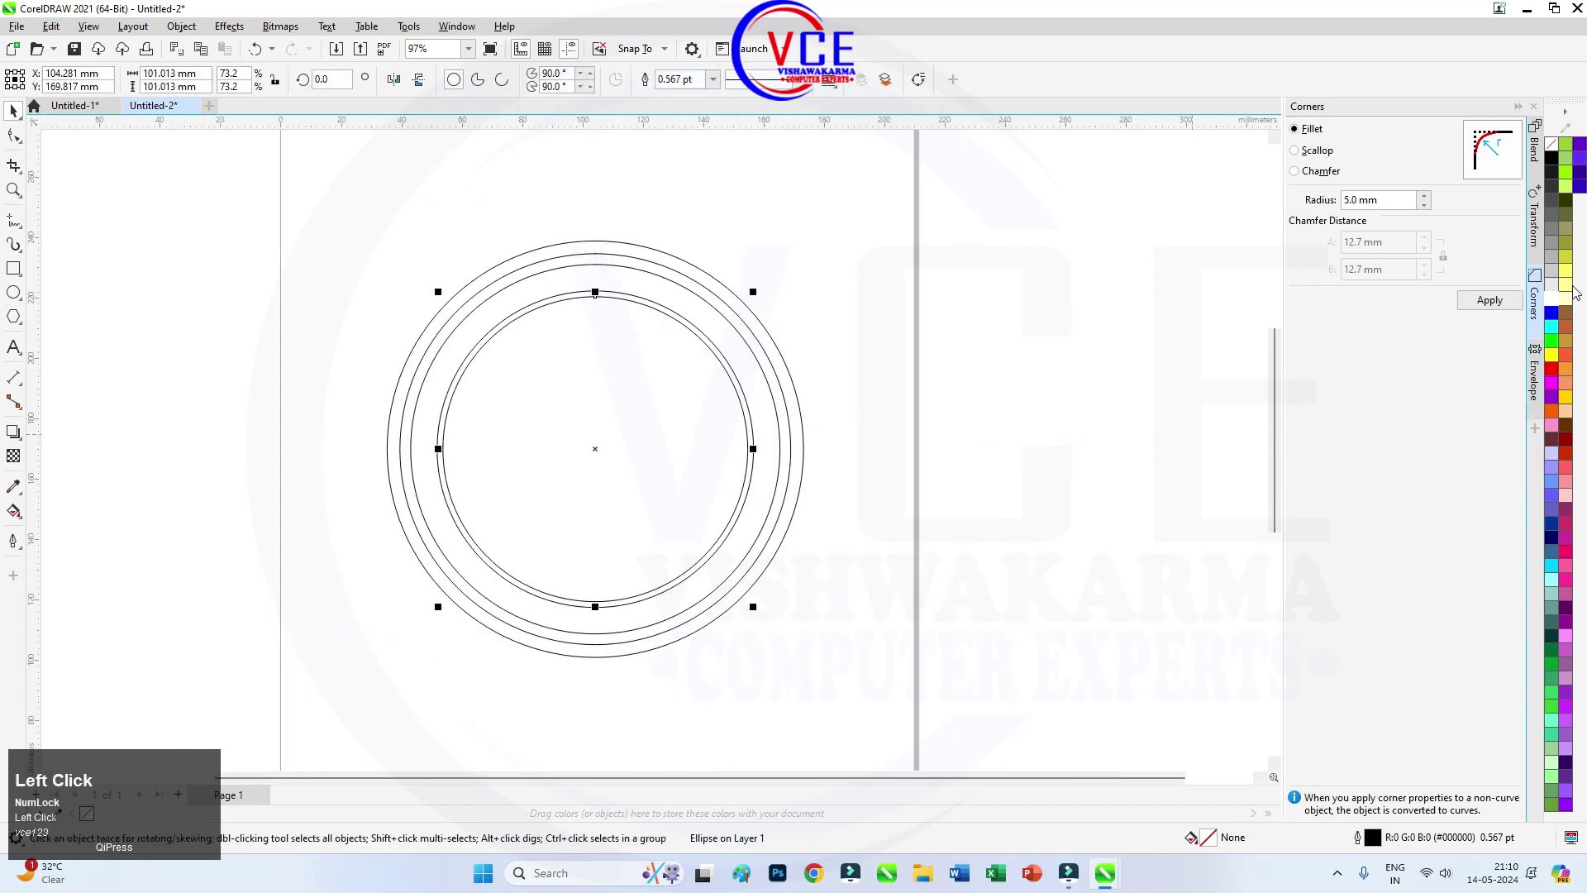
Fill the centre circle light grey, the second ring red and the next ring dark grey.
click(1557, 276)
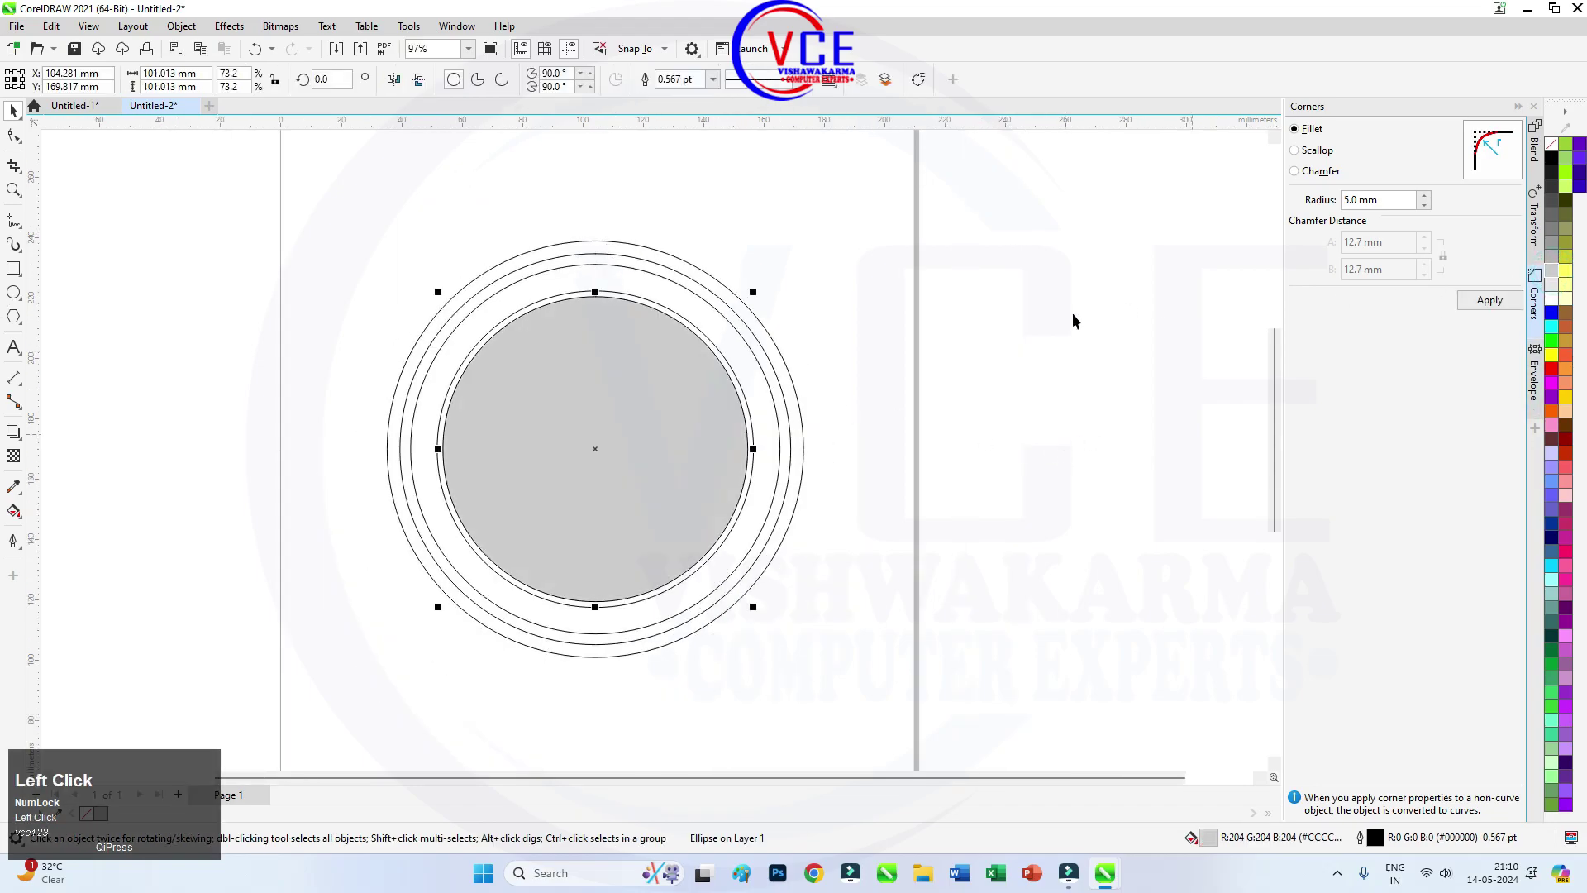
click(712, 343)
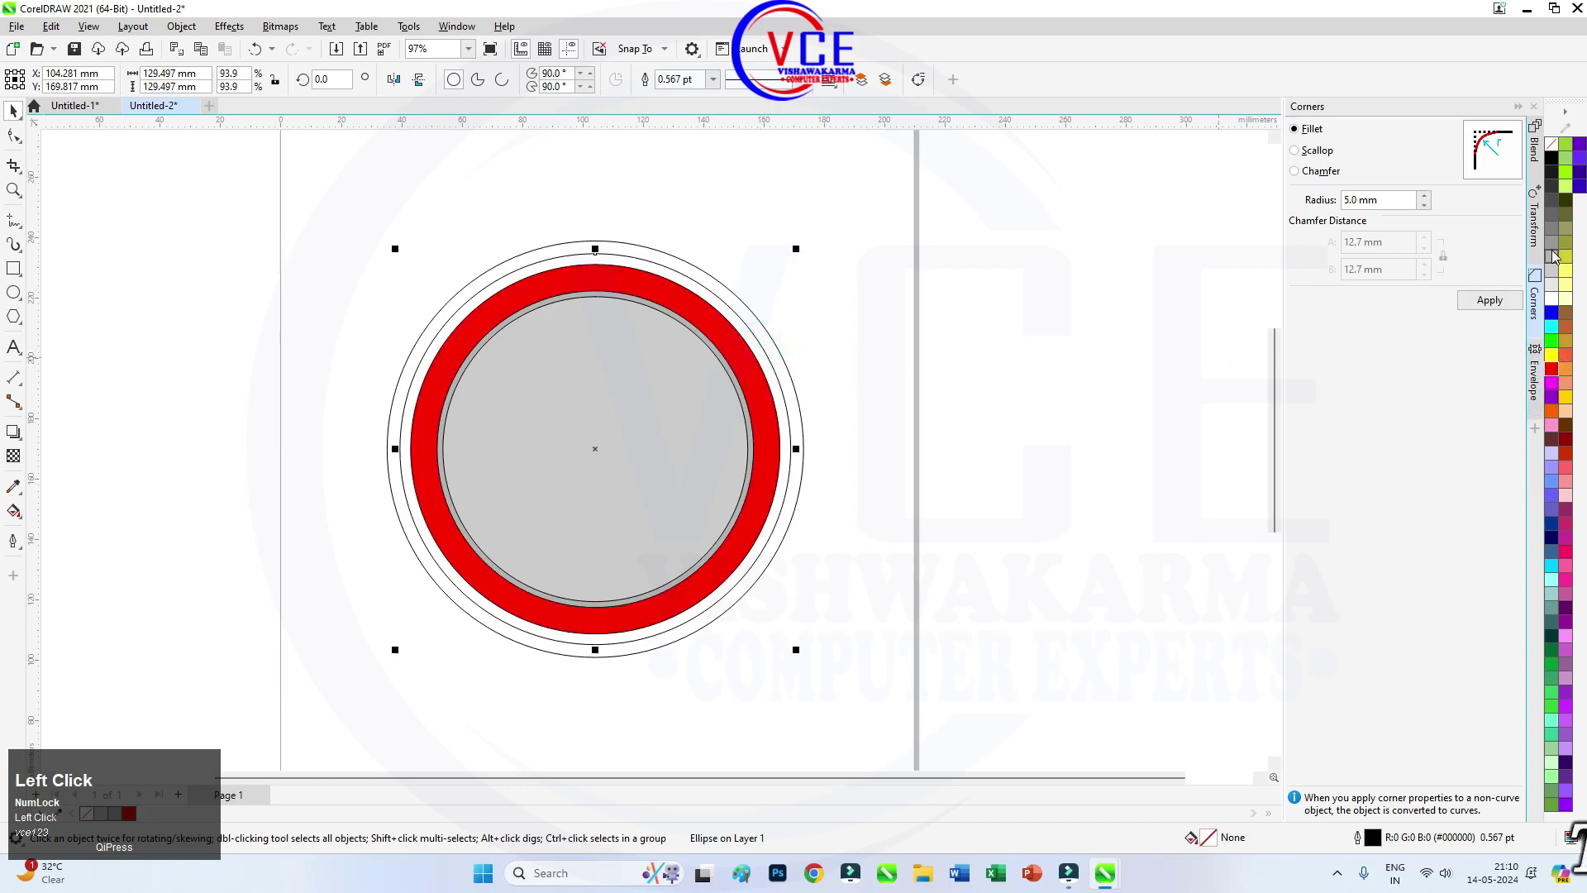
click(1553, 248)
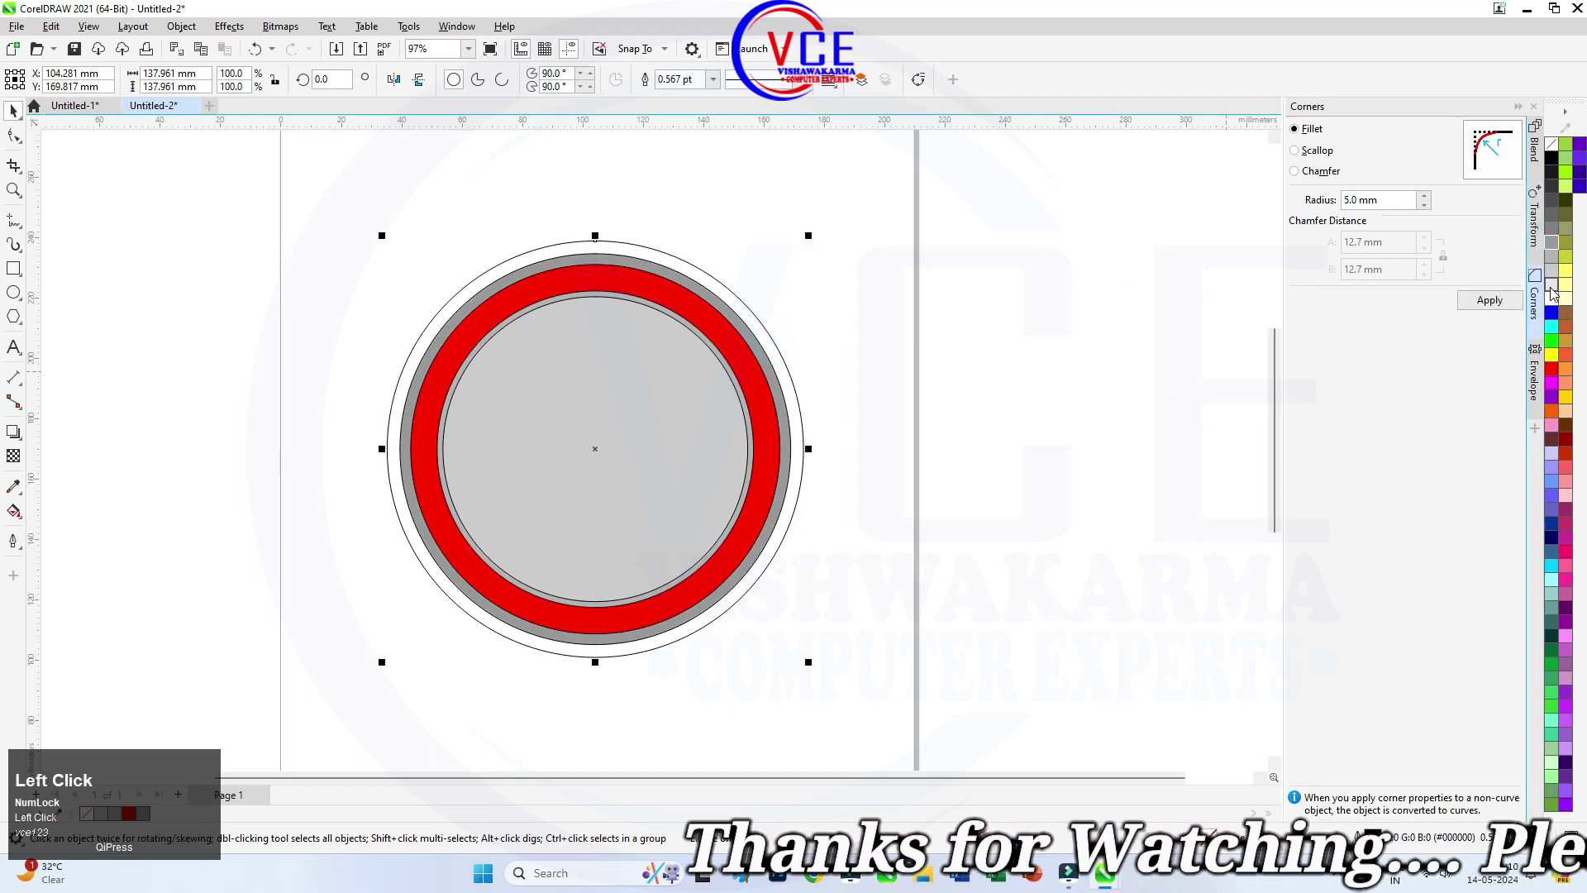
Select the outer circle for its pale grey rim fill.
scroll(up, 3)
scroll(down, 3)
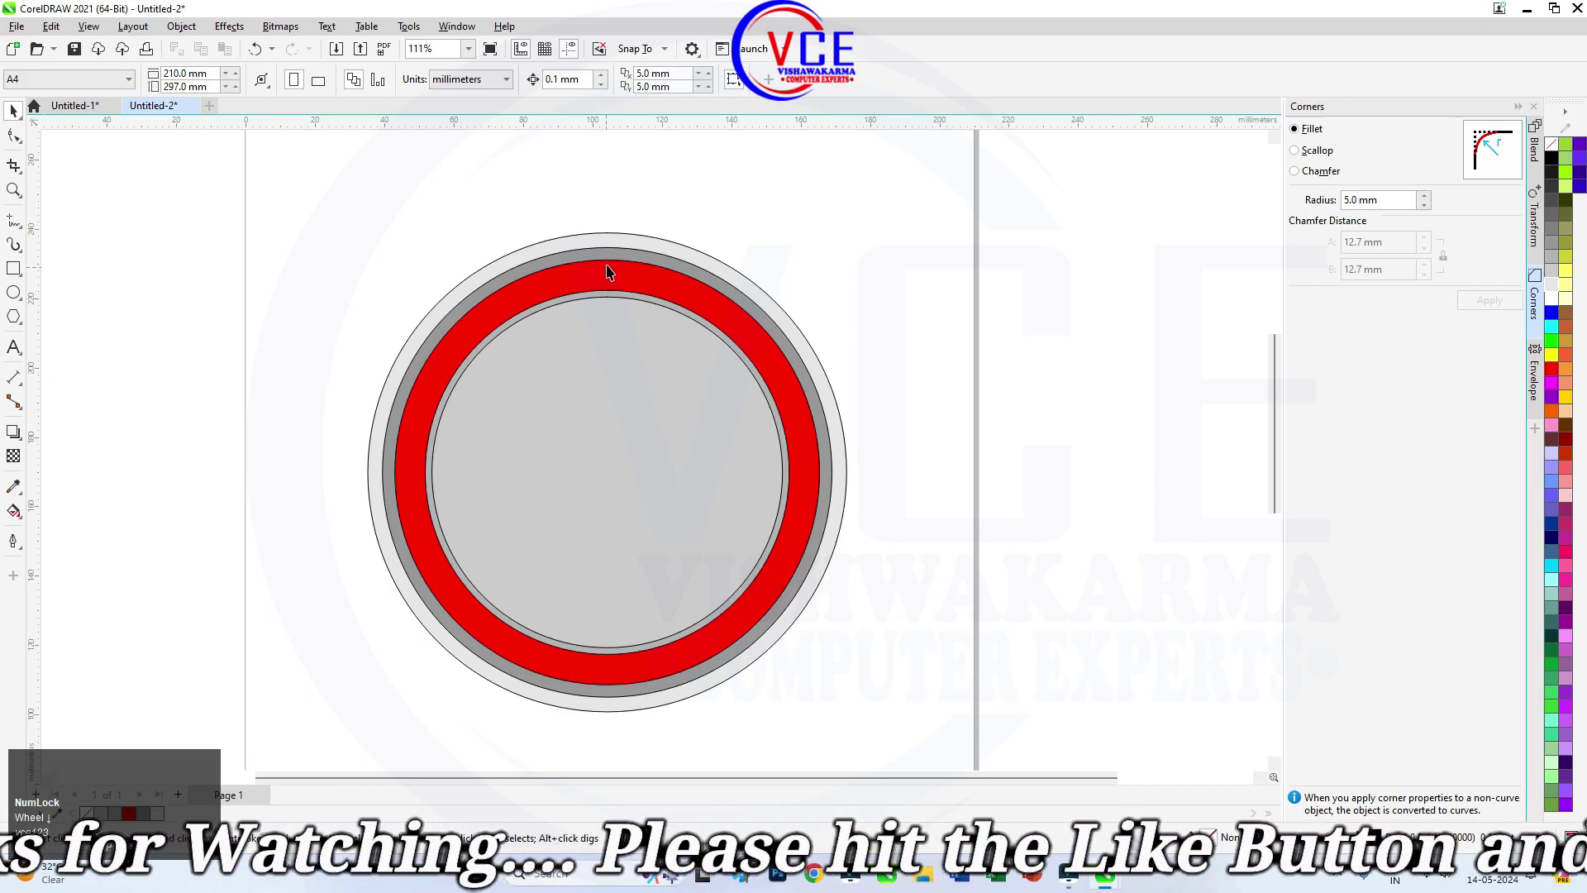
click(621, 242)
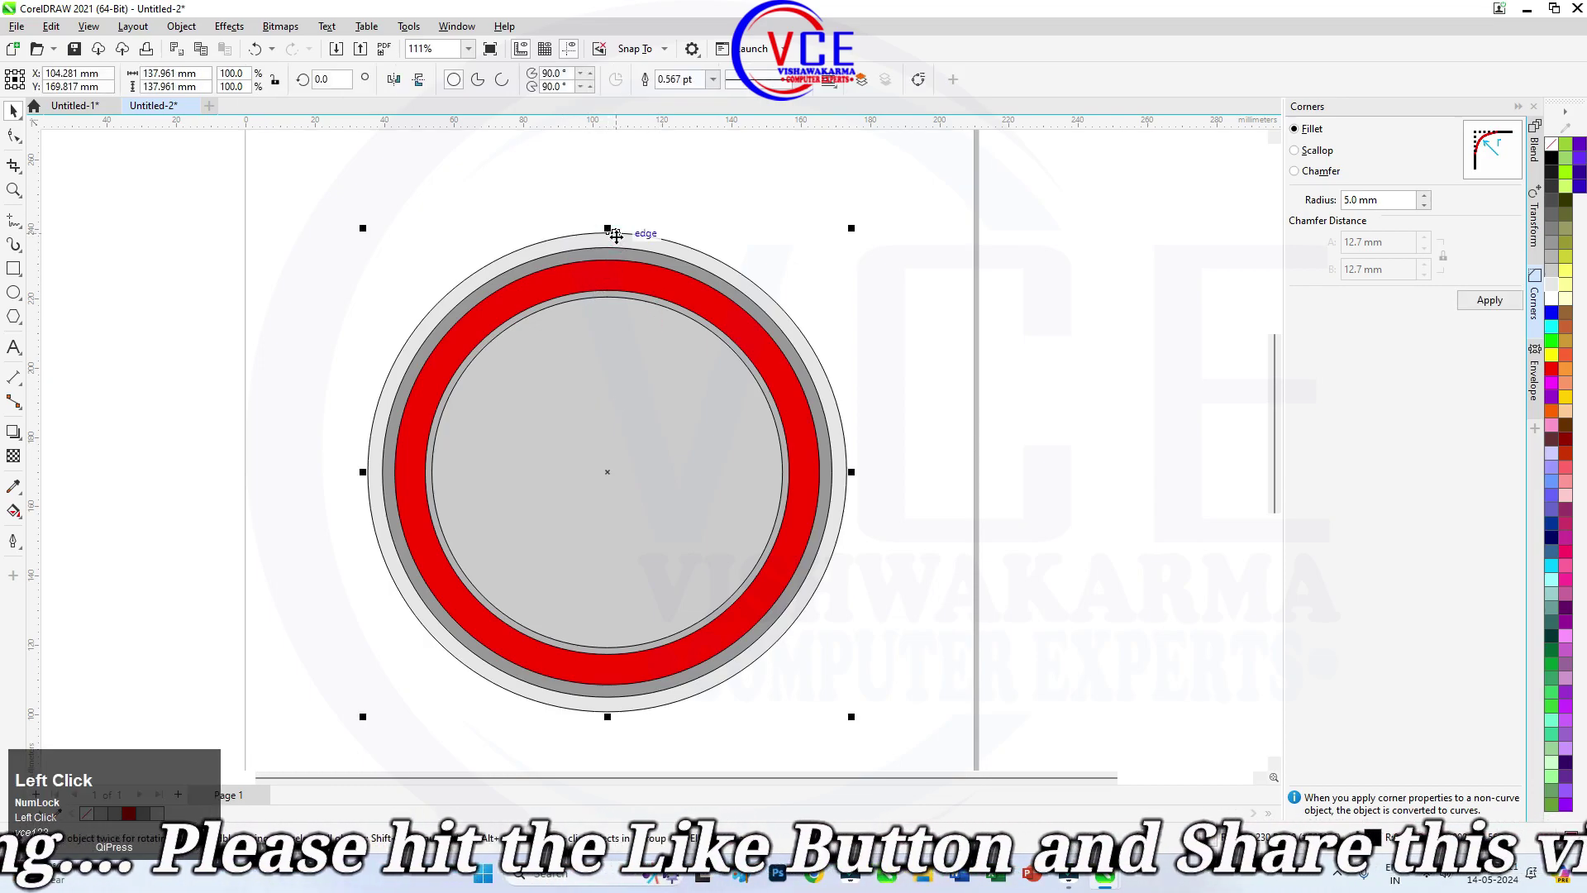
Apply the Aluminum Cylinder metallic fill to the centre circle with the Interactive Fill tool.
drag(23, 517, 87, 515)
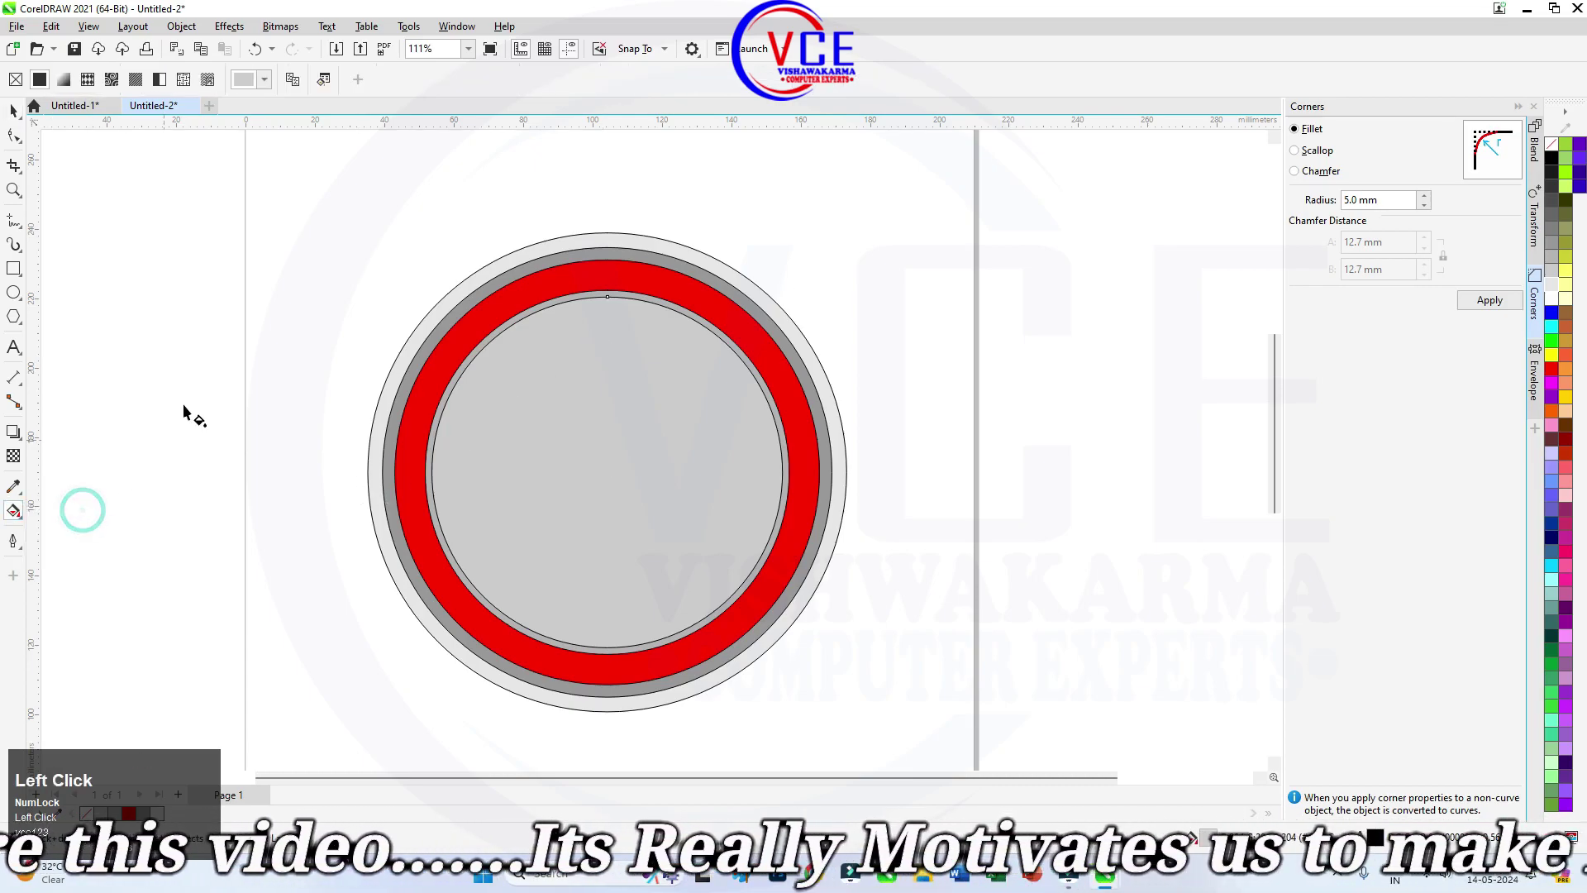
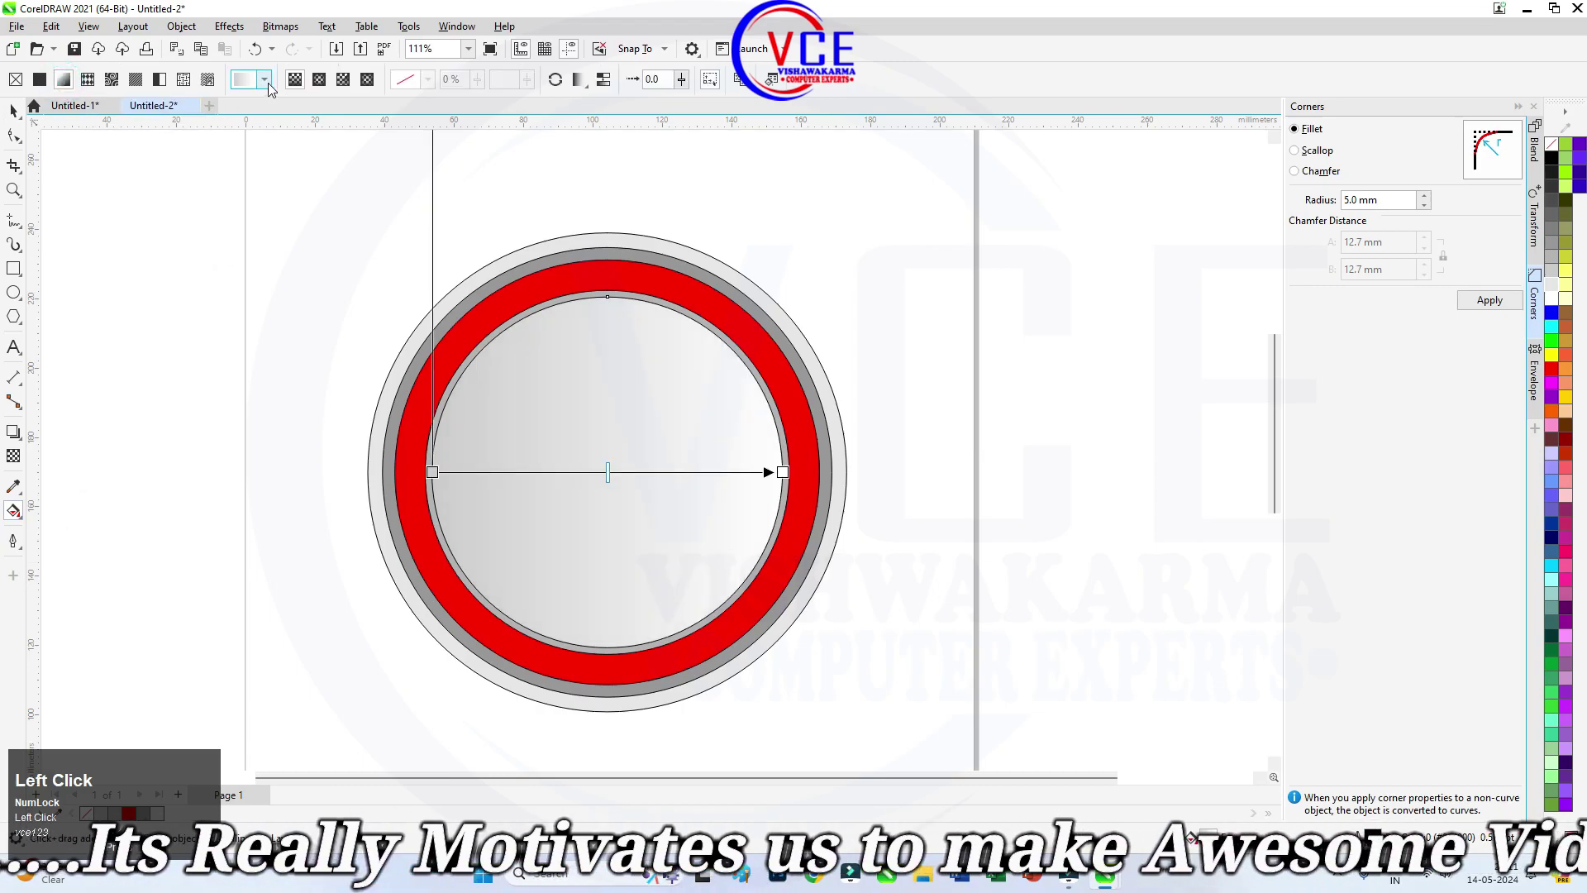
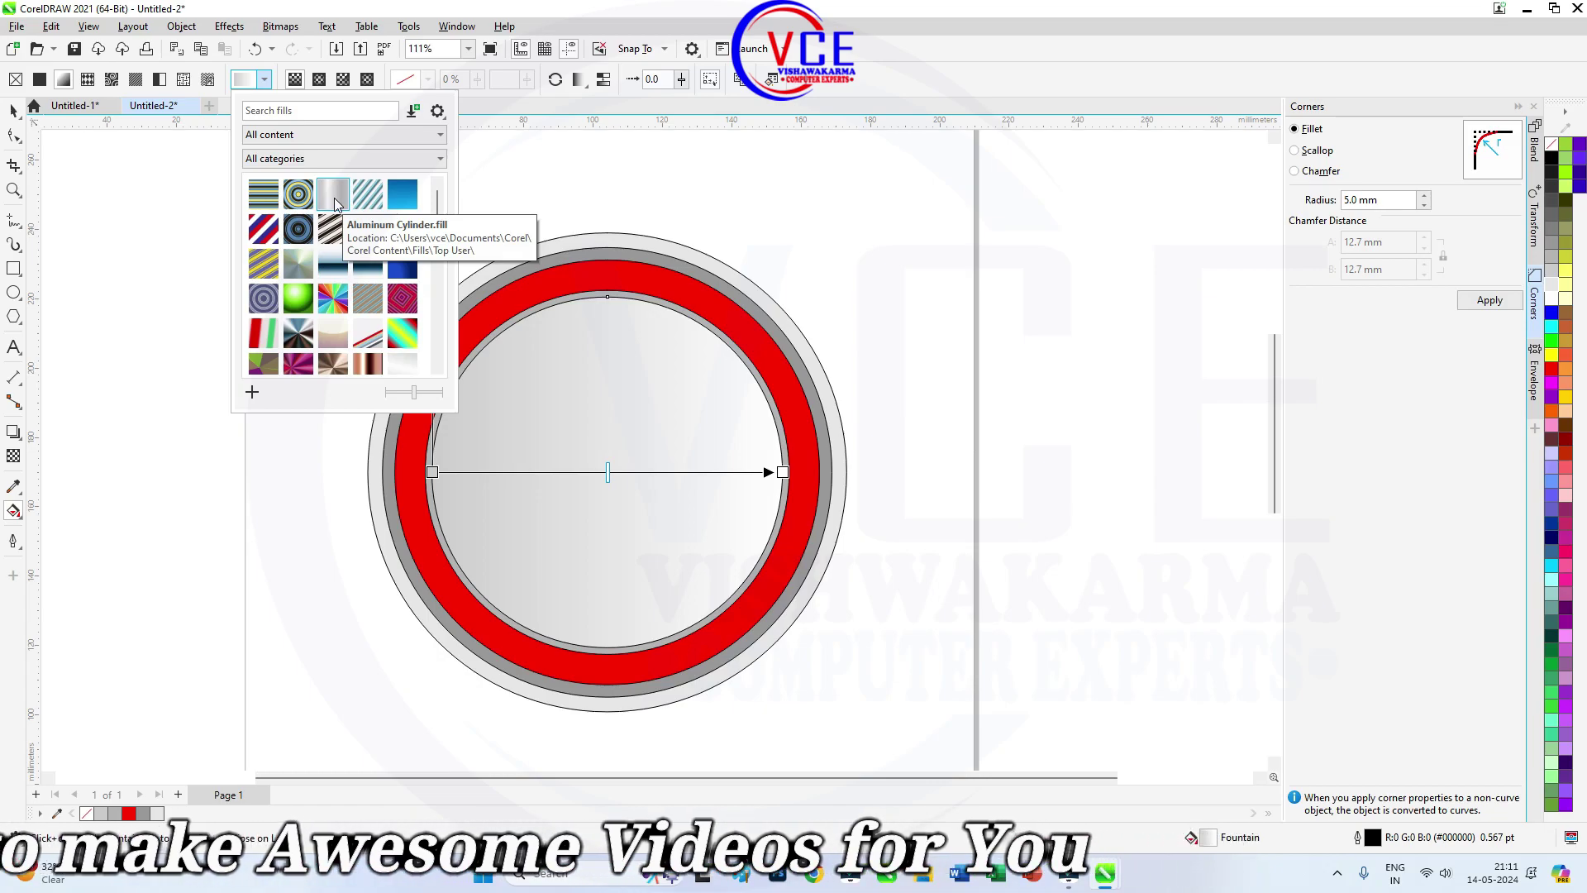
Angle the brushed-silver sheen diagonally across the centre circle and finish the fill.
drag(338, 202, 678, 305)
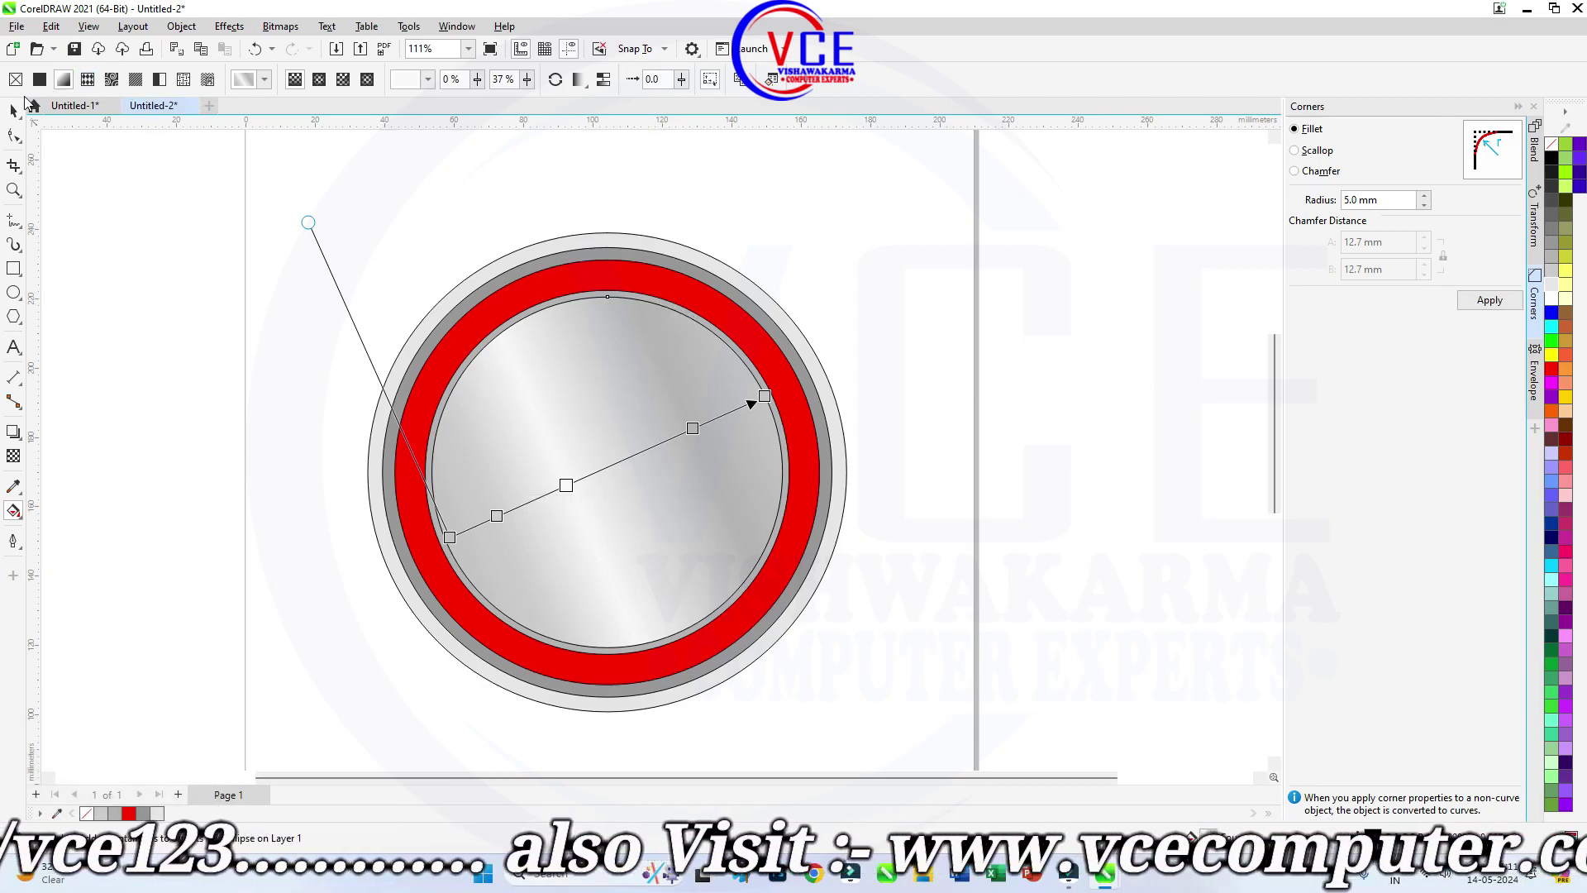
click(20, 113)
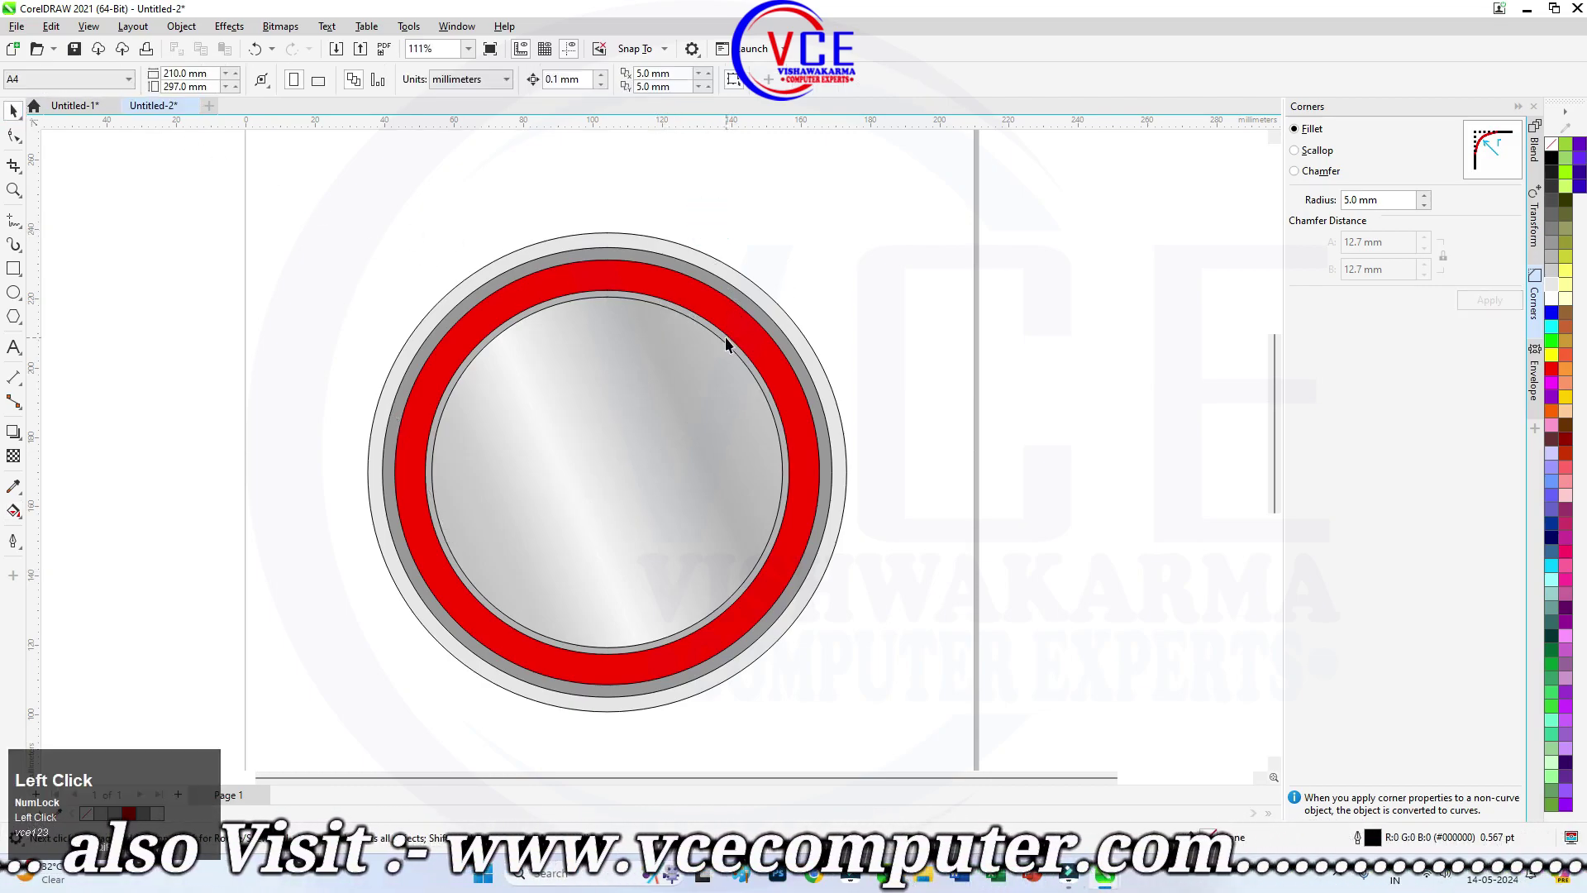
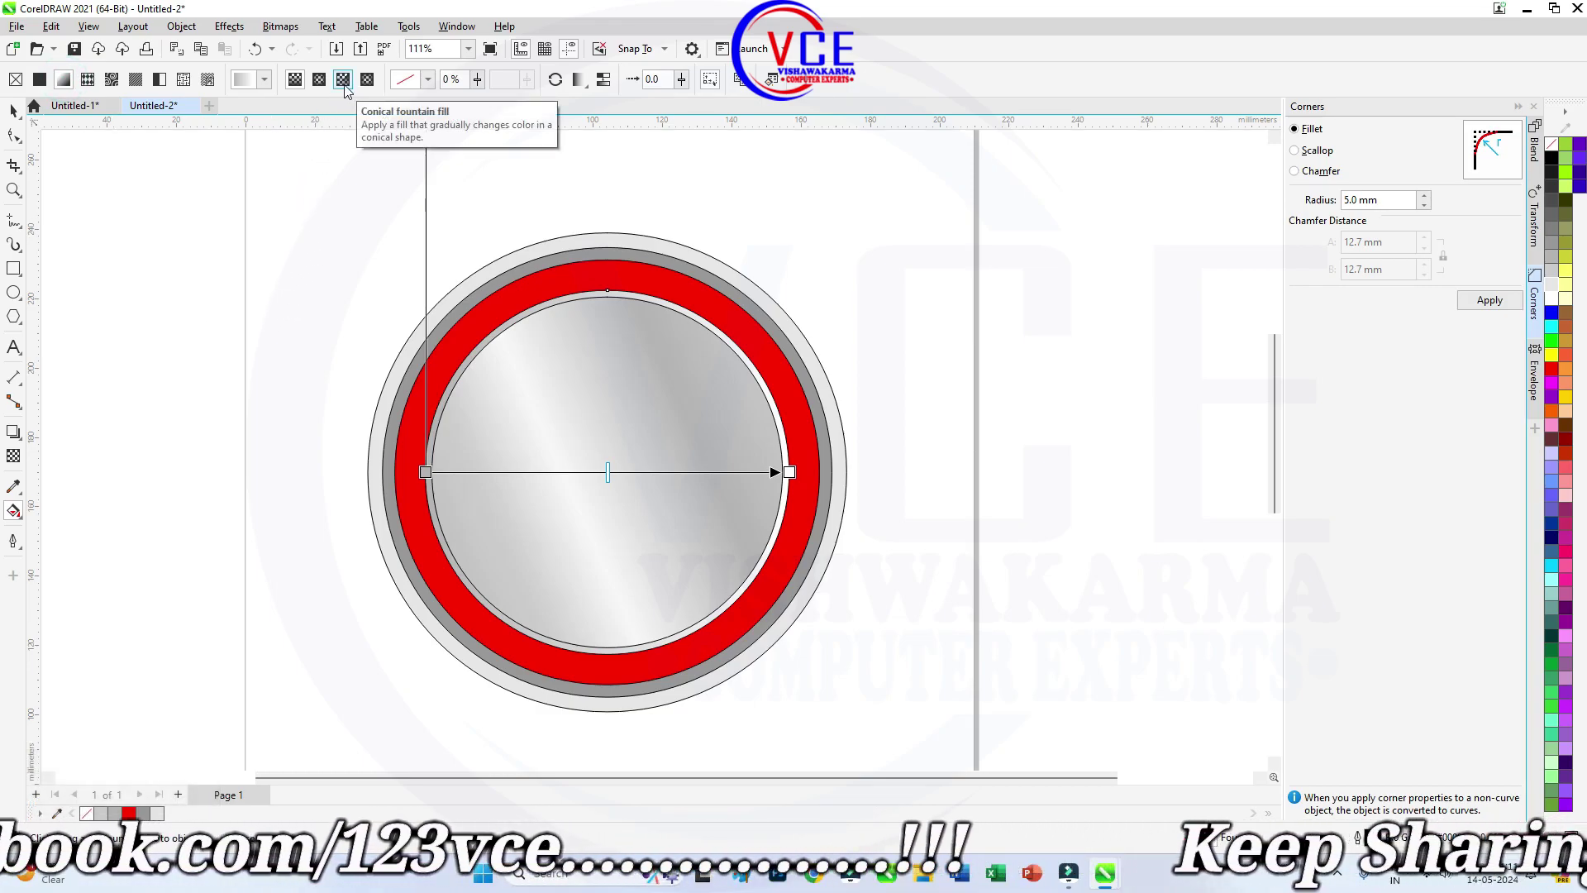
Switch the thin ring's fountain fill to Conical and start setting its colours.
click(348, 89)
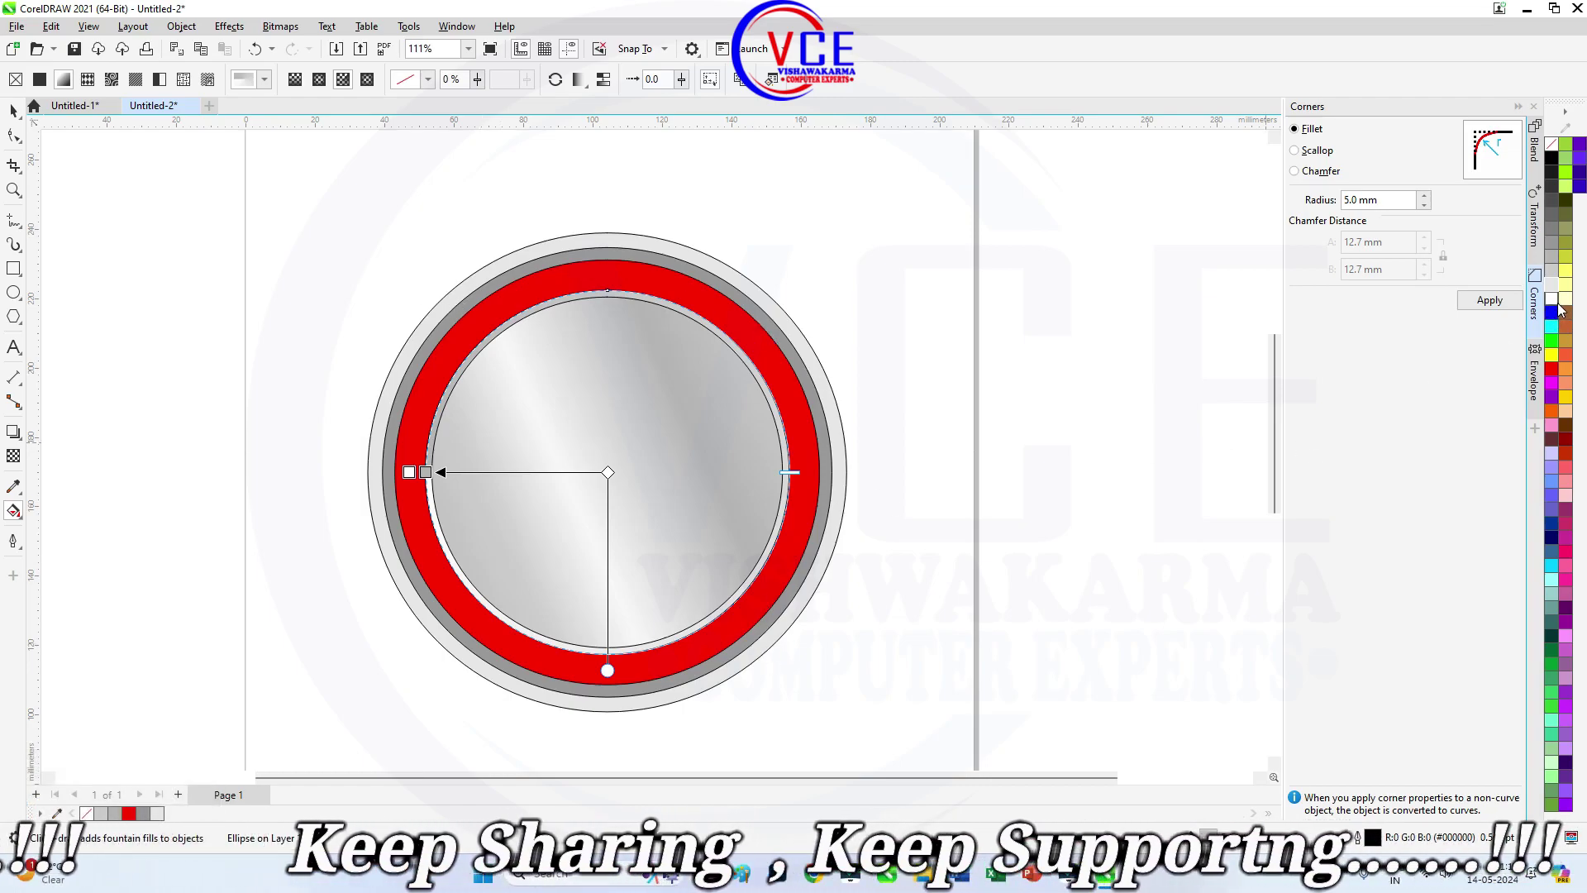
drag(1554, 303, 1556, 303)
Adjust the conical gradient's colour nodes to a metallic shading on the ring.
drag(1557, 303, 1555, 230)
drag(1554, 231, 1552, 304)
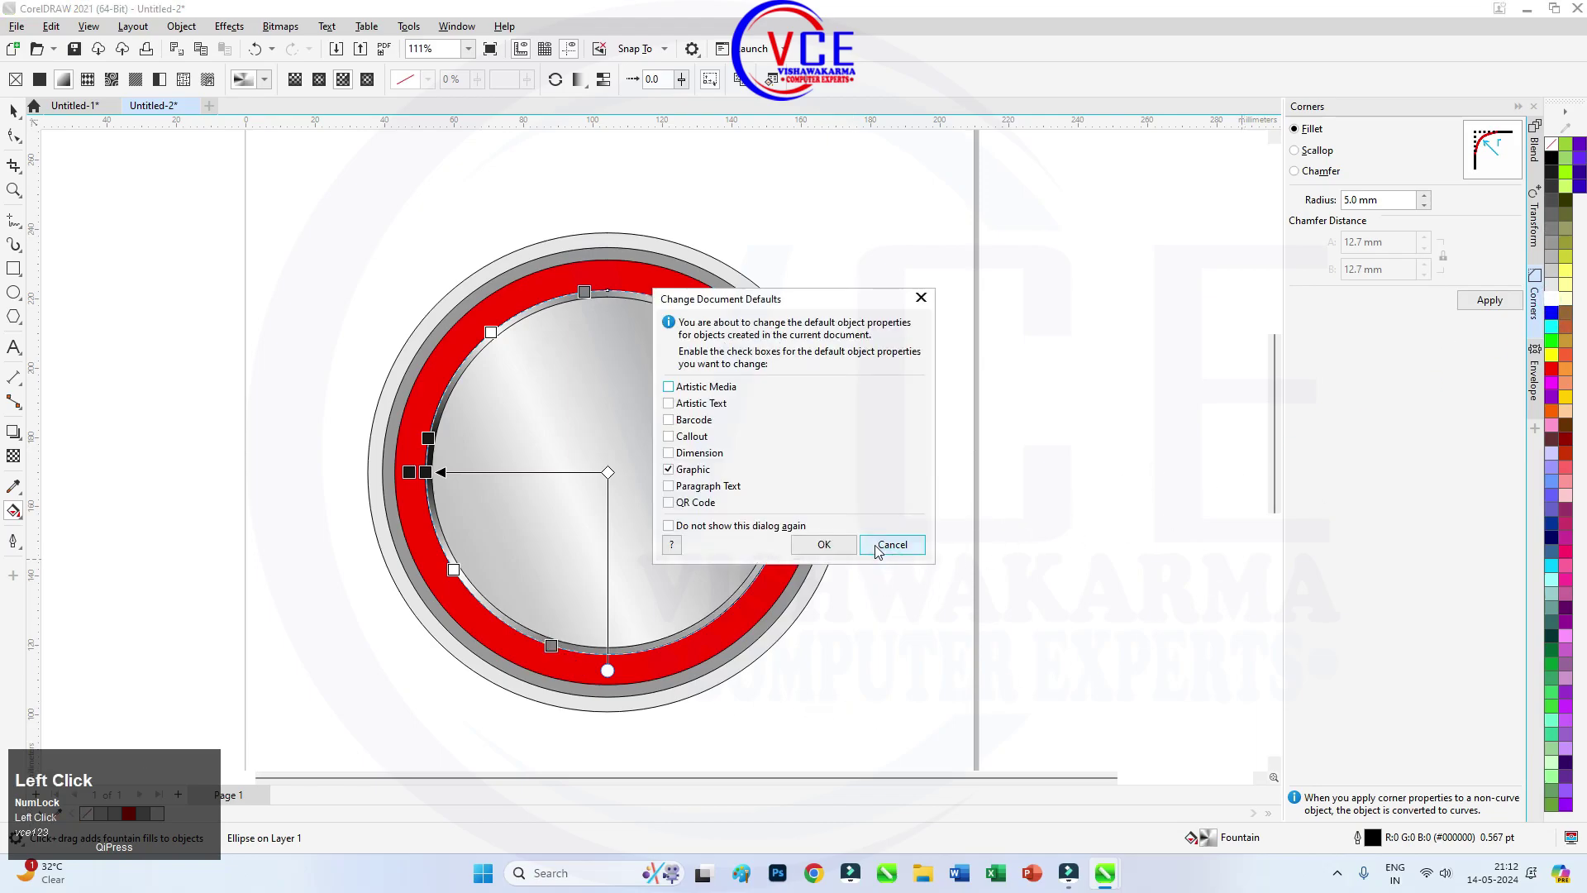
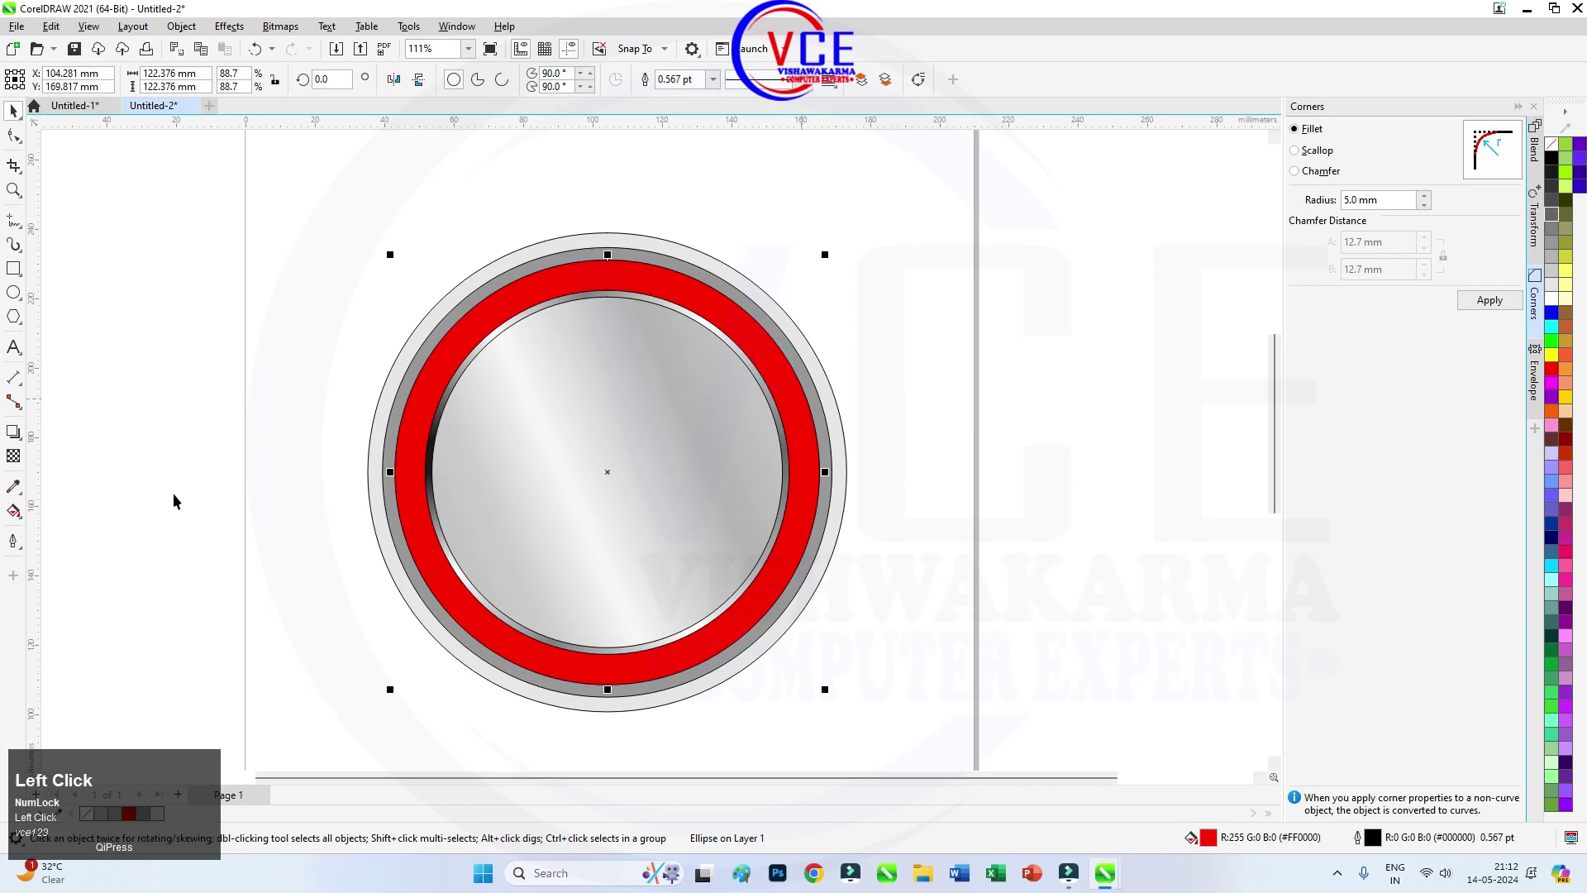
Give the red ring a conical fountain fill instead of its flat red.
drag(14, 516, 74, 516)
click(73, 516)
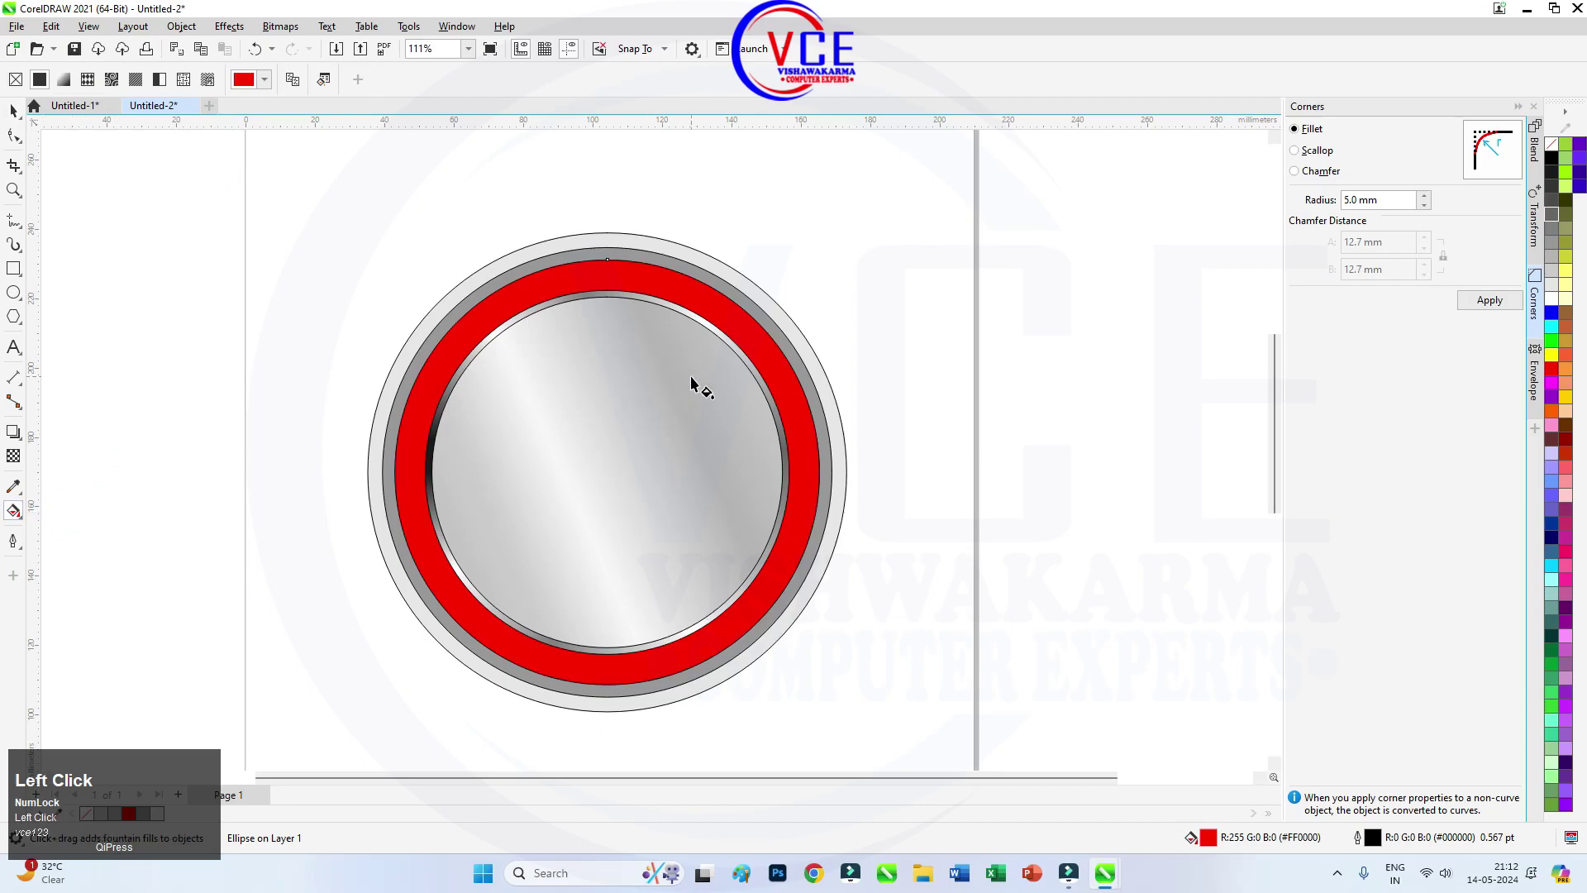
click(69, 86)
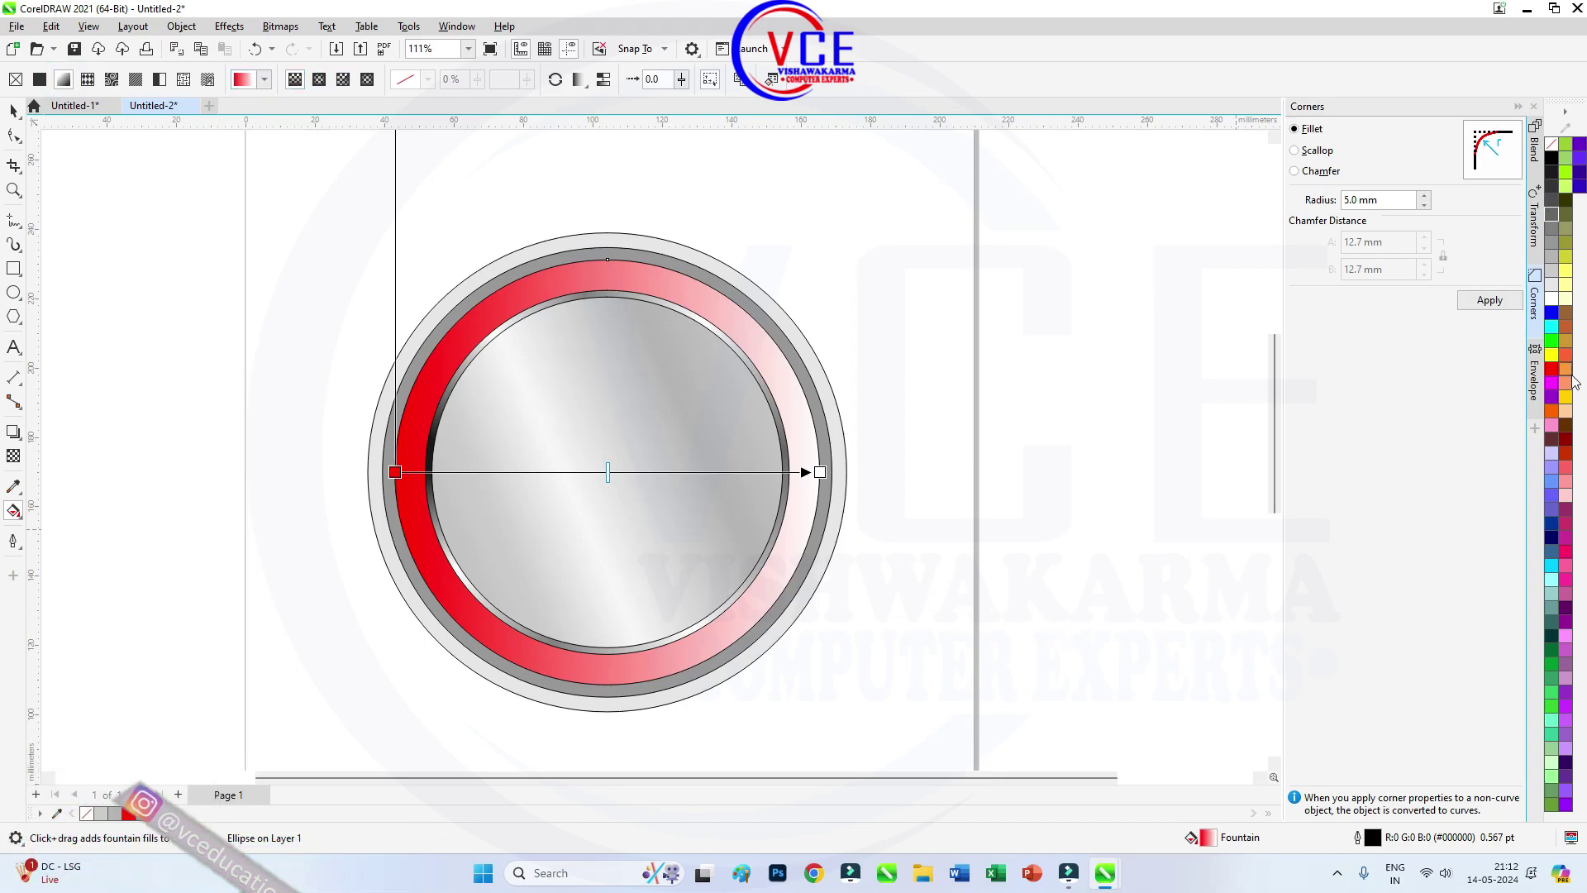
drag(1571, 443, 406, 79)
click(341, 88)
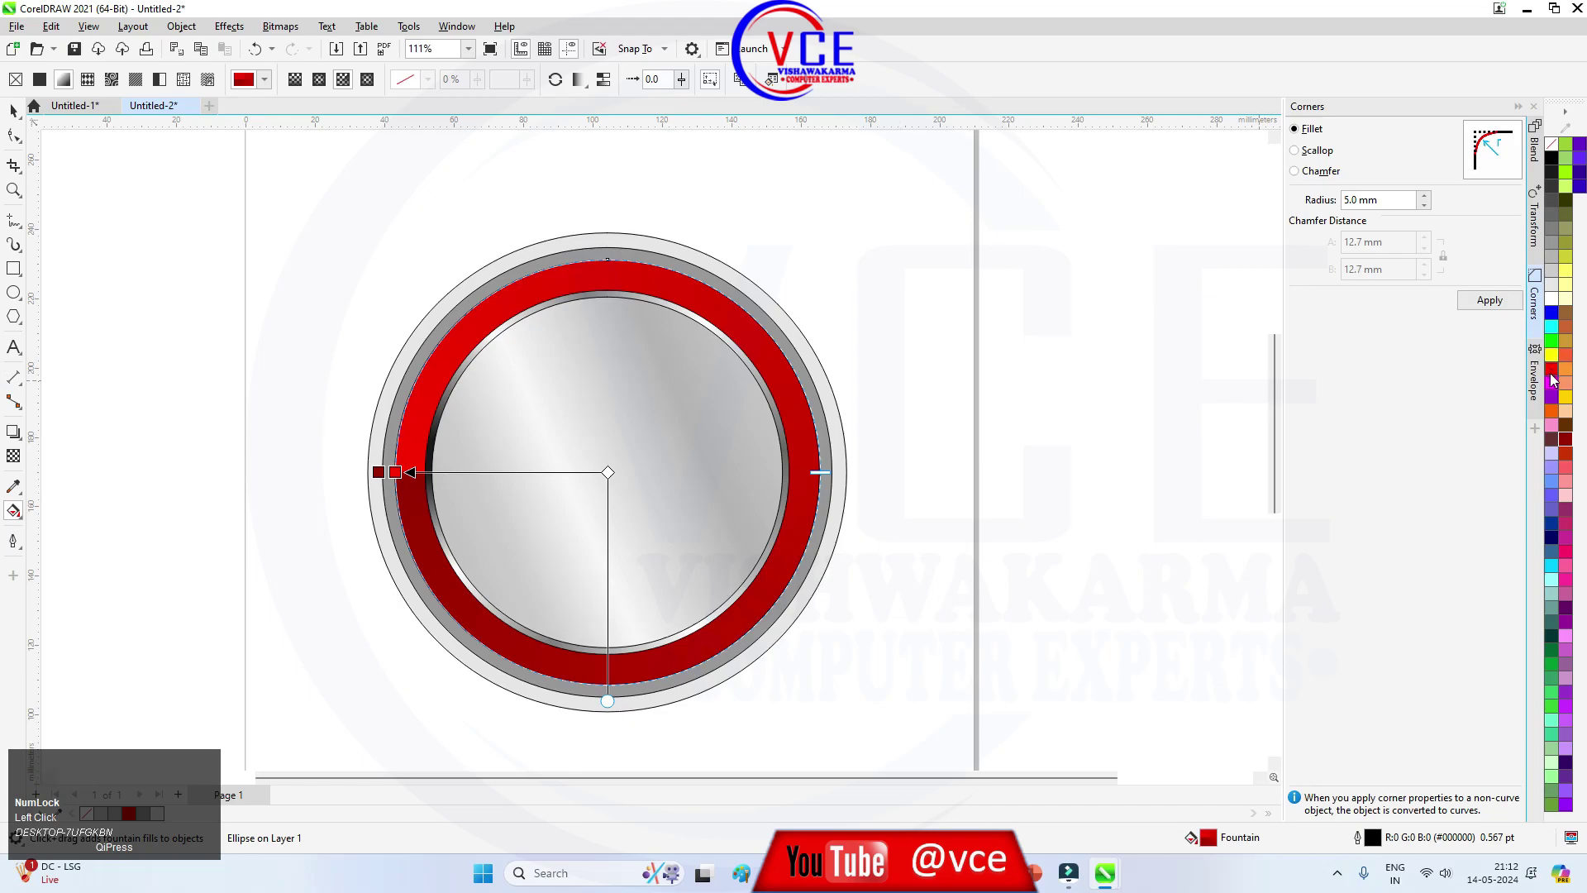
Shade the ring's gradient nodes from bright red to darker red-brown, undoing a stray drag.
drag(1566, 445, 1569, 441)
drag(1569, 441, 1568, 430)
drag(1567, 429, 1157, 608)
key(ctrl+z)
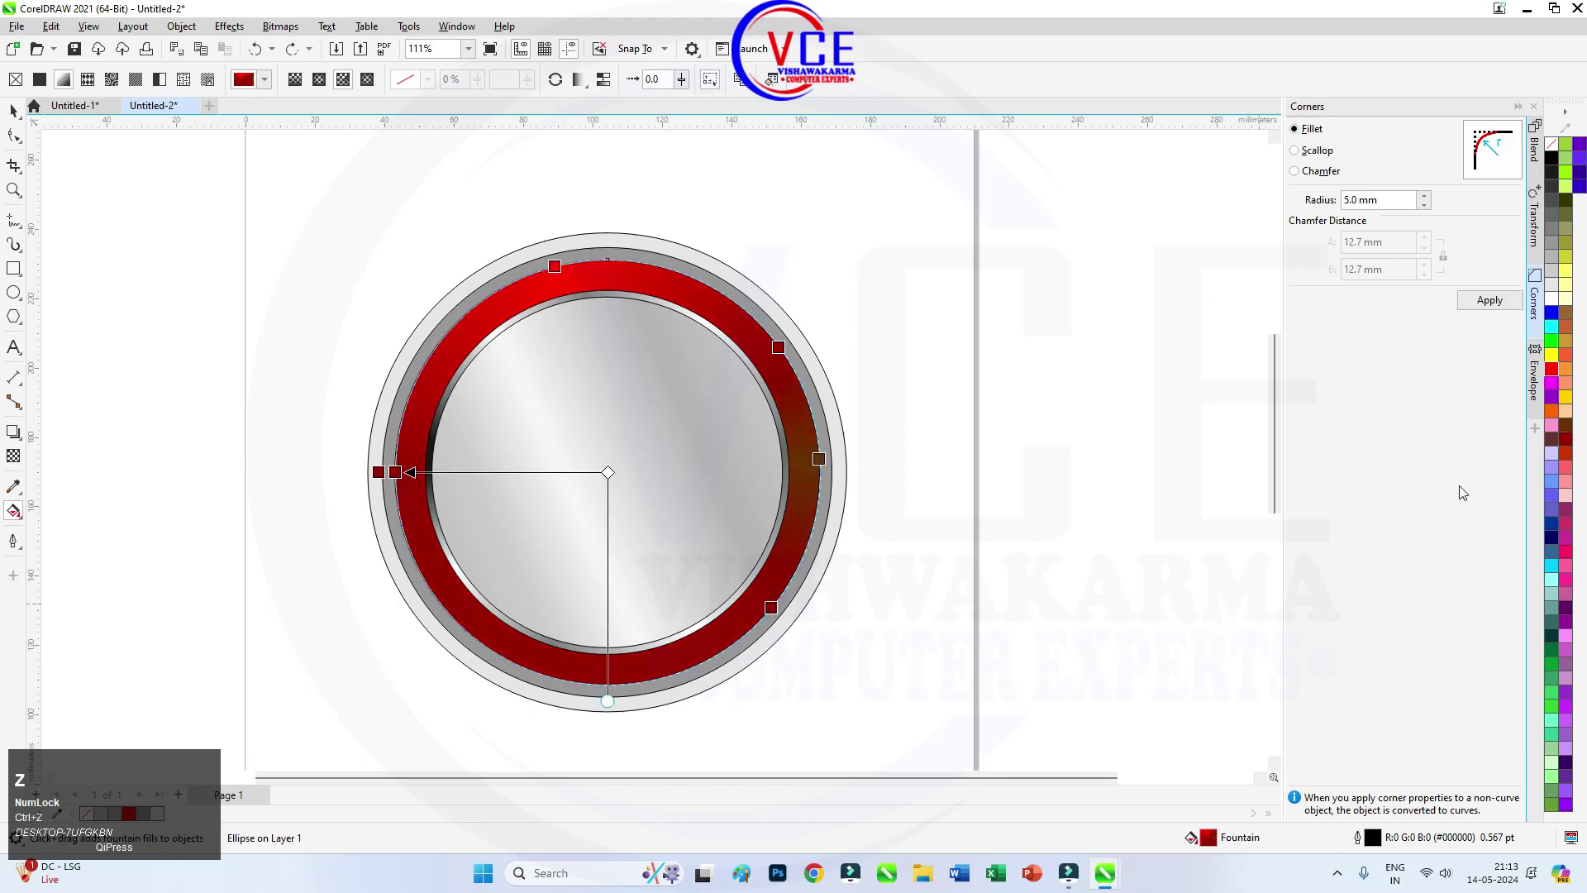
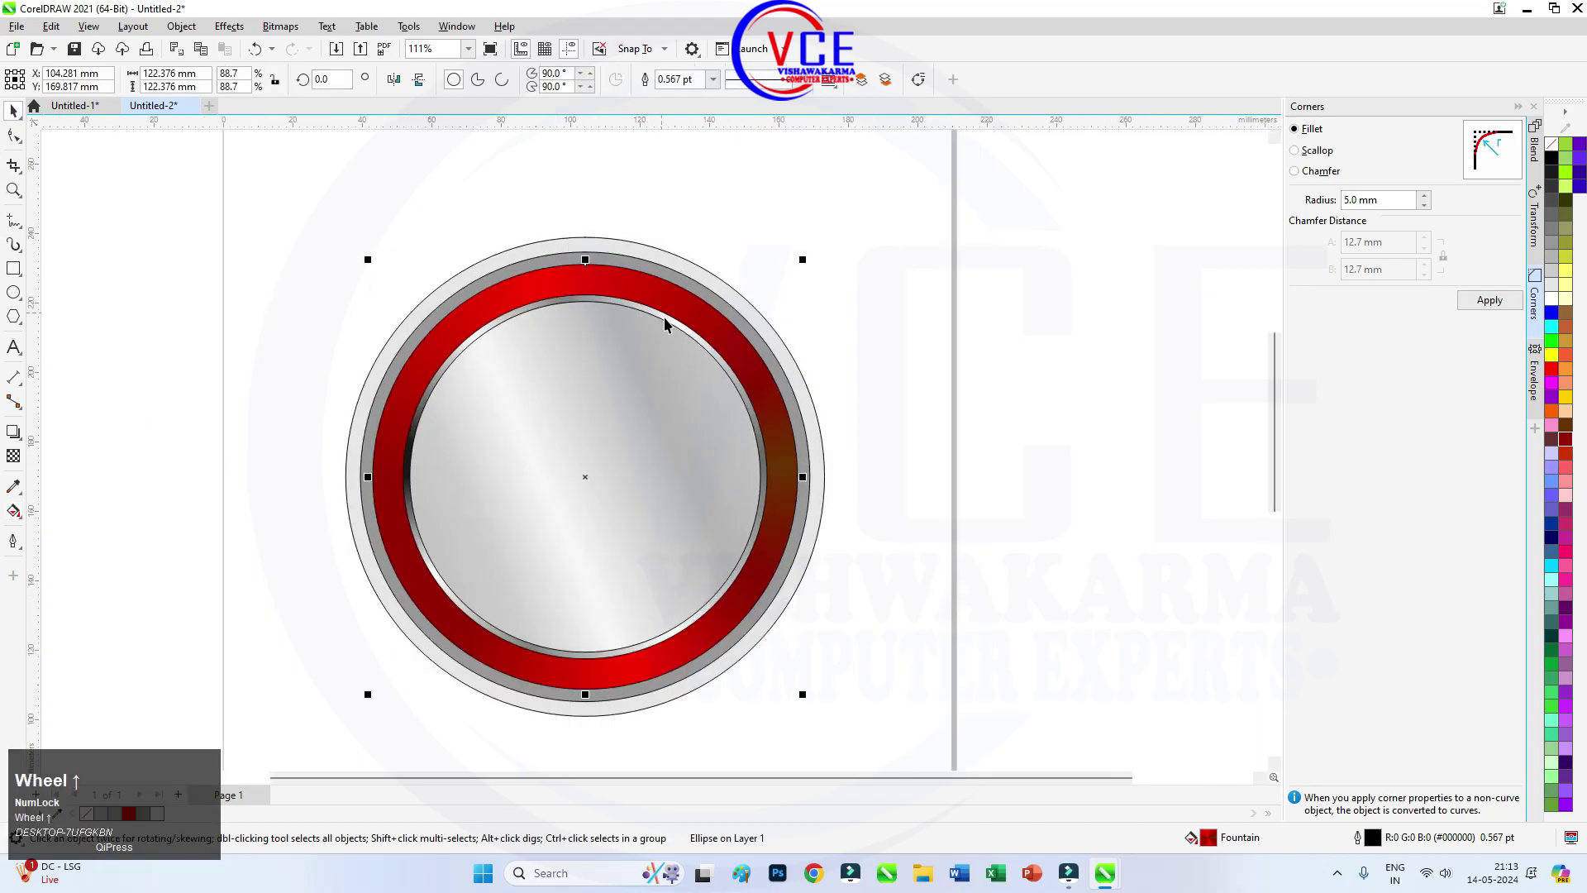
Select the silver centre circle and start saving its gradient as a custom fill.
click(670, 318)
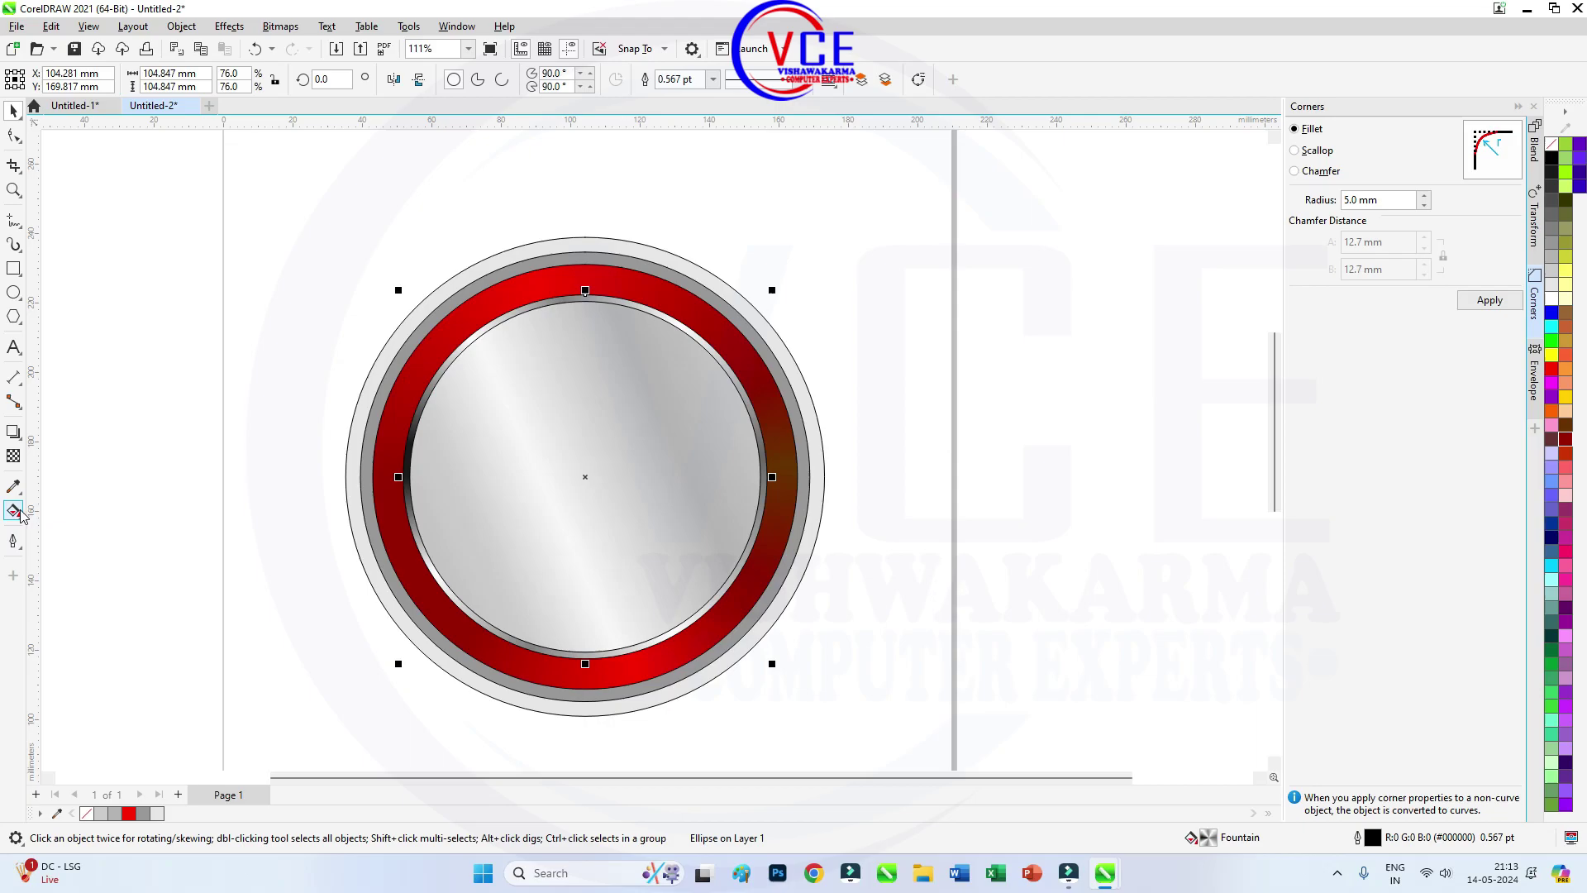
click(21, 515)
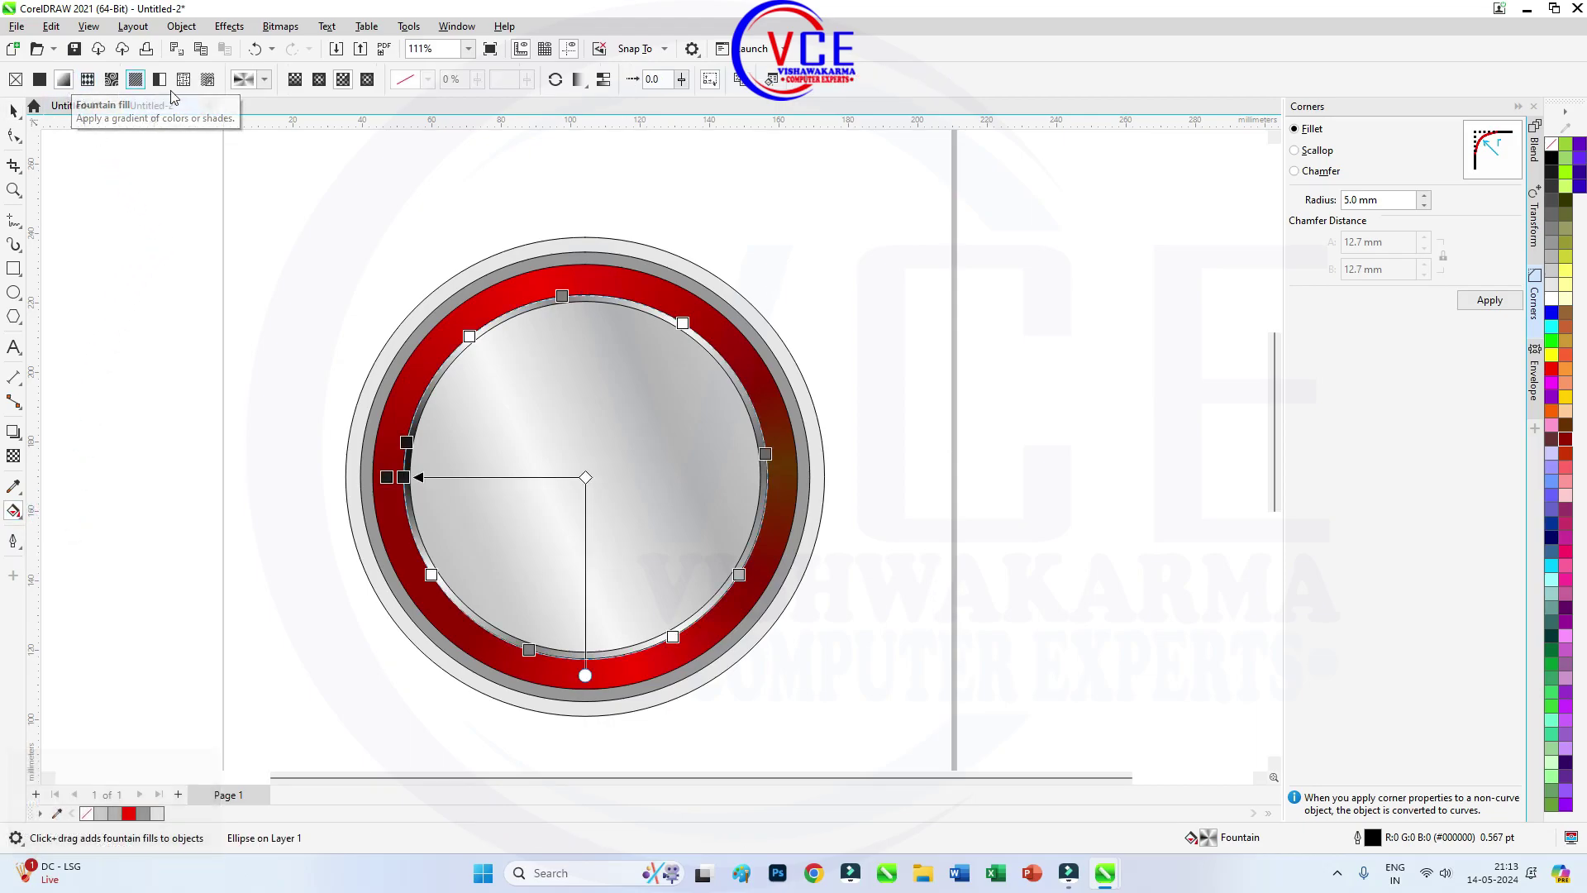
click(265, 85)
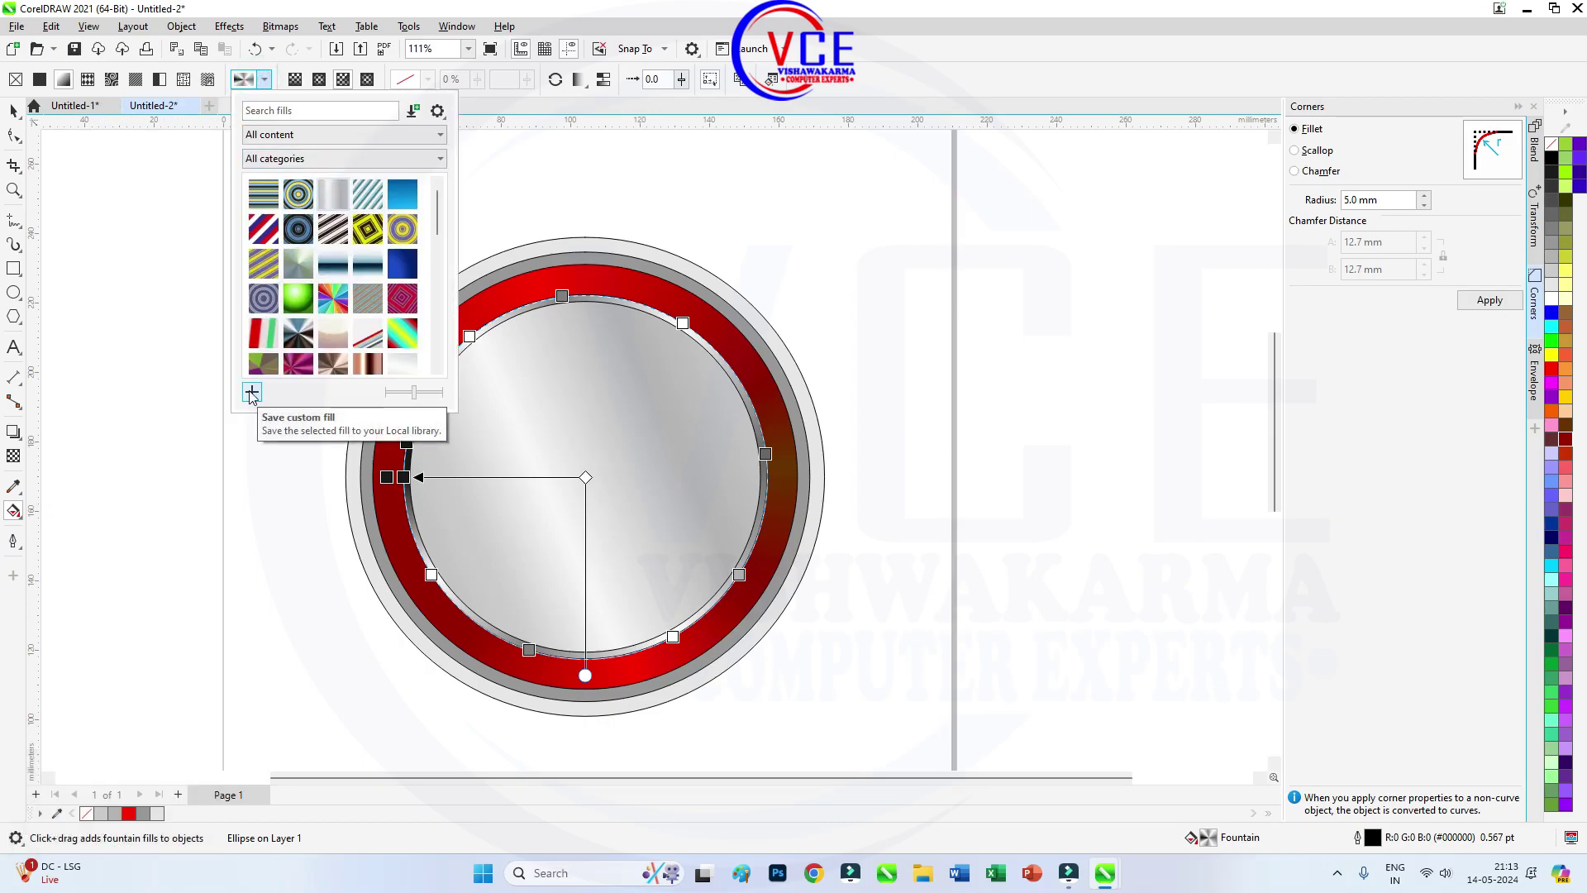
click(253, 395)
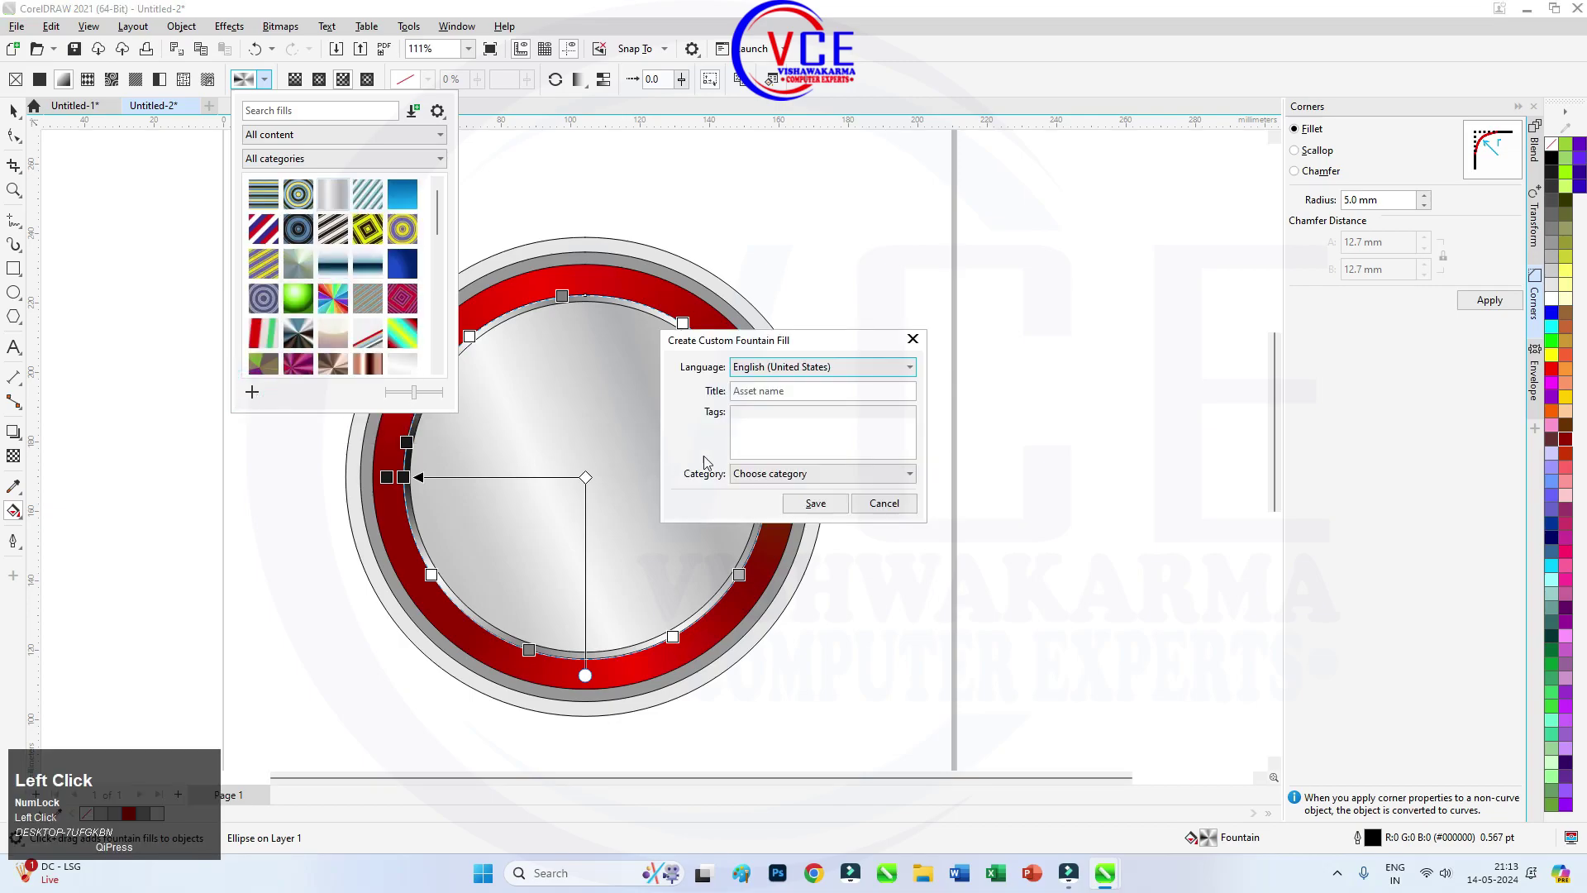
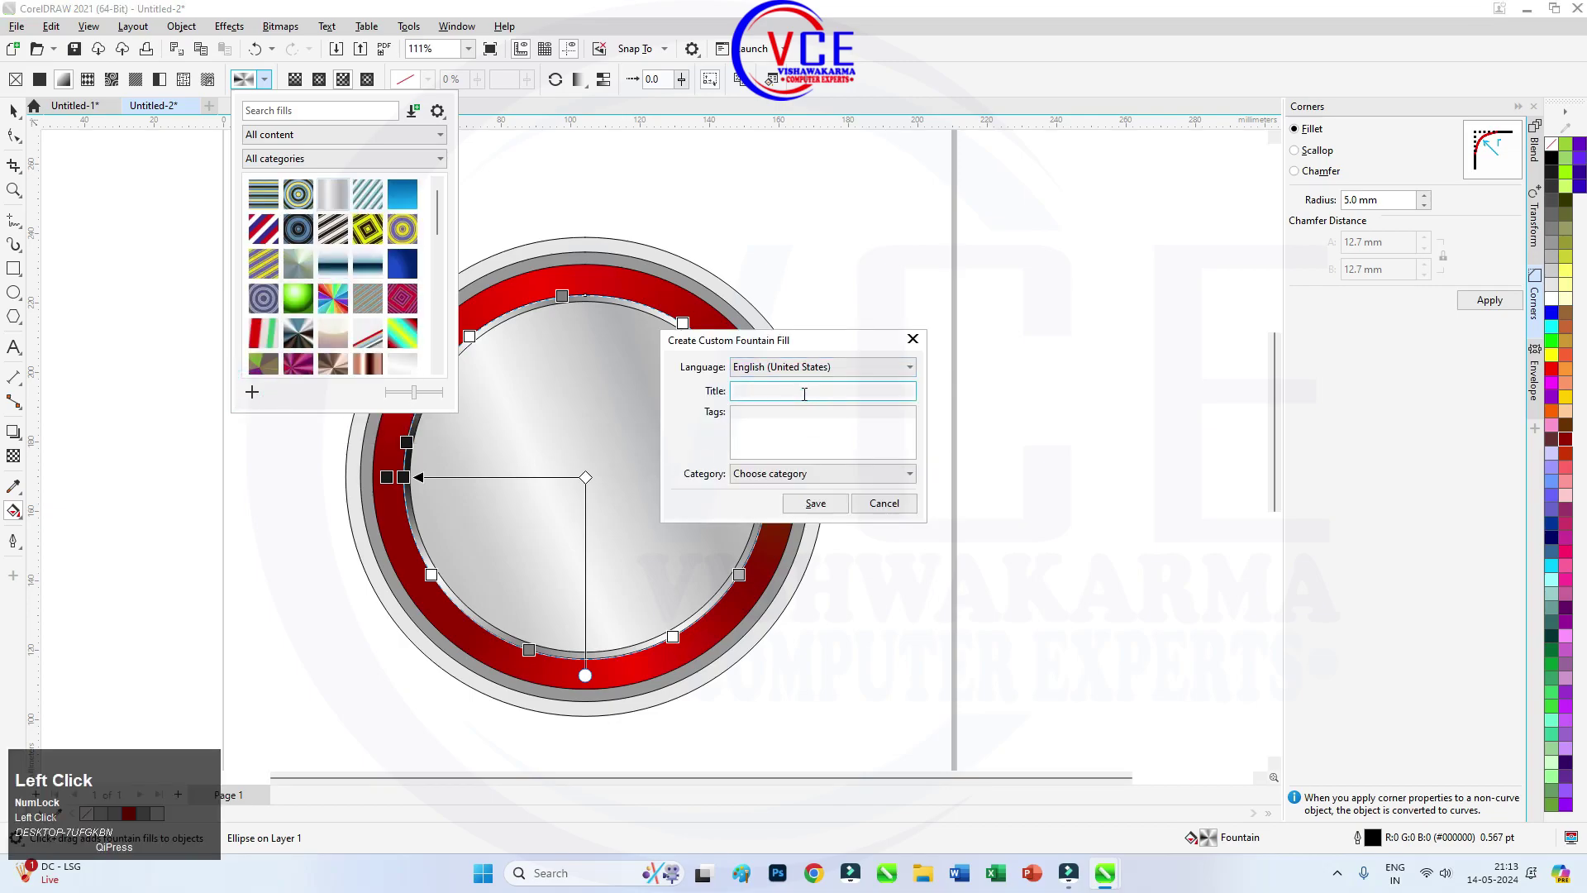
Name the custom fill 'vce', save it, and select the outer light grey circle.
text(vce)
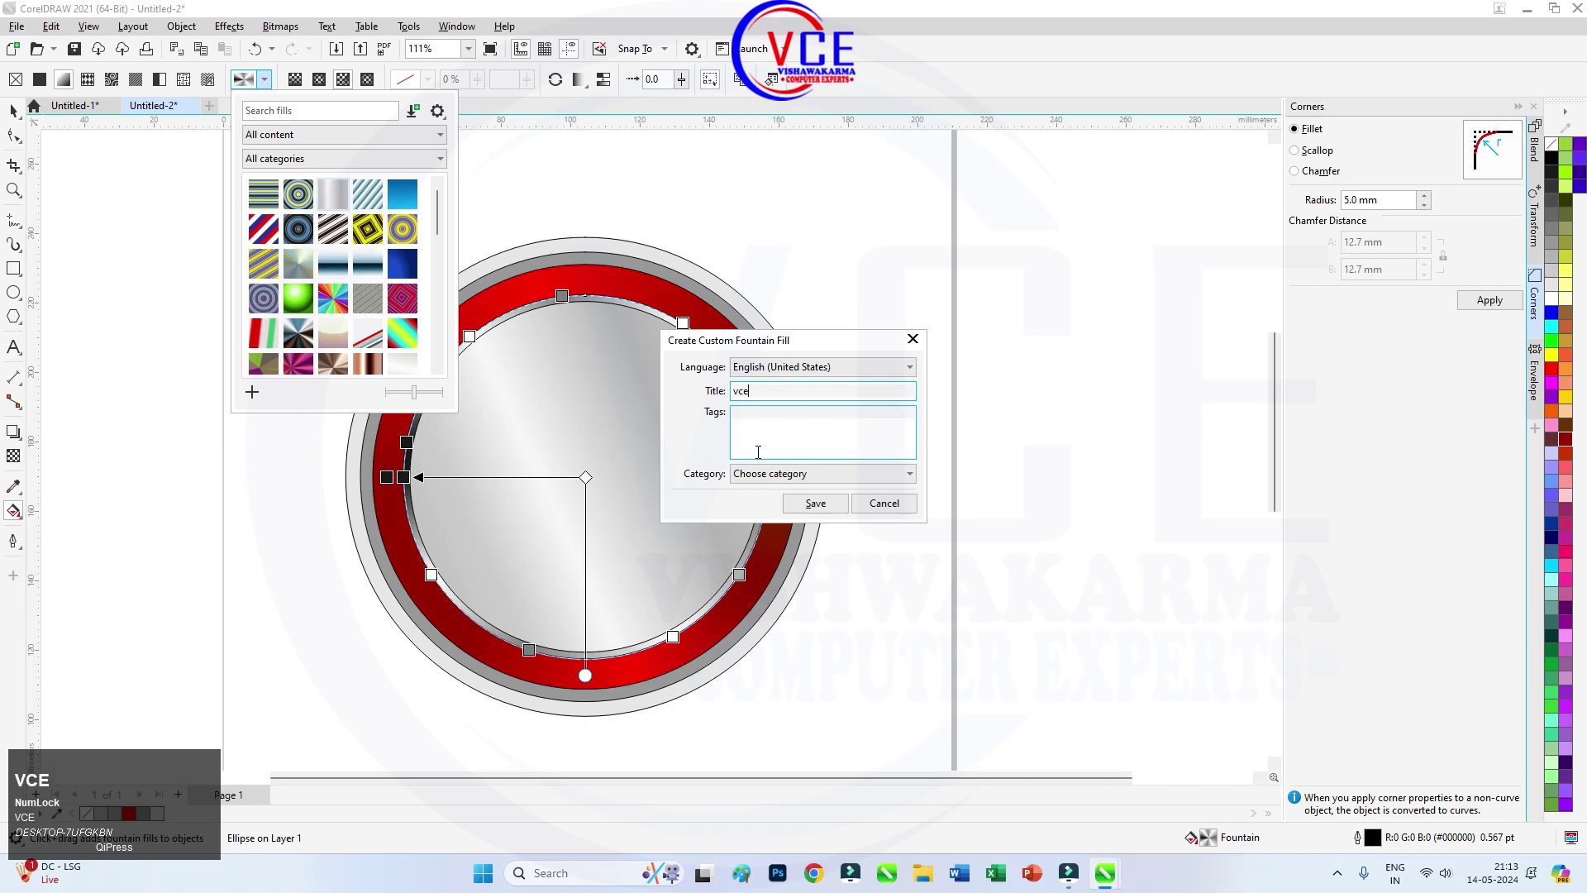
text(vce)
click(813, 505)
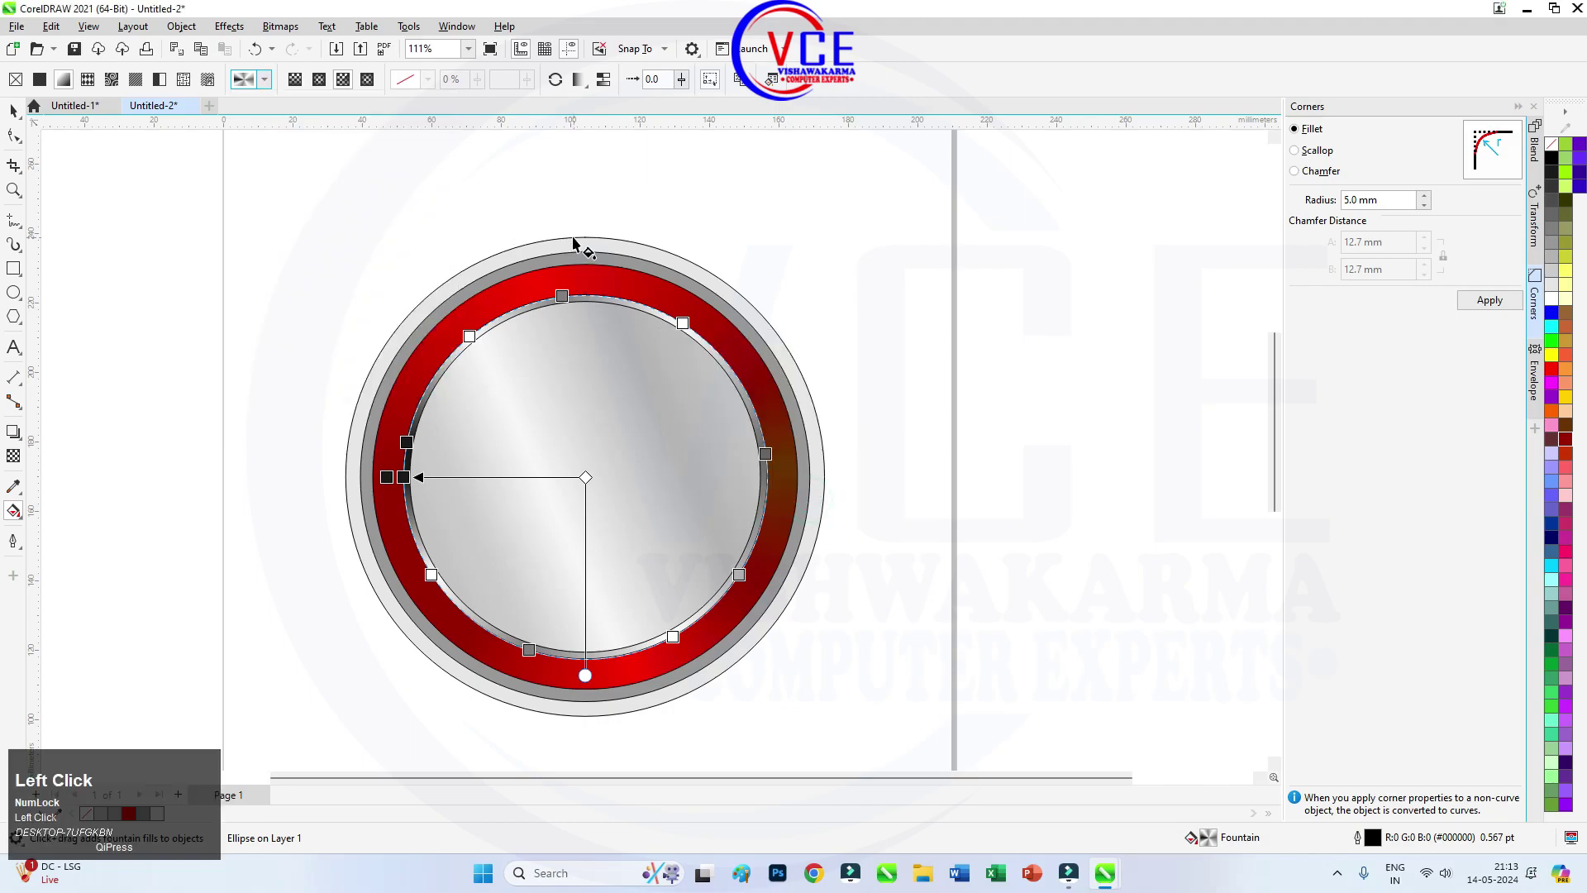
click(15, 112)
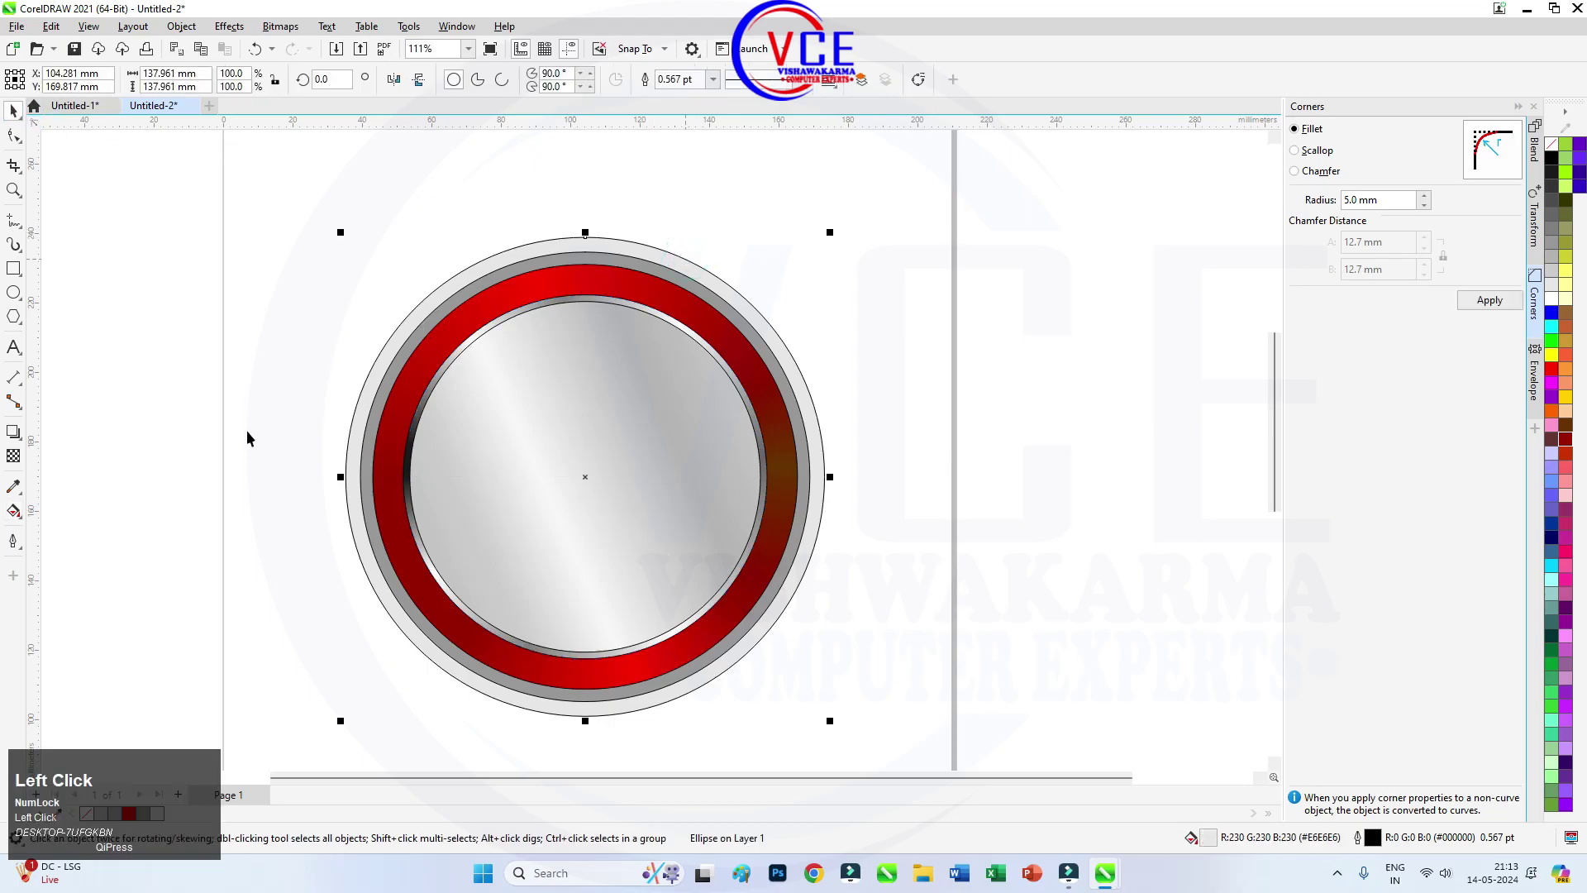
Apply the saved vce silver fill to the outer circle and rotate its gradient.
drag(22, 518, 441, 373)
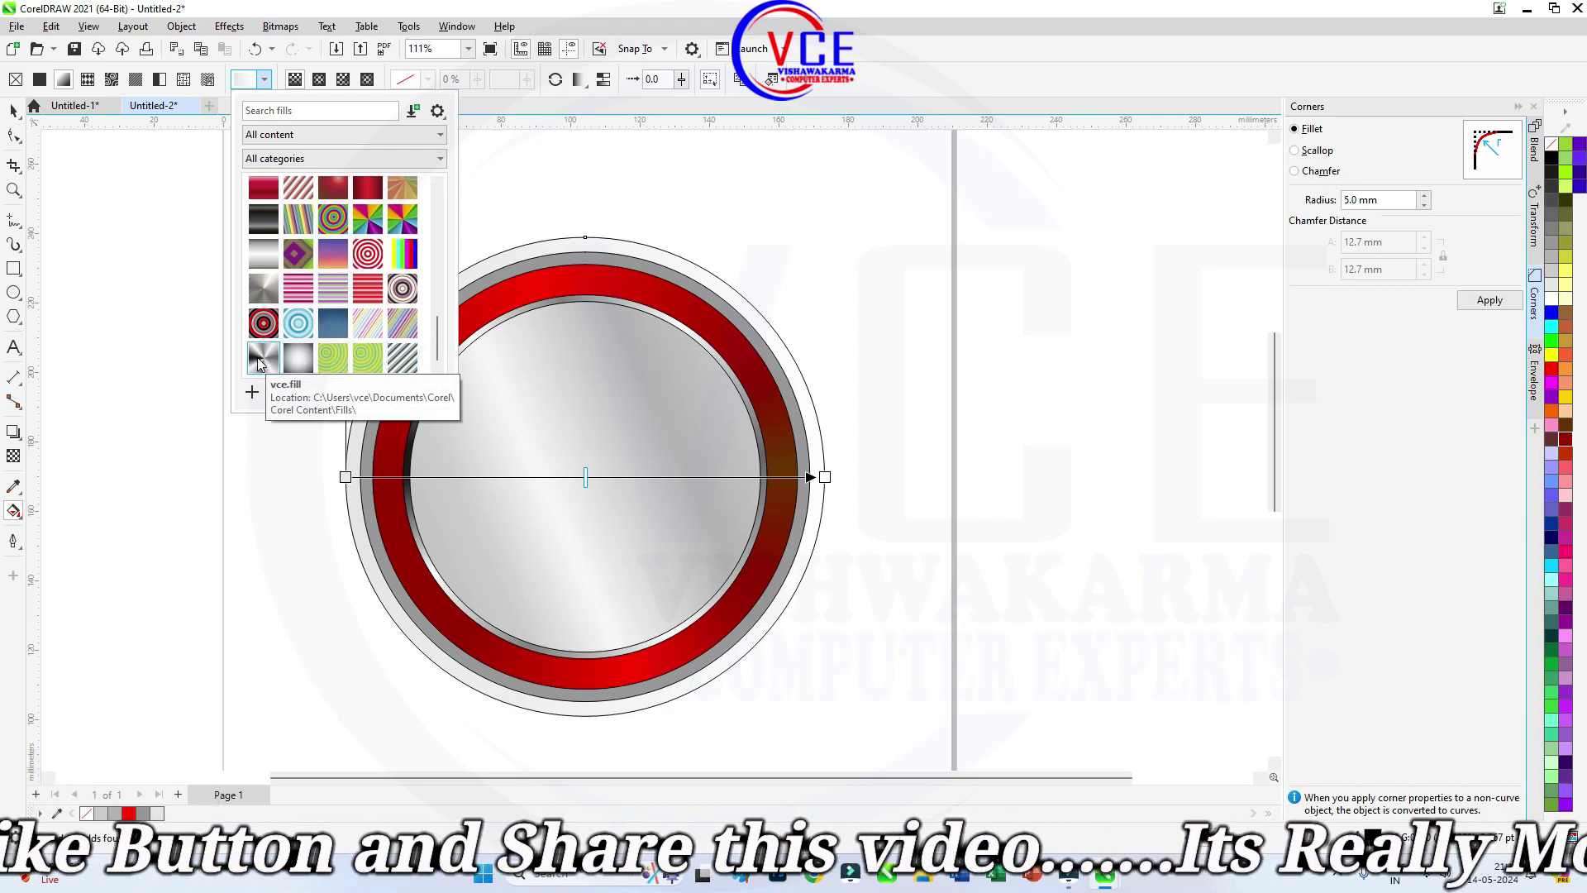
click(261, 362)
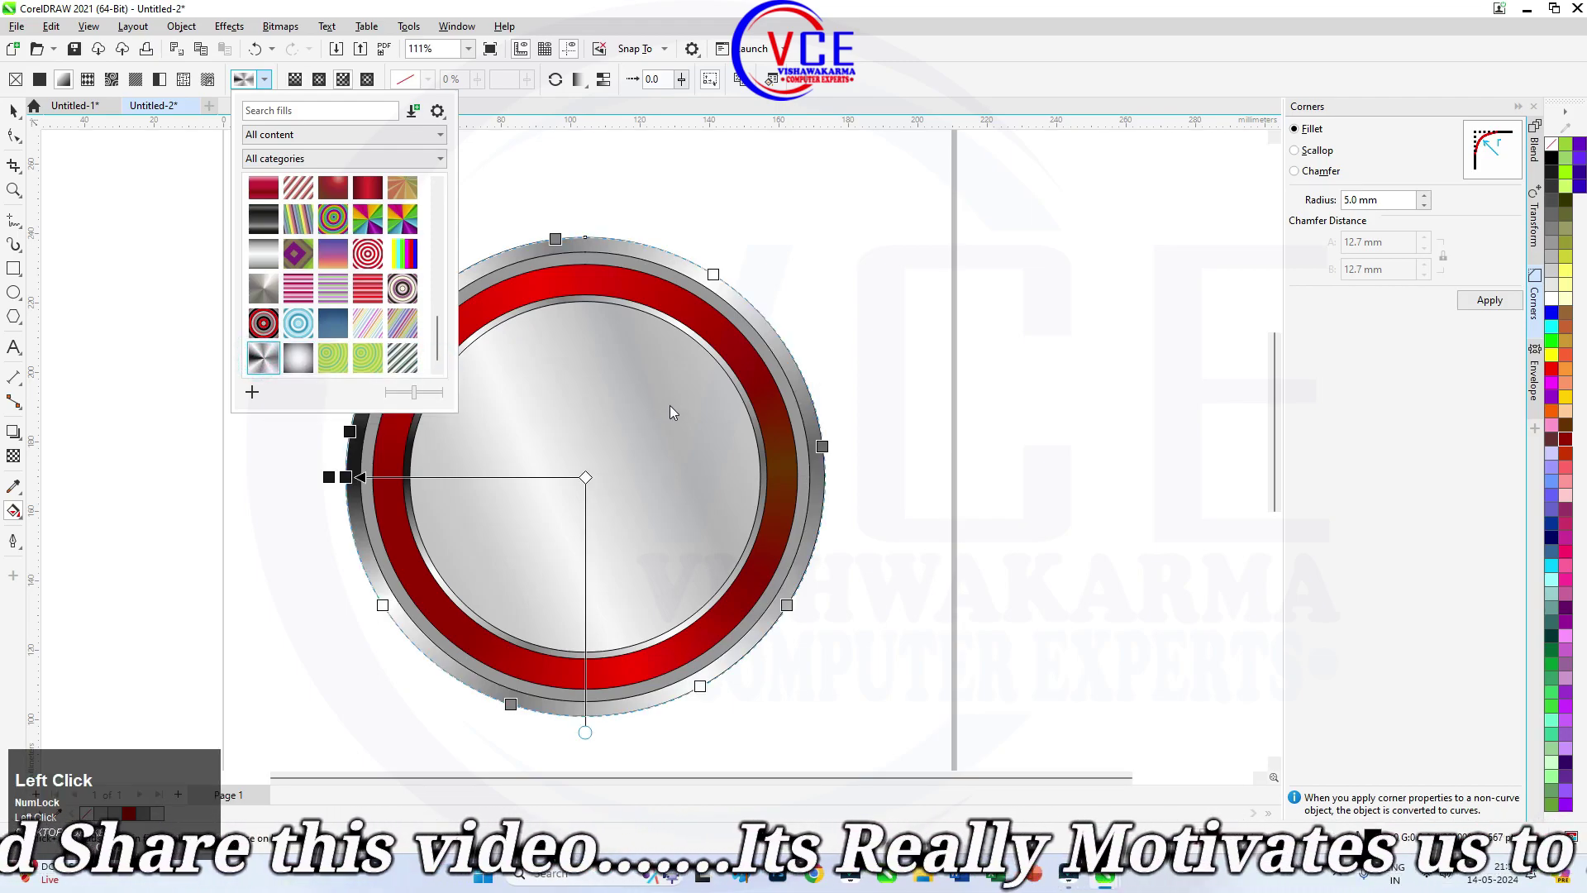
drag(589, 740, 18, 115)
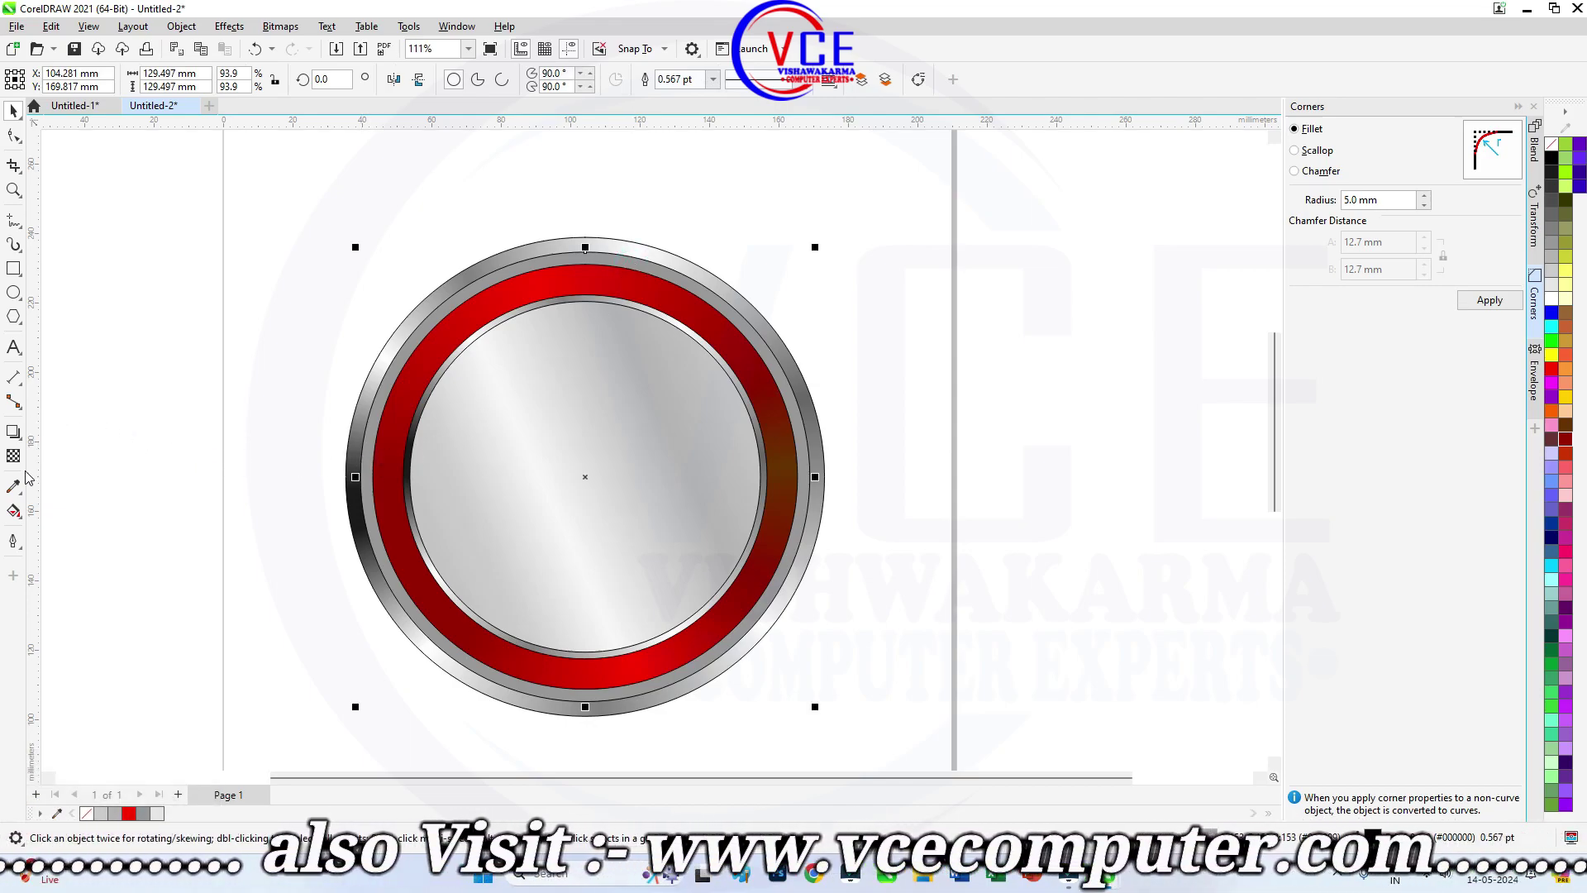
Tilt the outer ring's silver gradient to a conical metallic angle.
click(15, 512)
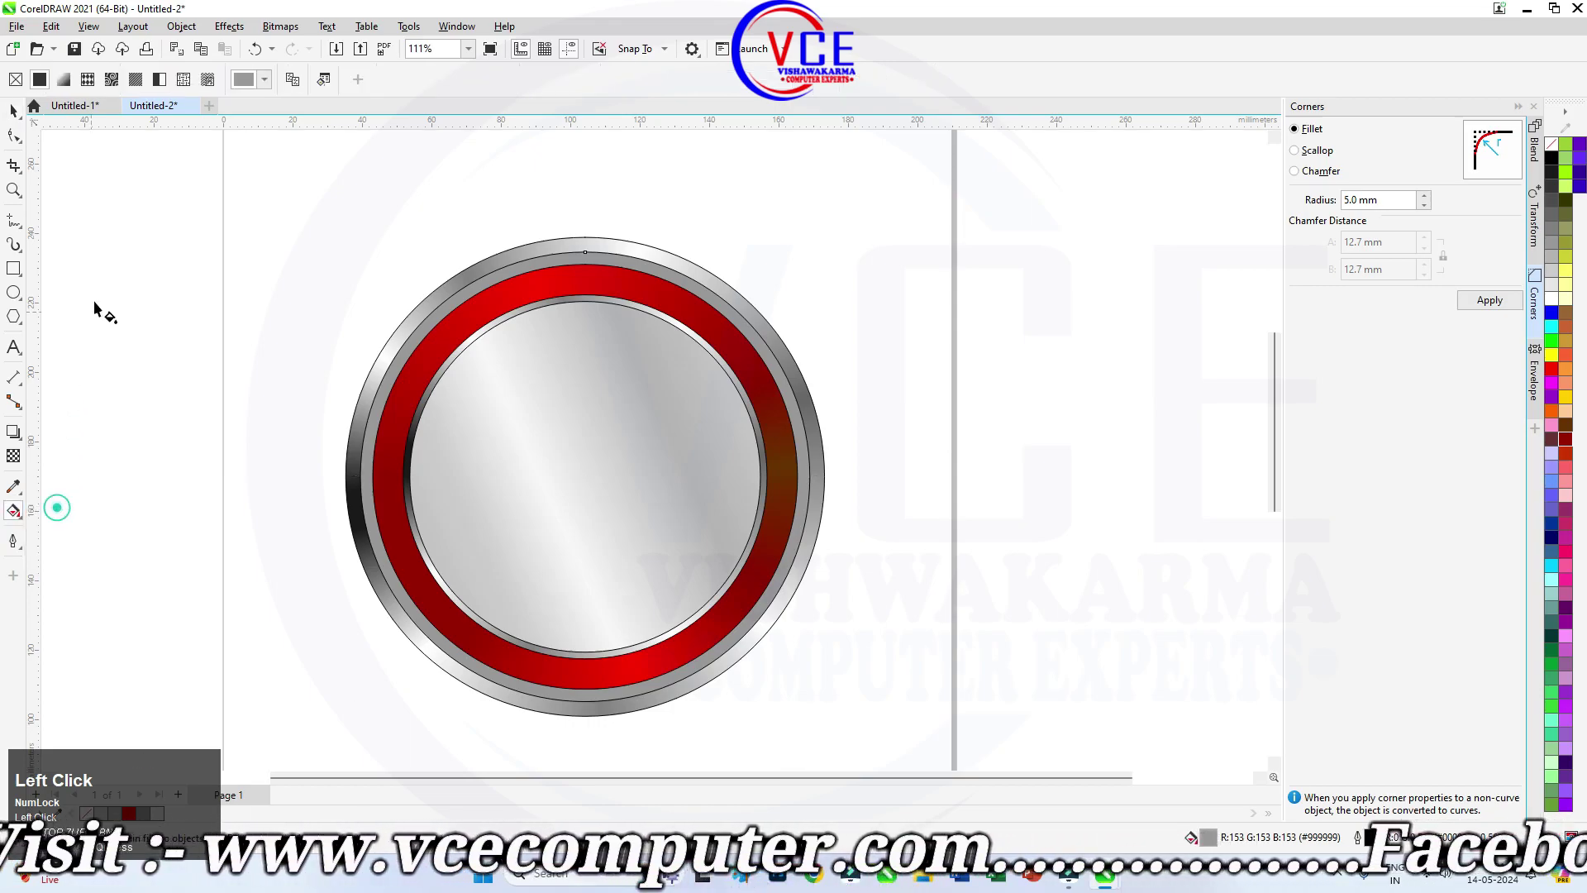
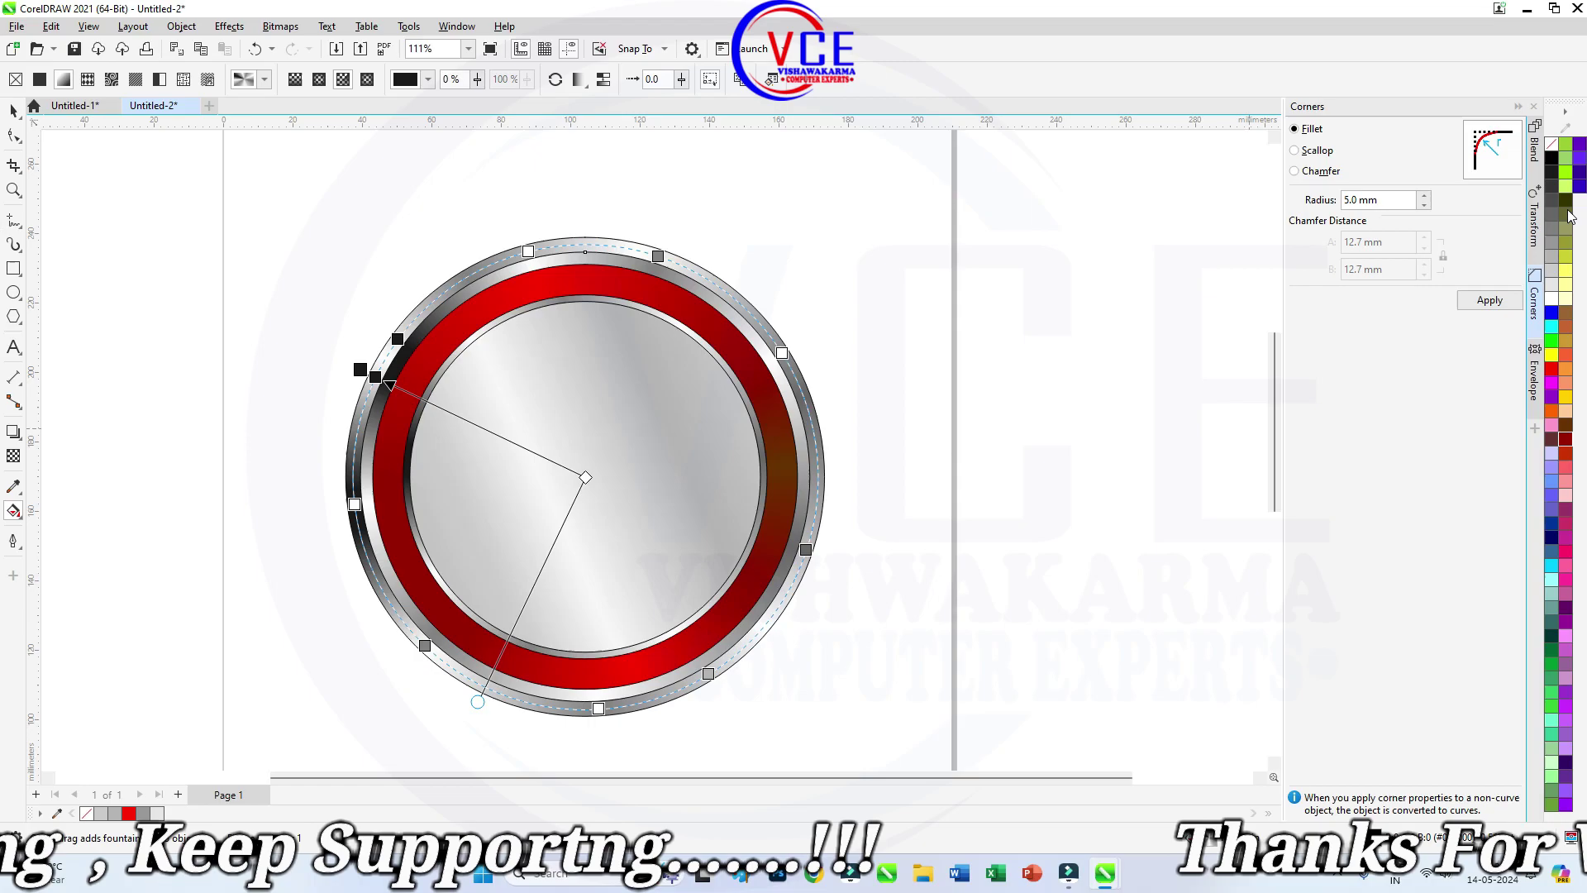
drag(1556, 188, 957, 531)
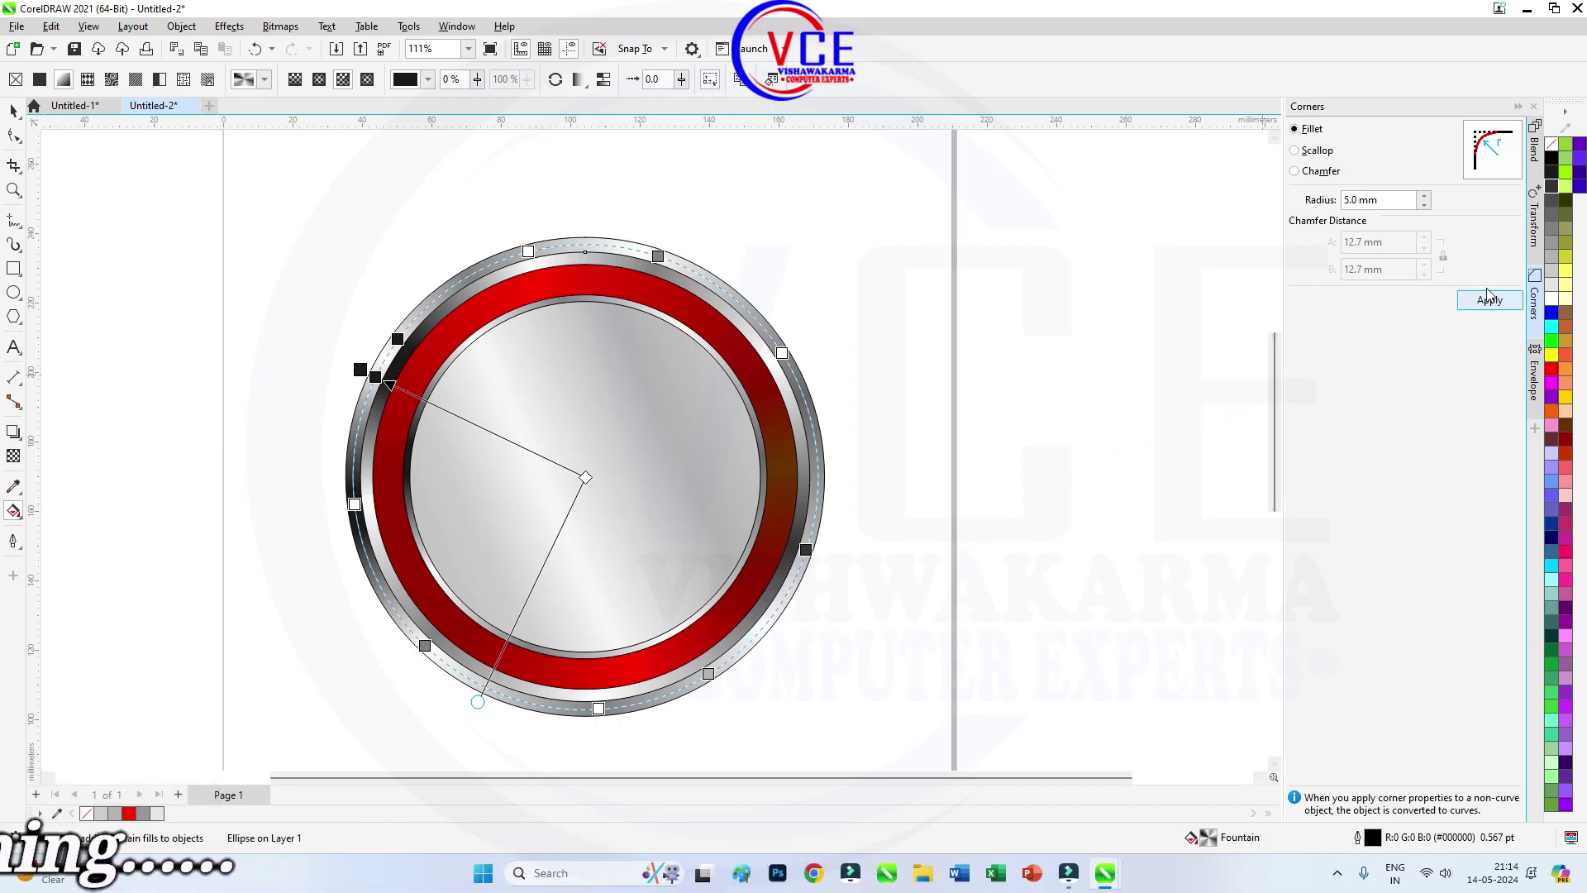
drag(1557, 205, 69, 192)
click(15, 114)
Move a copy of the silver disc out beside the badge.
scroll(down, 3)
scroll(up, 3)
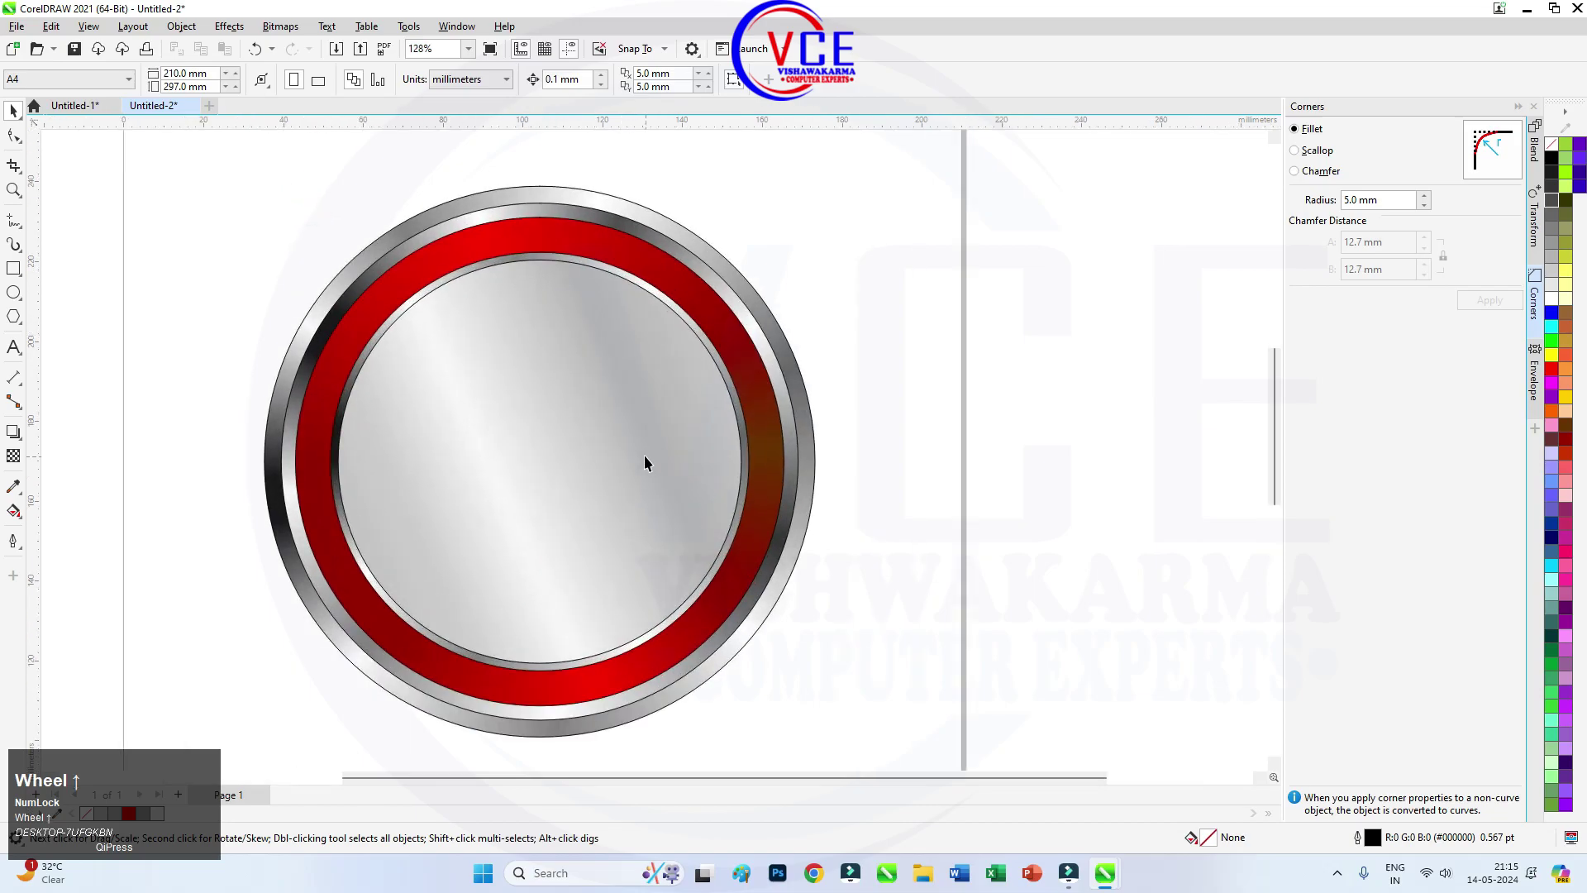
scroll(down, 3)
scroll(up, 3)
drag(565, 395, 397, 400)
scroll(down, 3)
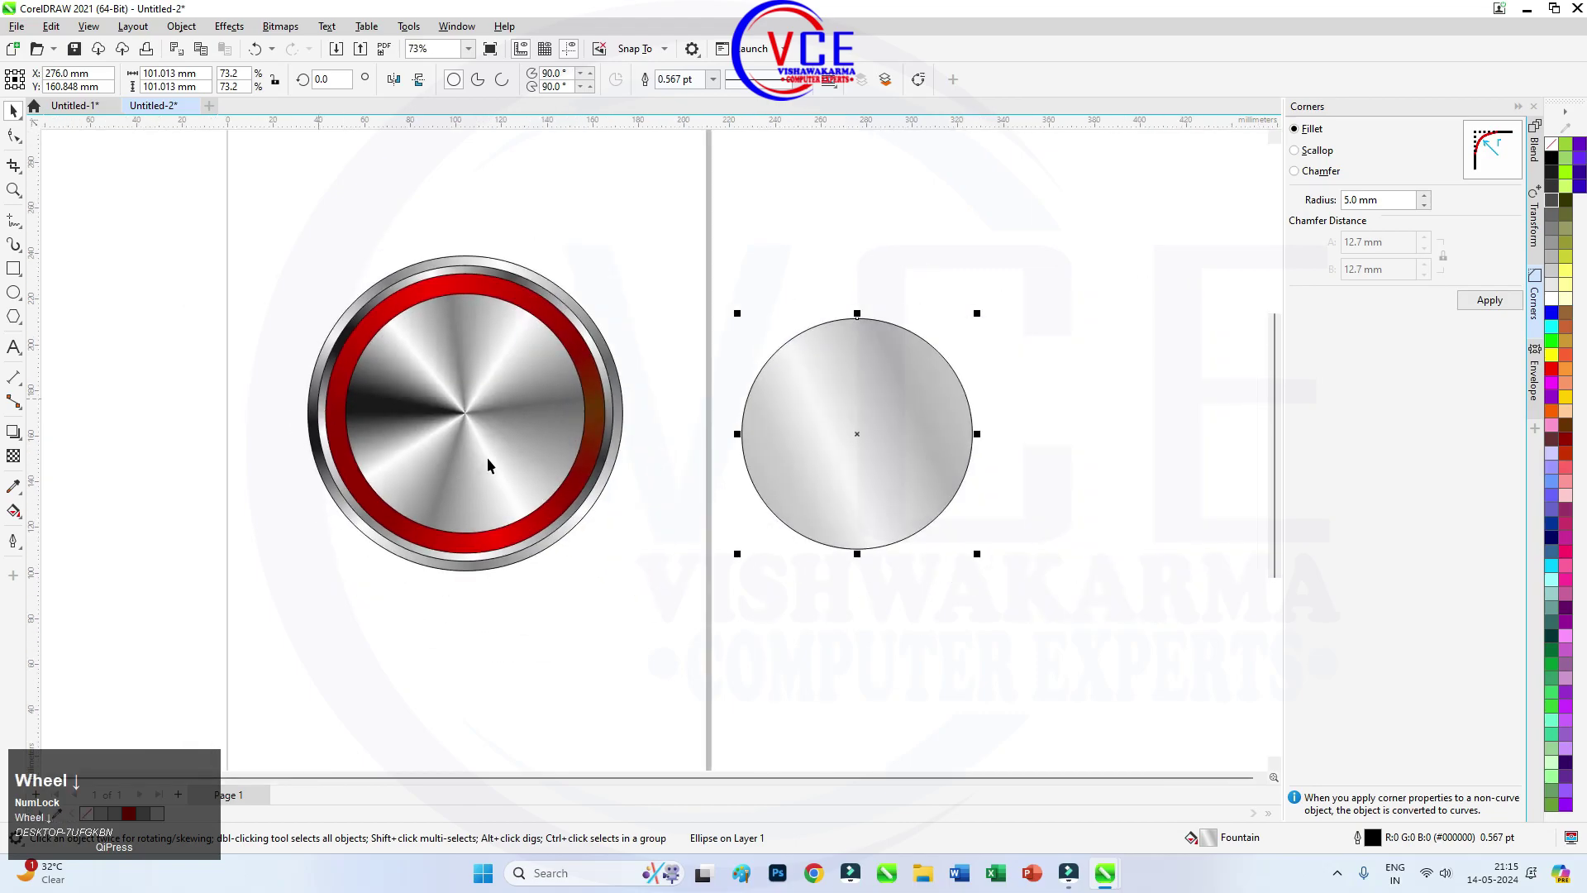
Delete the badge's centre disc to reveal the red, and remove the silver disc's outline.
click(479, 393)
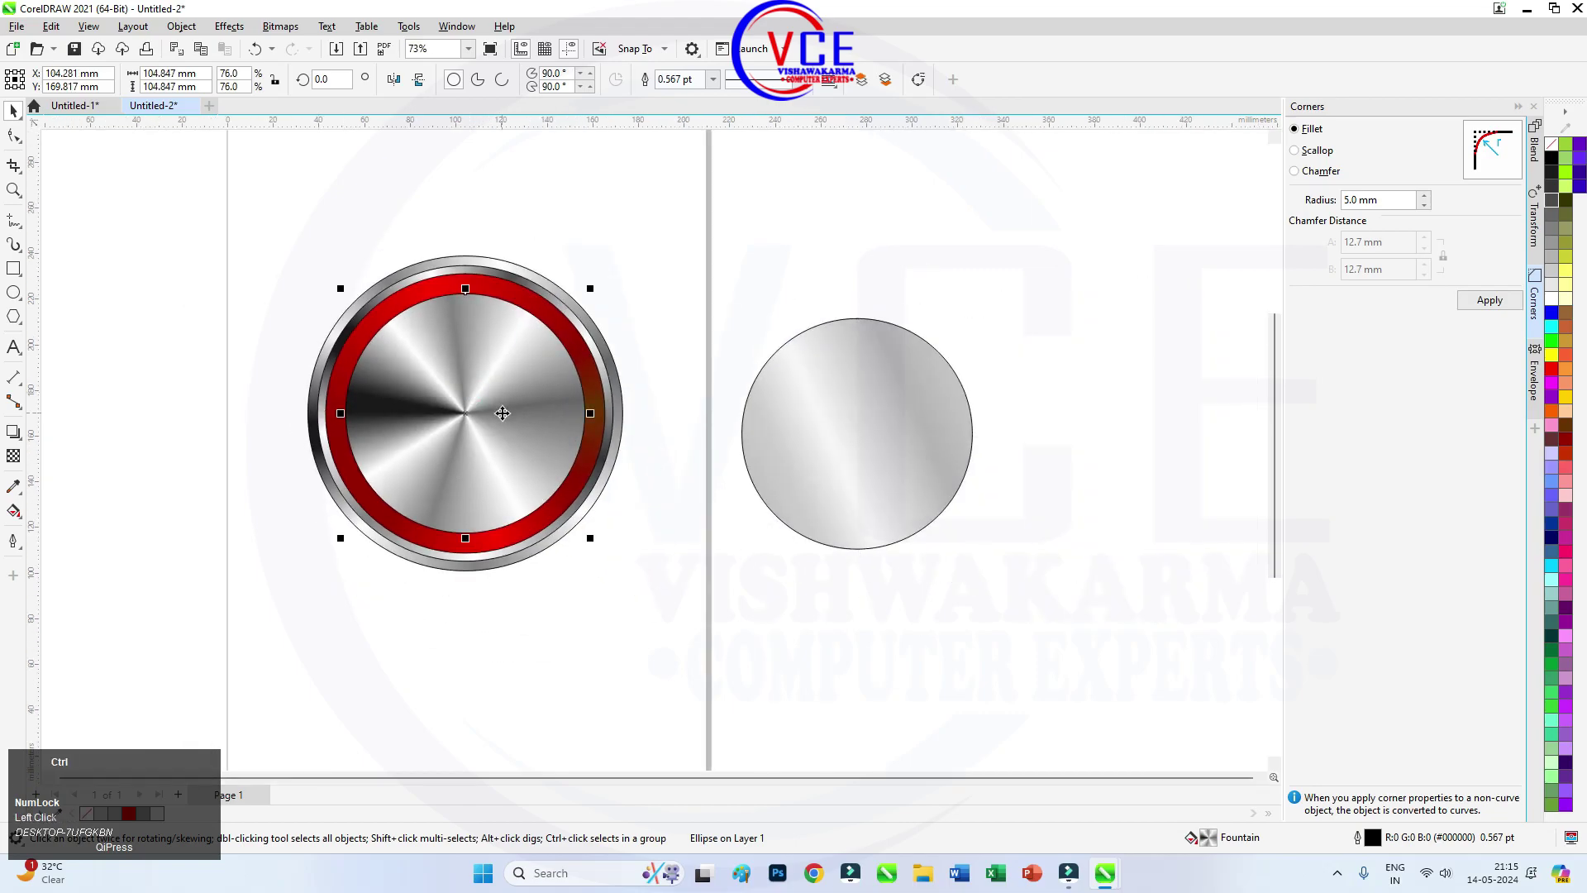
key(ctrl+r)
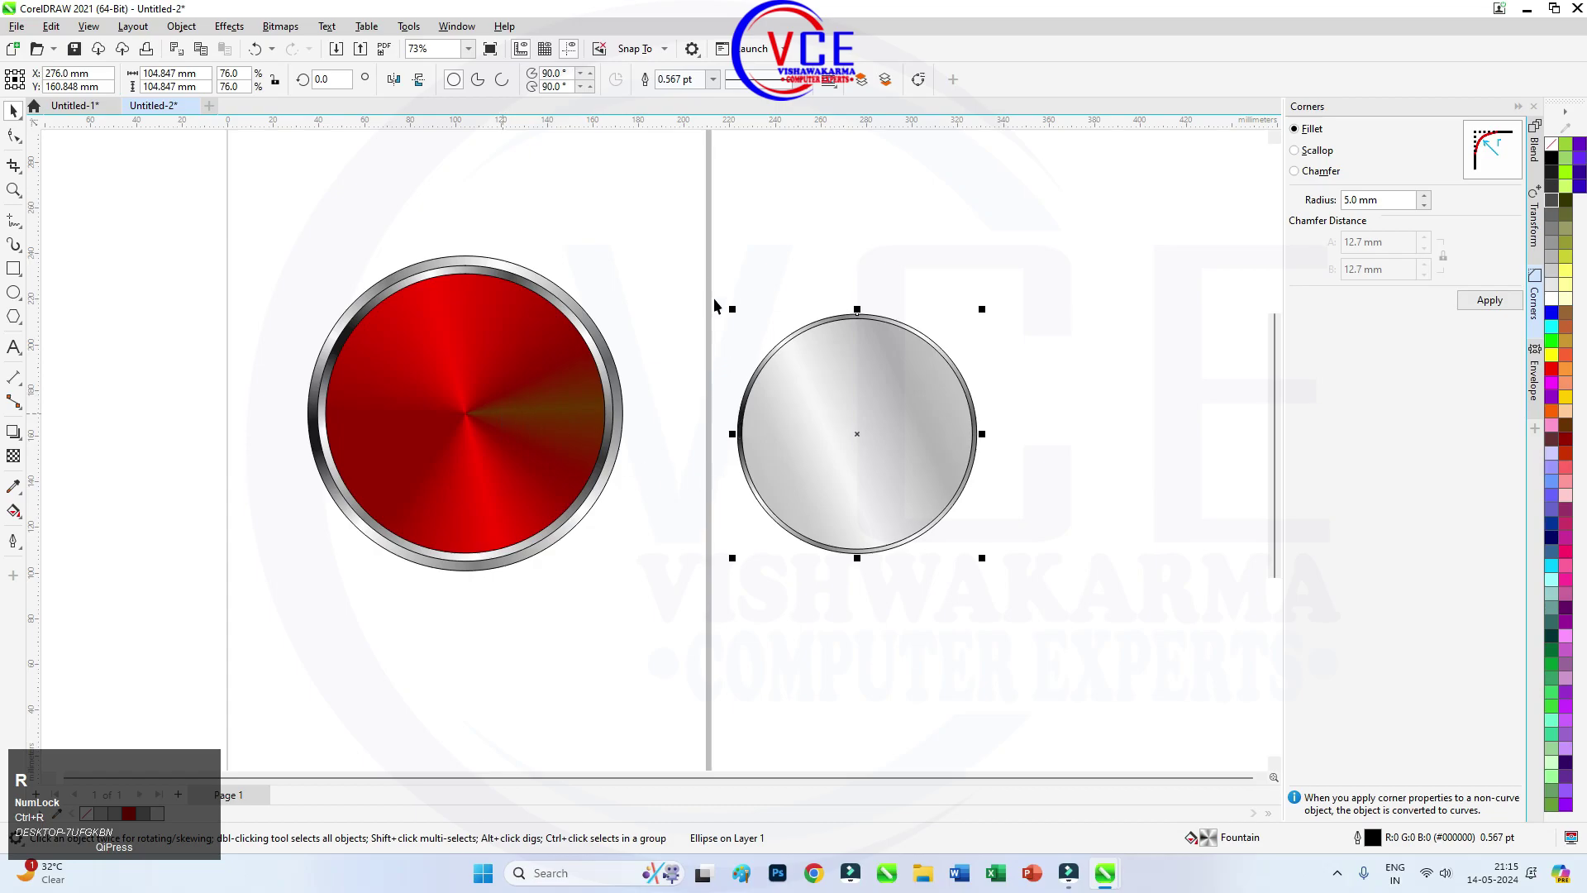
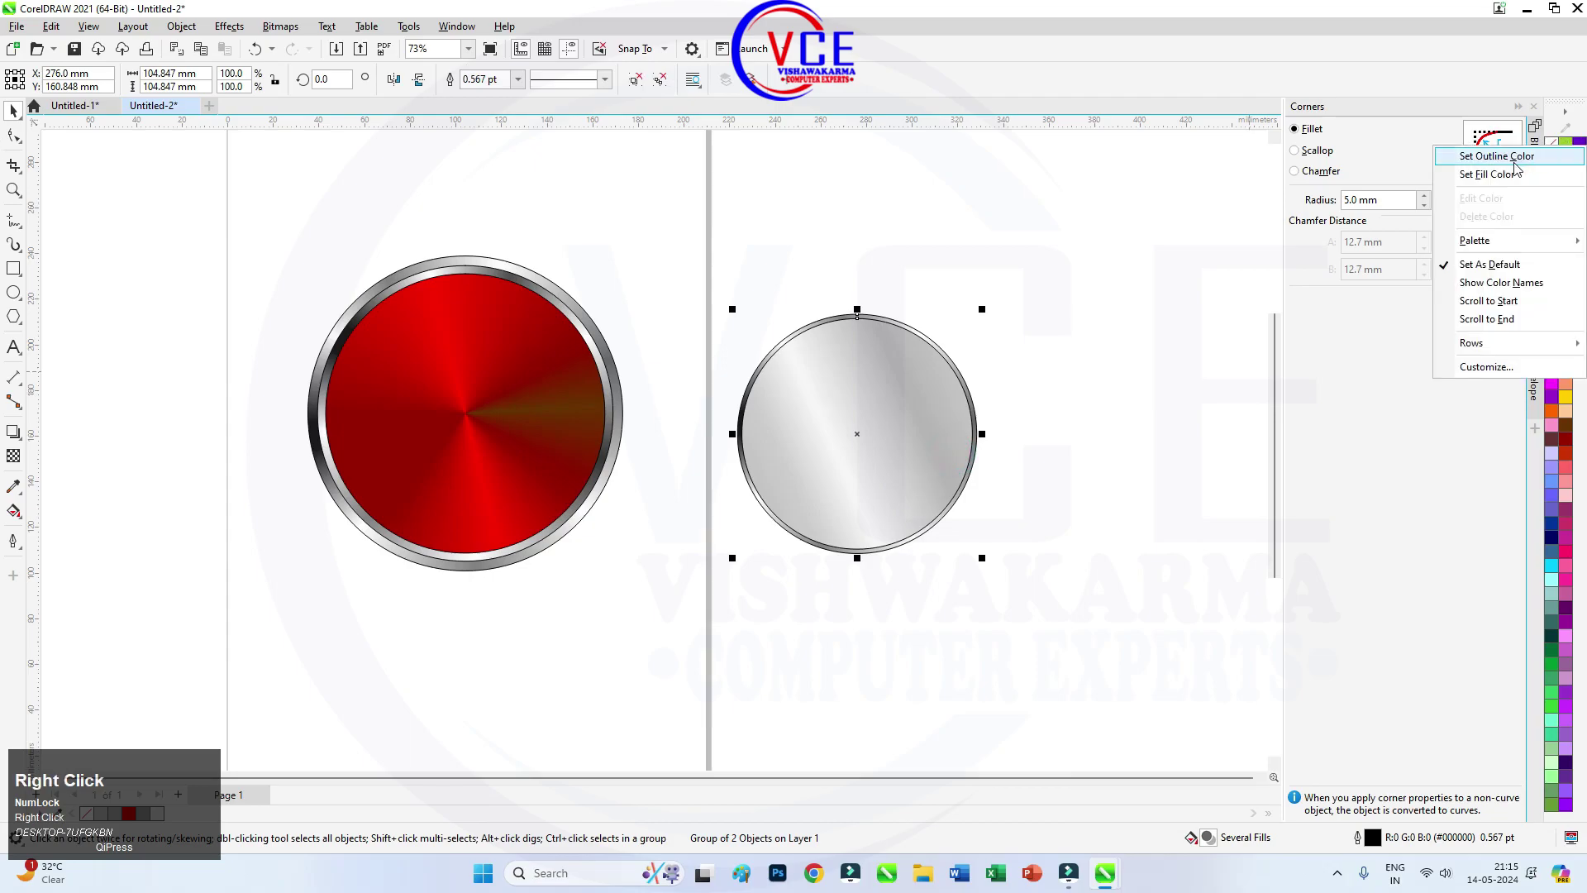
click(1517, 167)
scroll(up, 3)
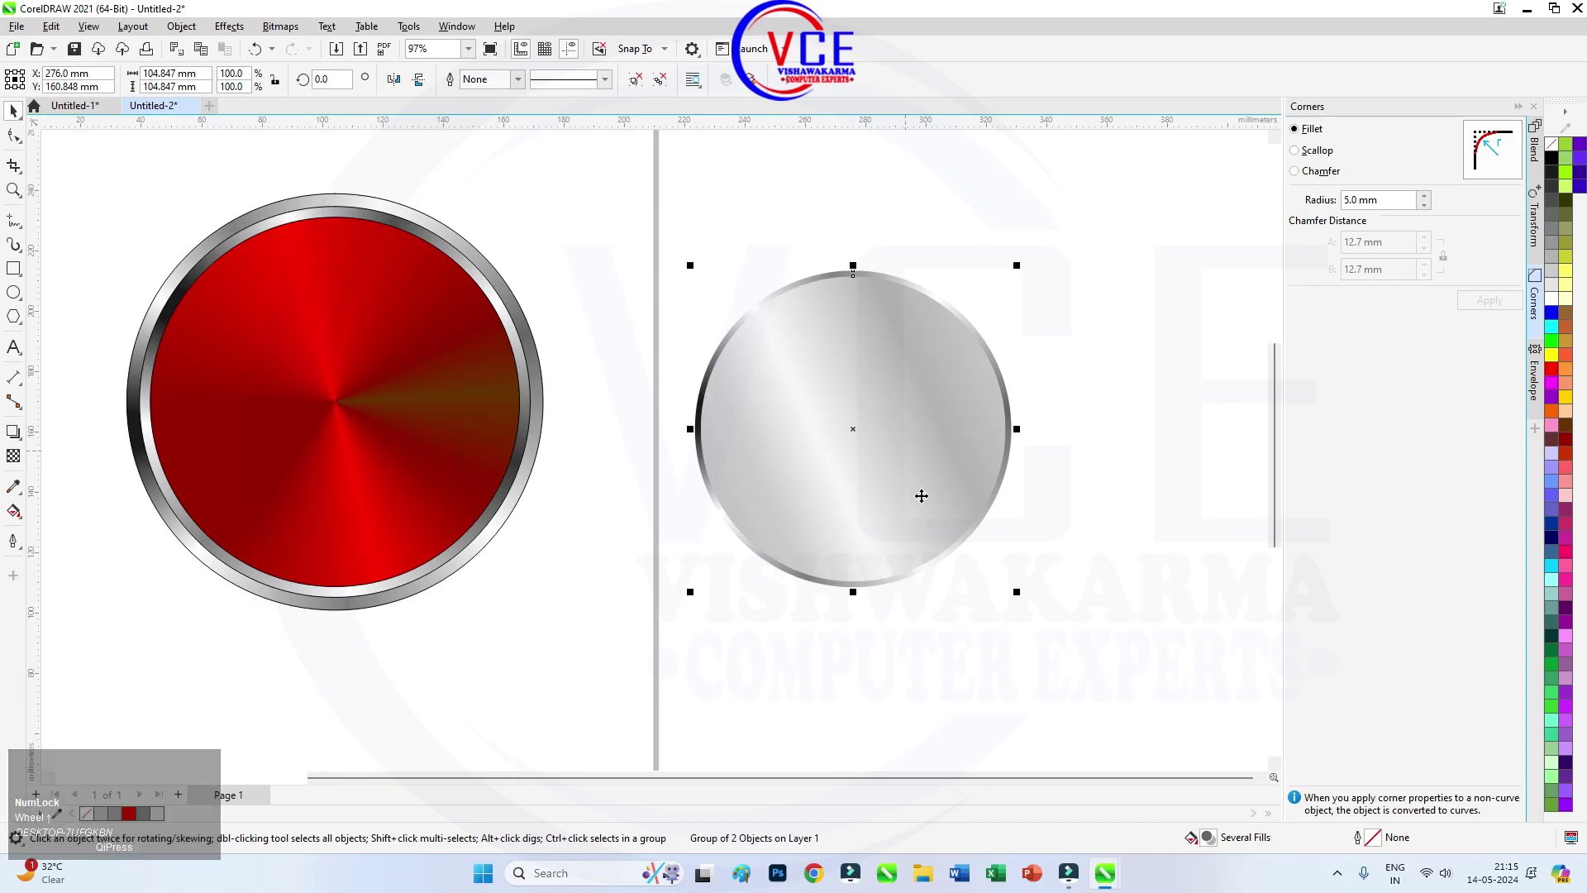
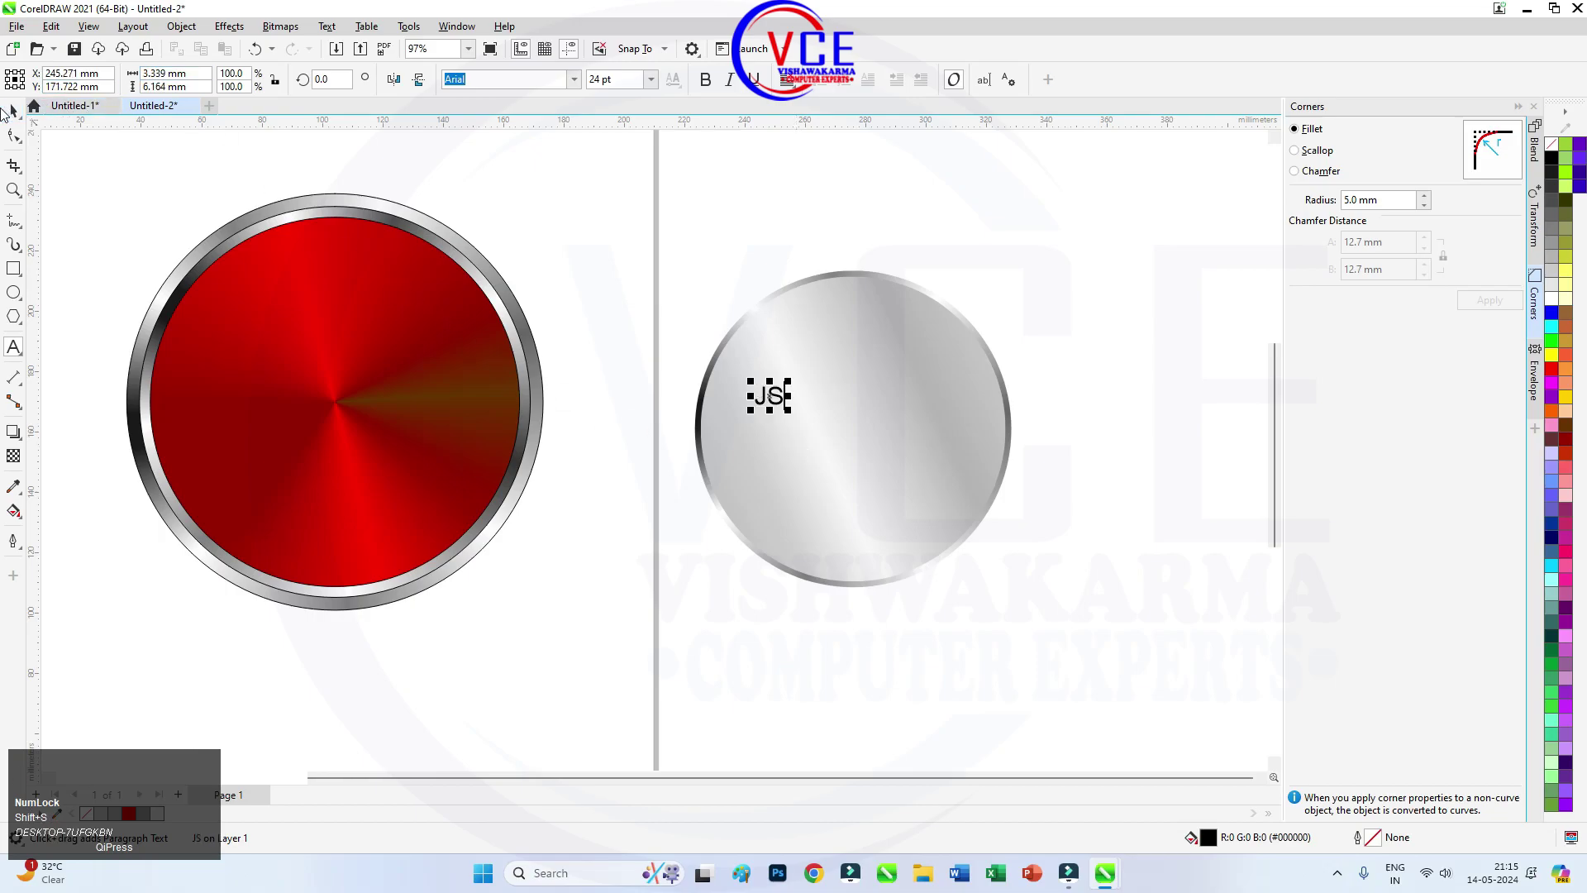
Enlarge the JS text across the silver disc and pull a copy aside.
drag(16, 113, 659, 83)
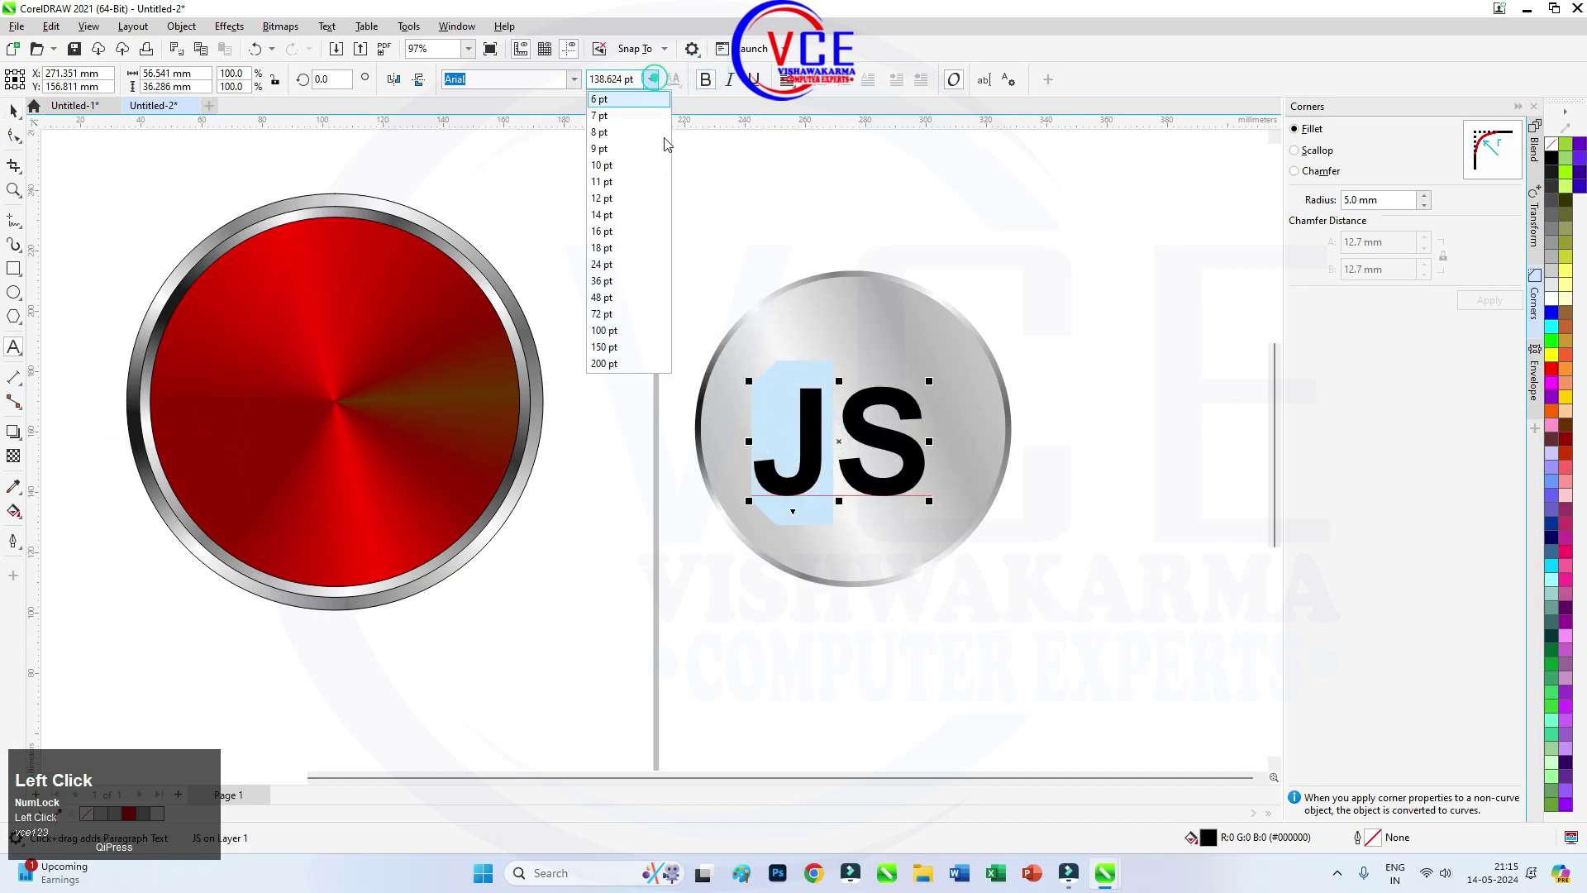
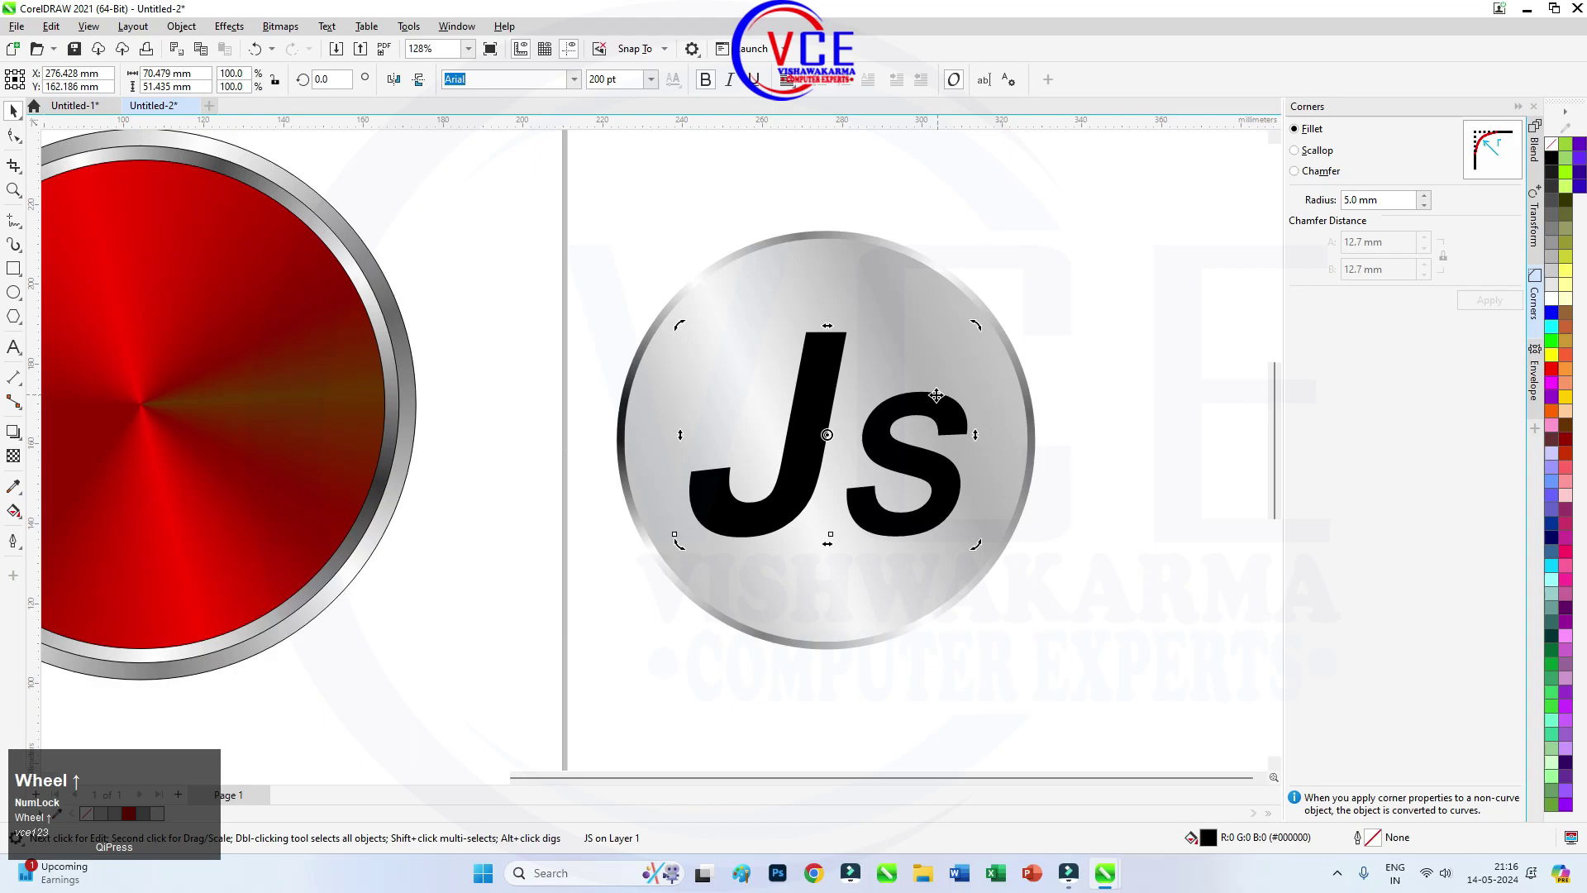
scroll(down, 3)
drag(611, 208, 511, 85)
Make the JS on the disc white and set the black copy to the right of it.
drag(511, 86, 781, 392)
scroll(up, 3)
scroll(down, 3)
scroll(up, 3)
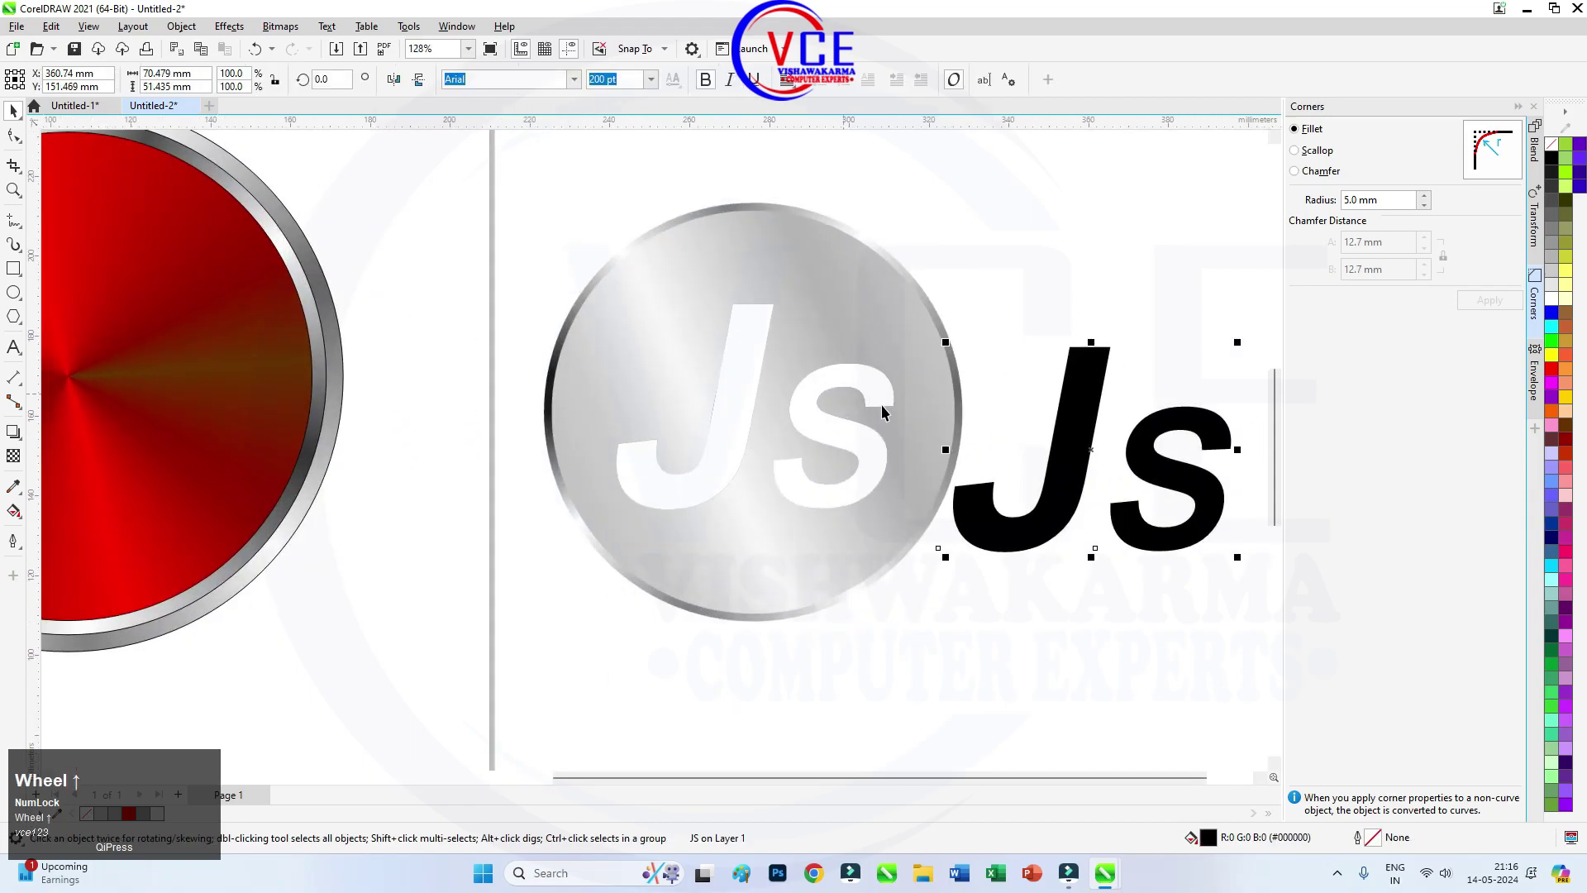
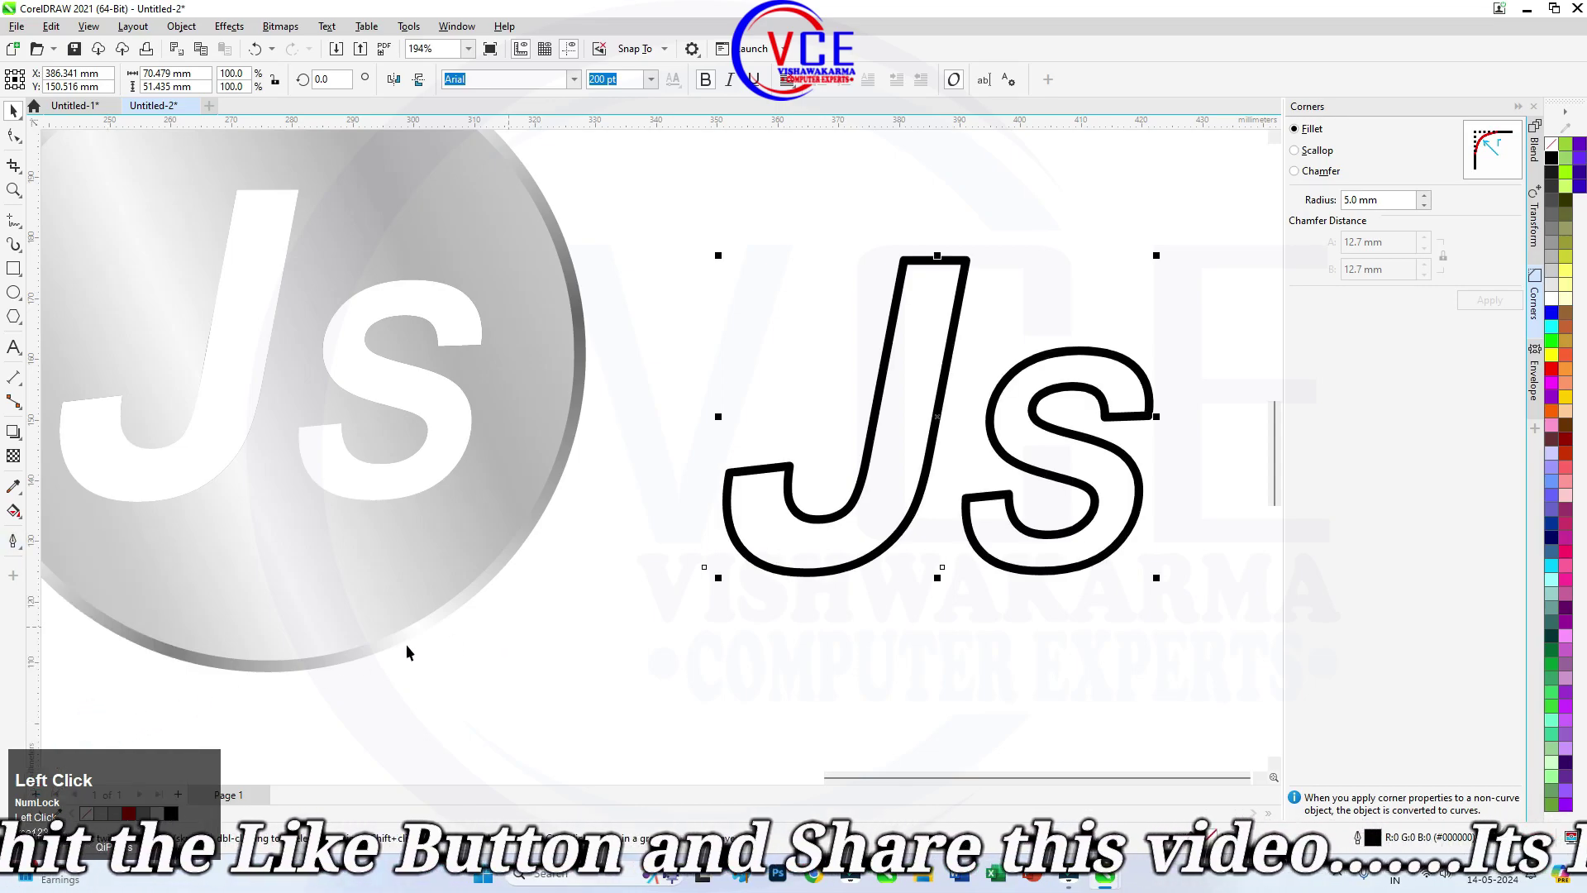
Set the black JS copy's outline, convert it to an object, then undo the conversion.
drag(15, 541, 79, 713)
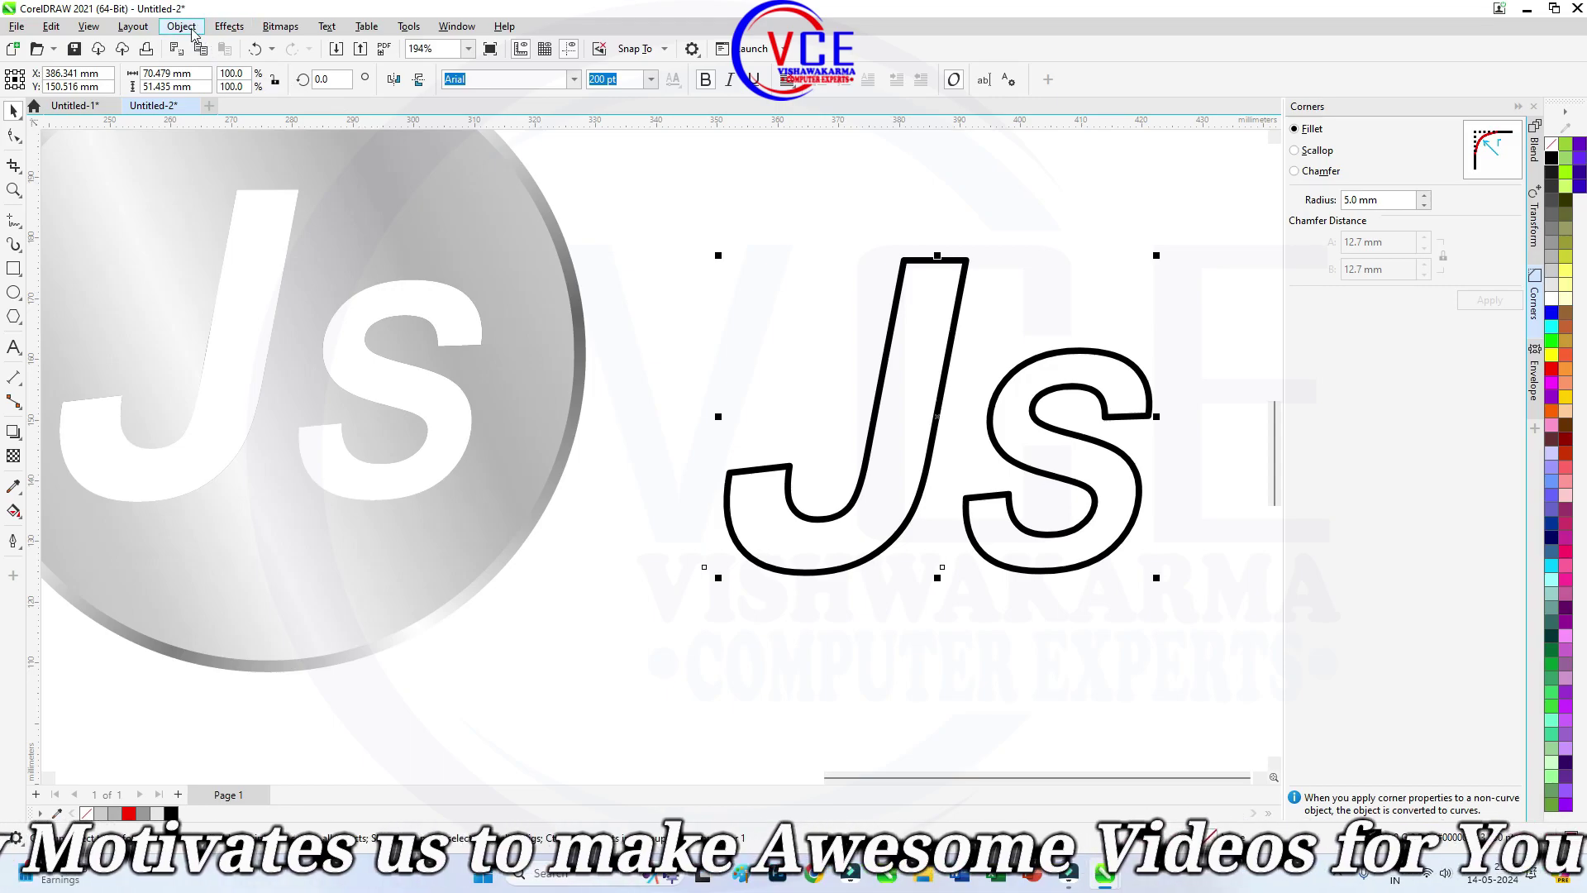
click(195, 33)
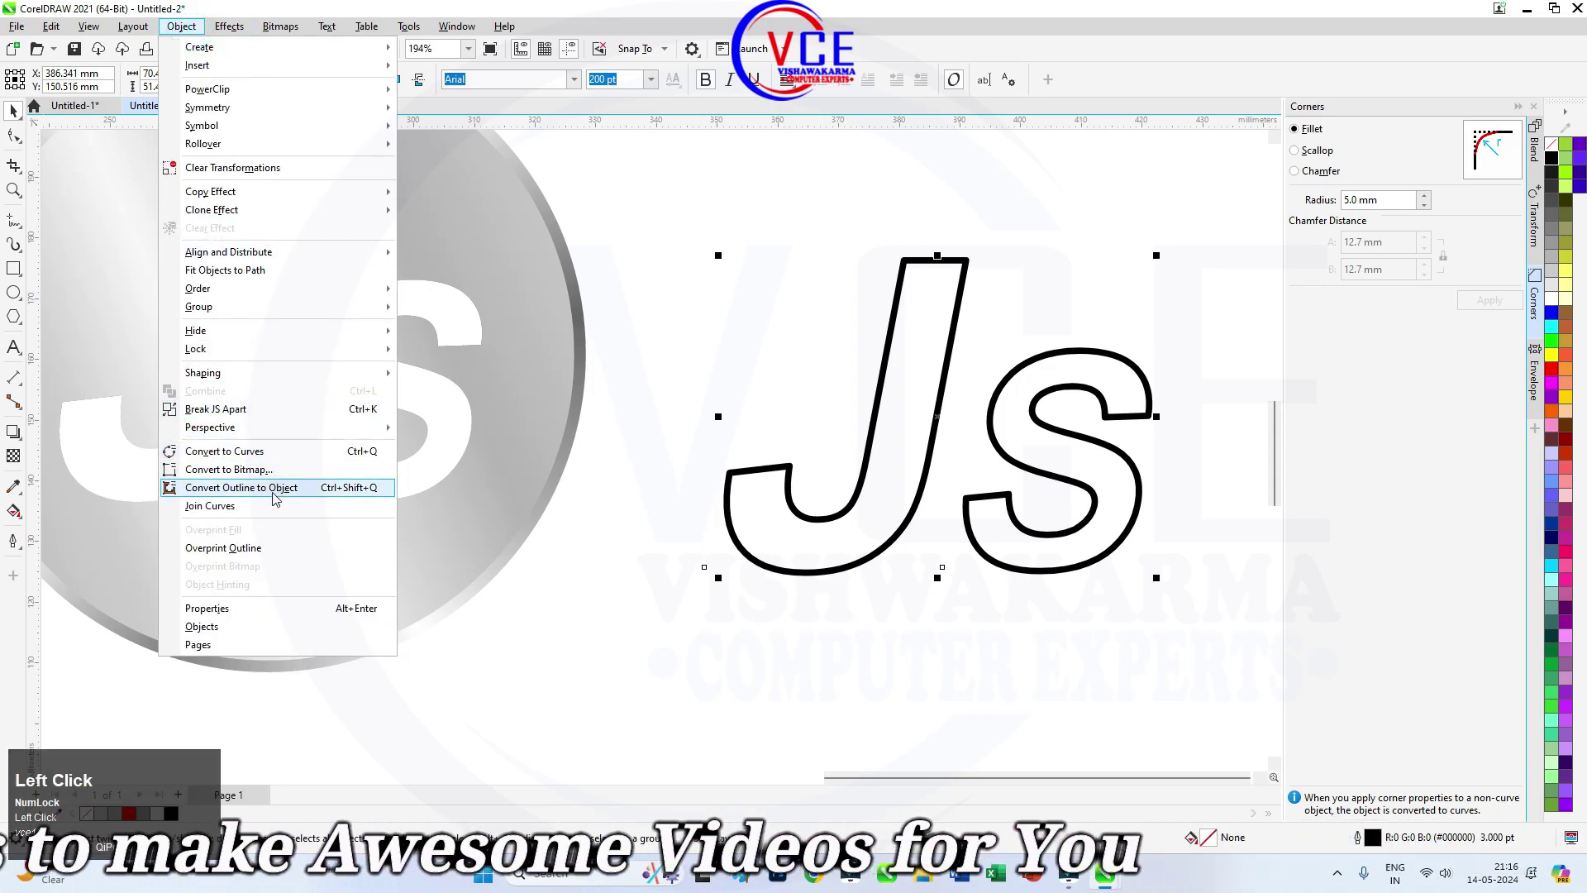
click(290, 495)
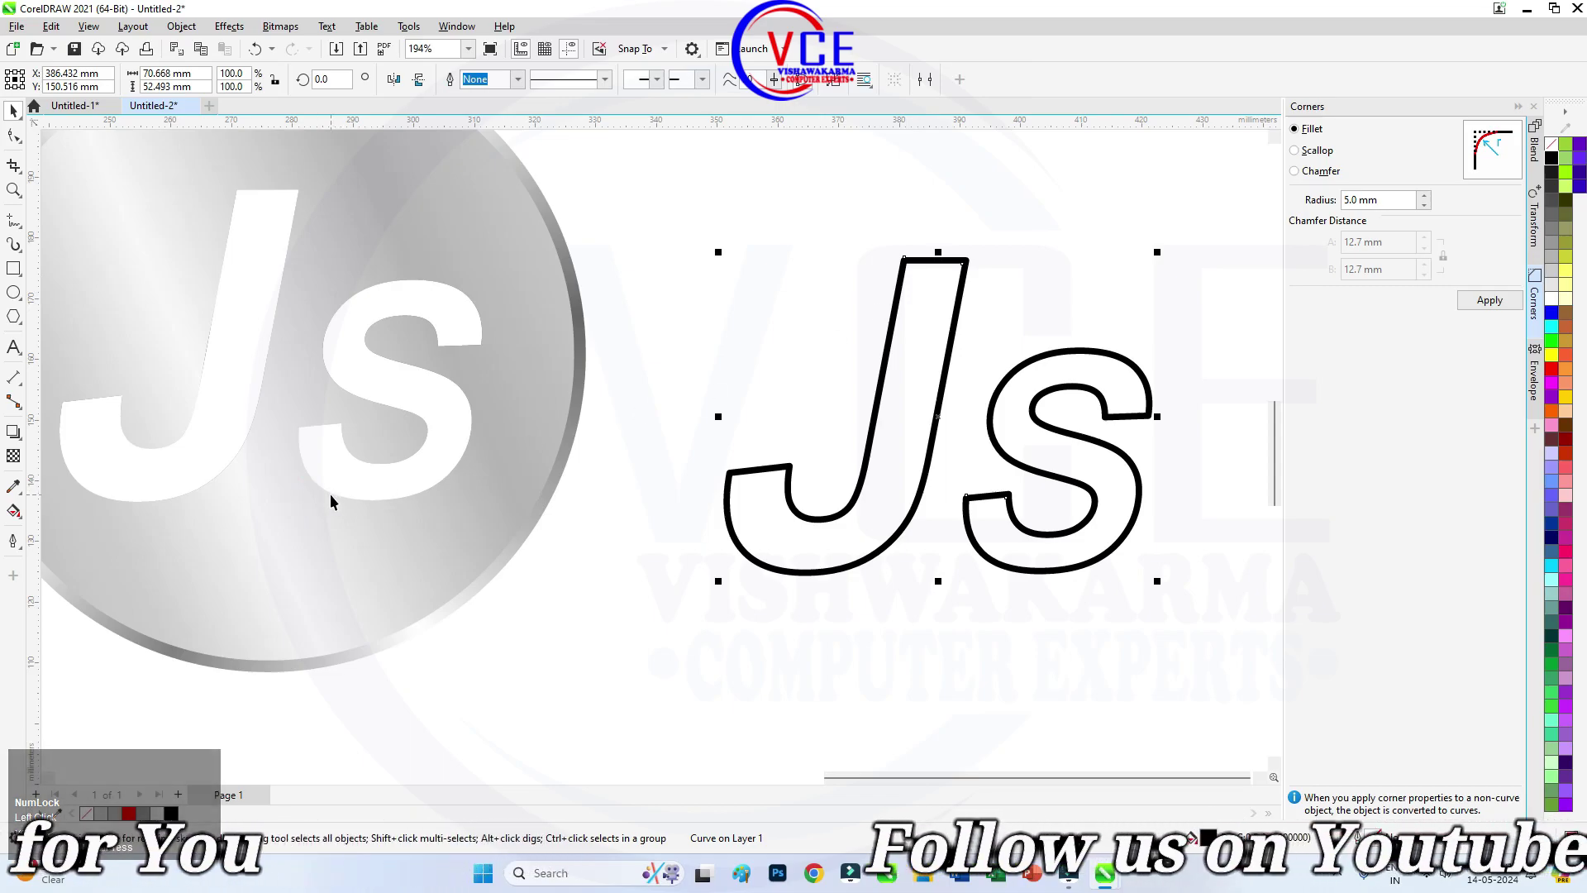
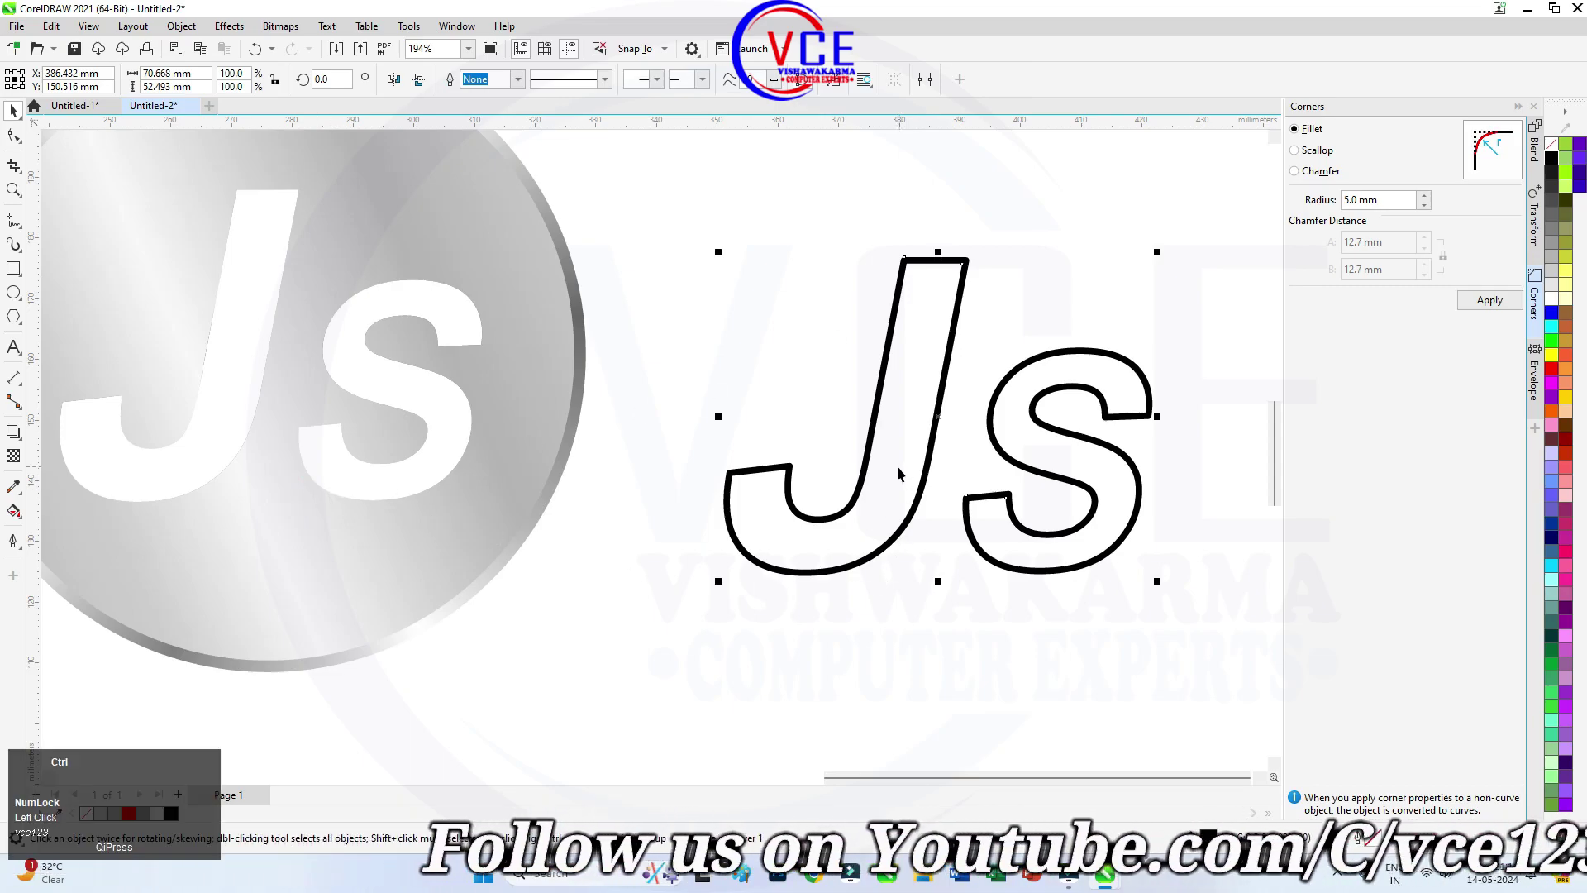
key(ctrl+z)
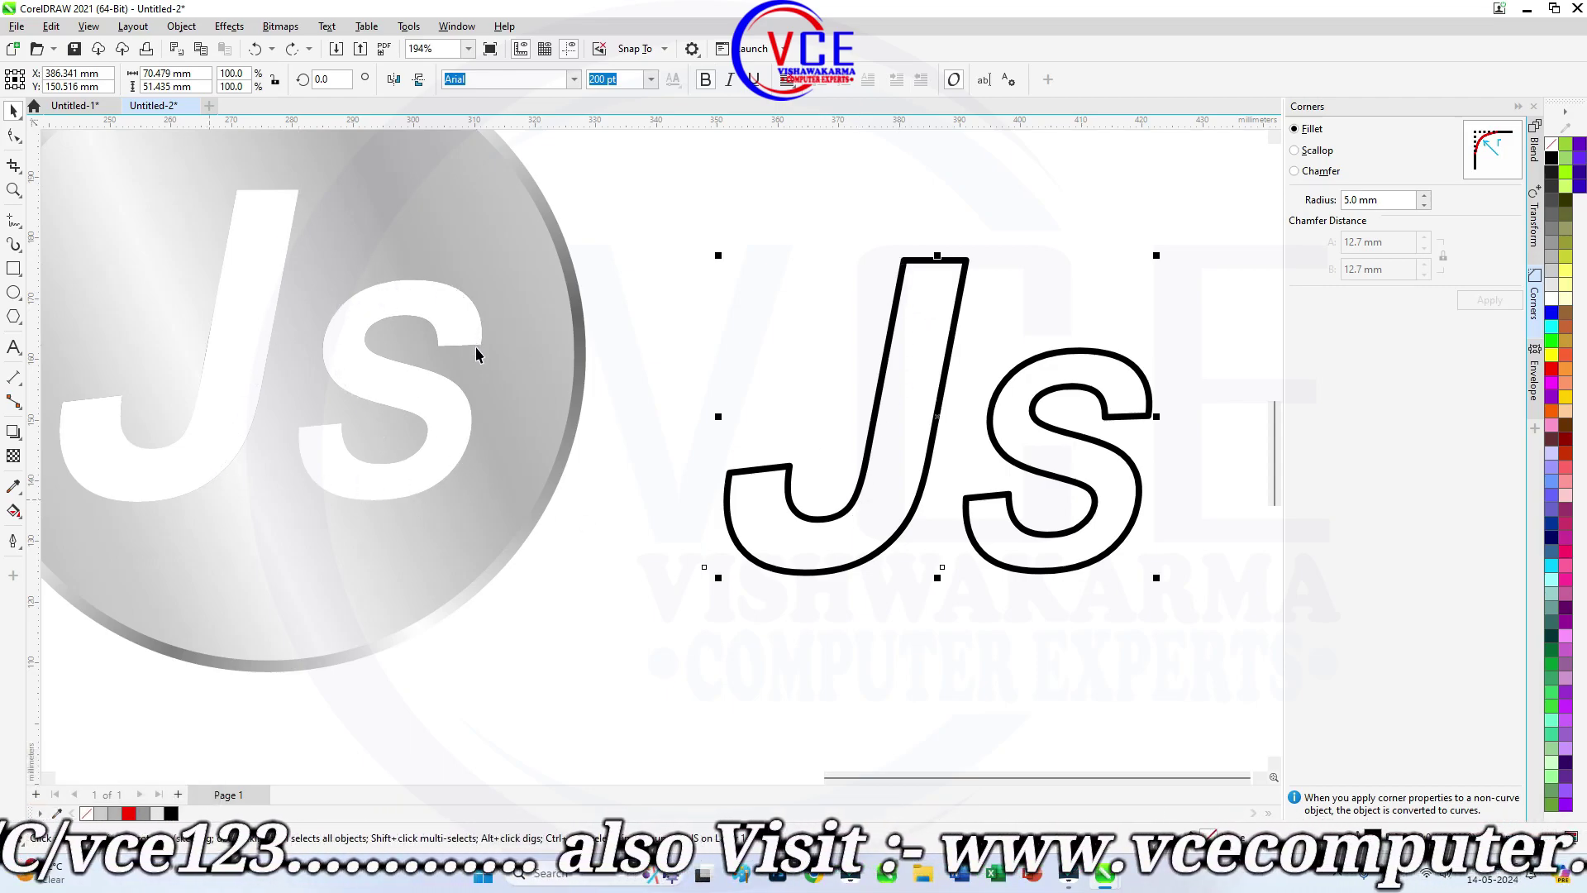
Thicken the outline, confirm its settings, and convert the JS outline into its own shape again.
drag(13, 543, 77, 545)
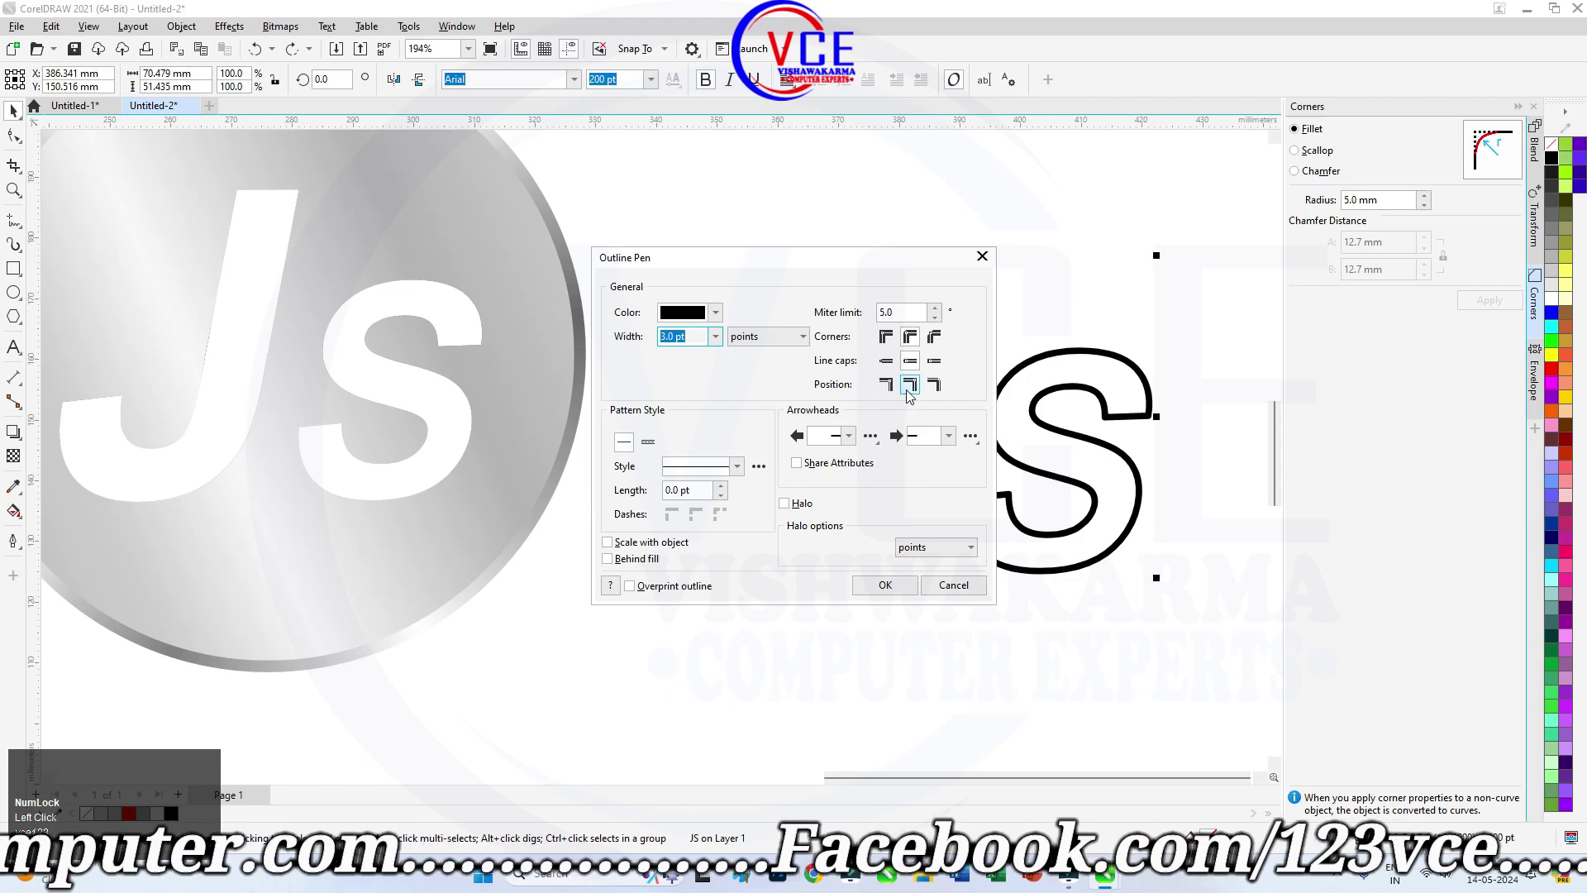
click(893, 388)
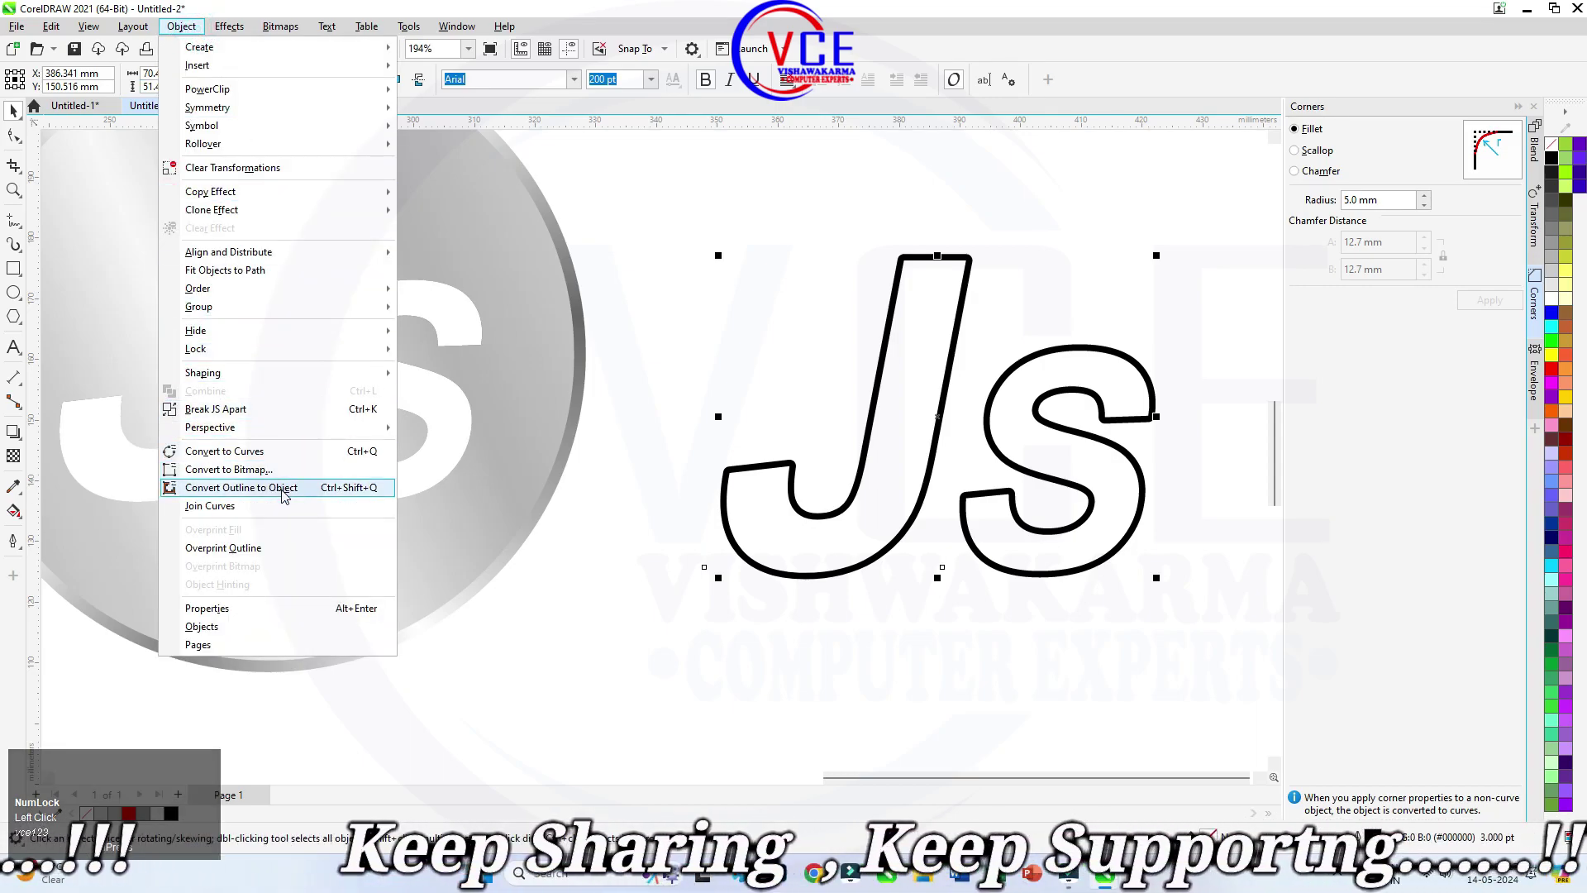
click(285, 495)
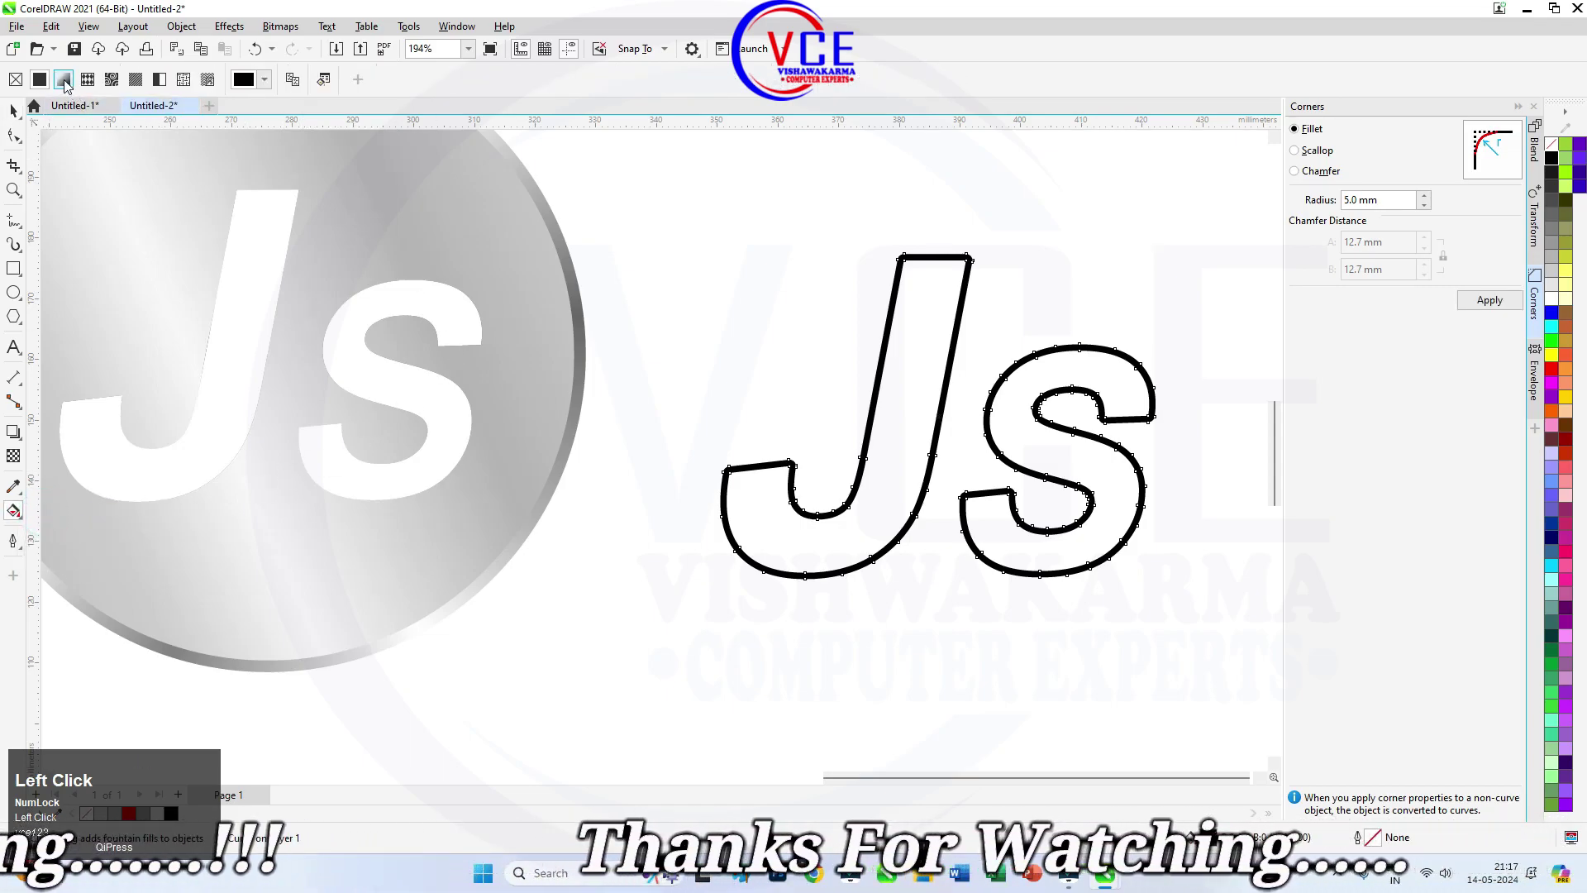
Lay a conical fountain fill across the JS outline shape for a silver metallic look.
drag(68, 83, 1193, 512)
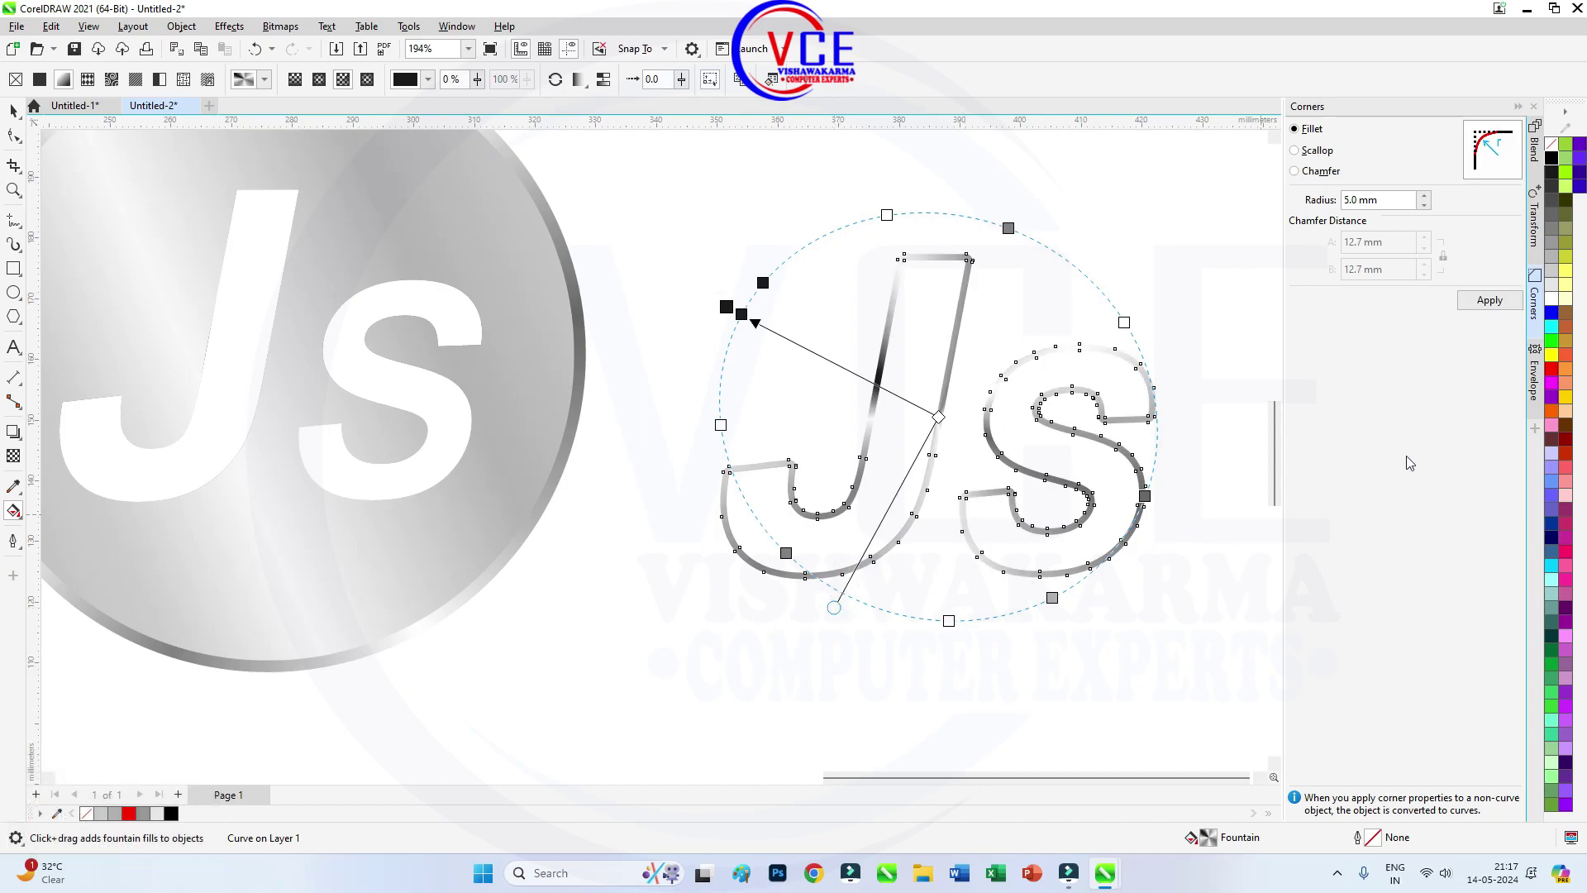
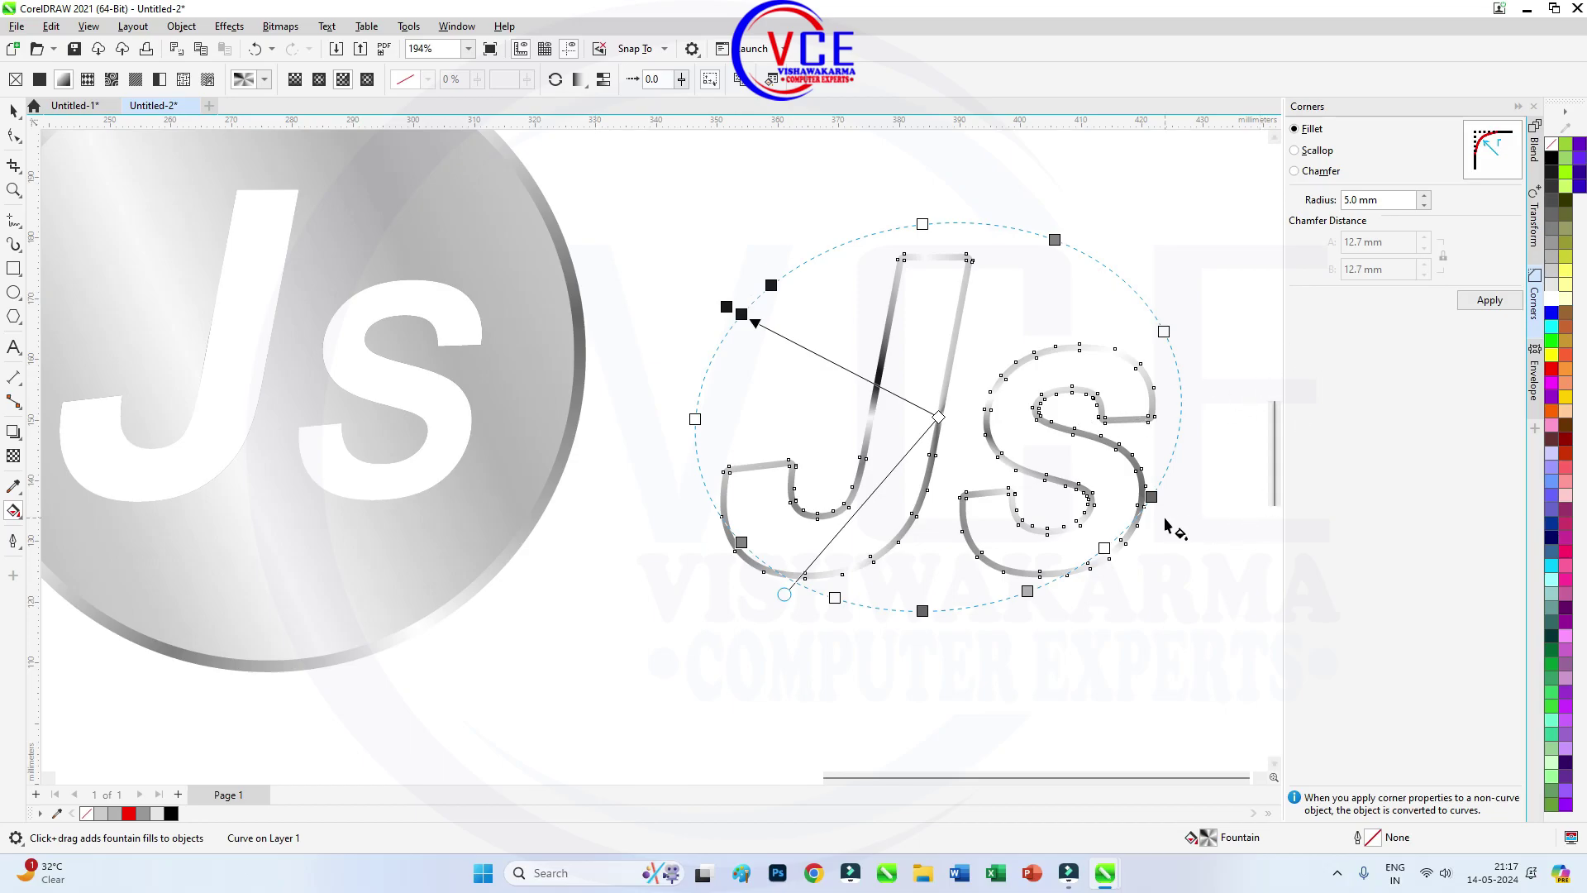
Reshape the metallic gradient handles and move the outline onto the white JS on the disc.
drag(1554, 157, 22, 118)
click(23, 118)
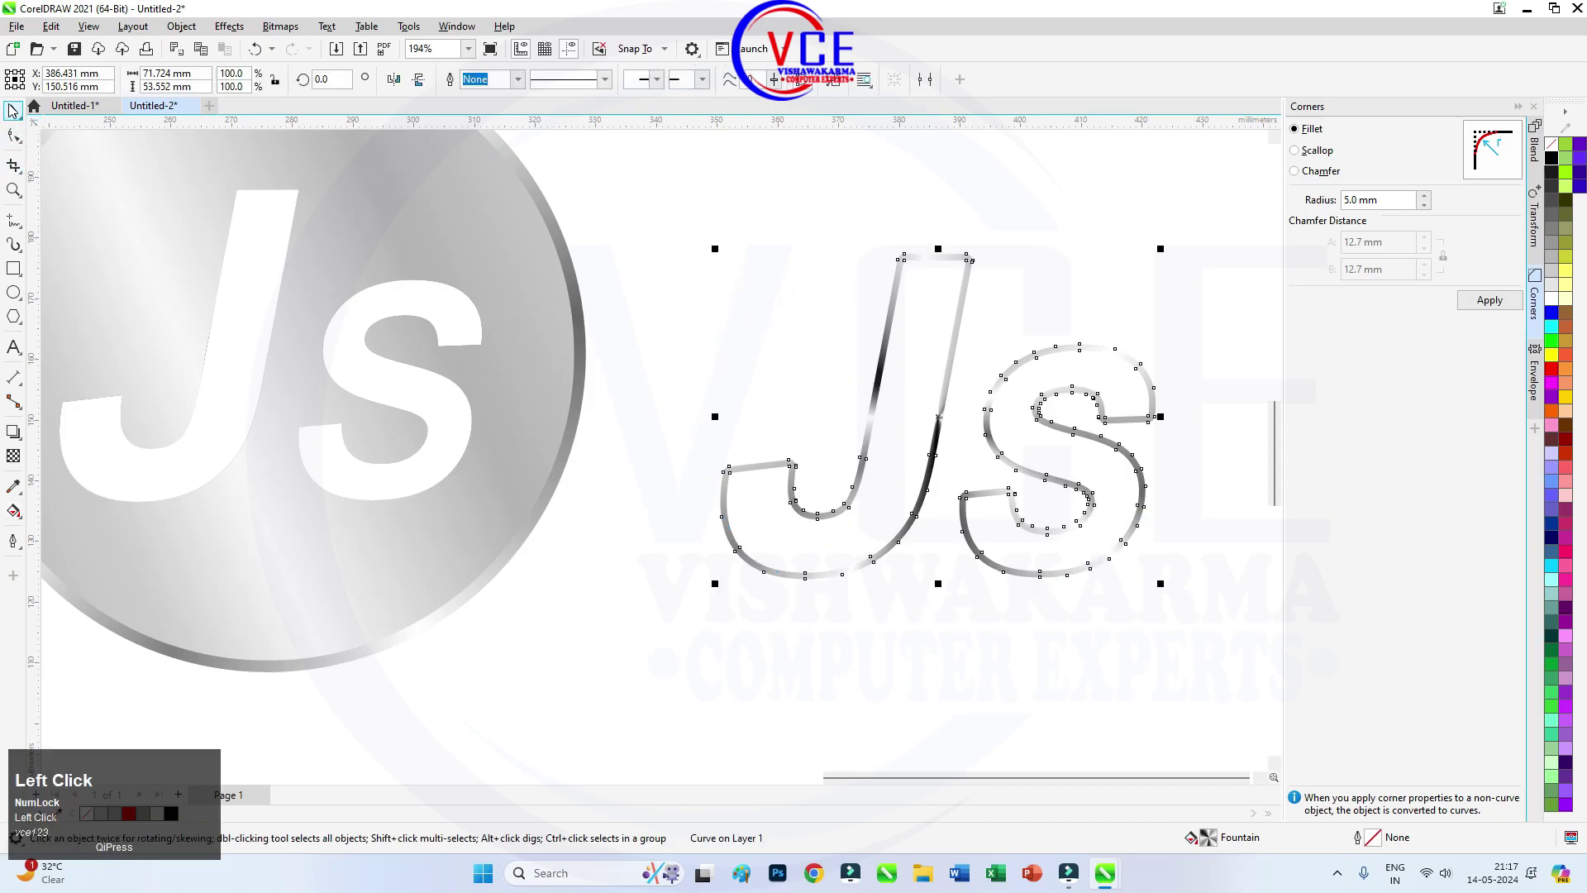
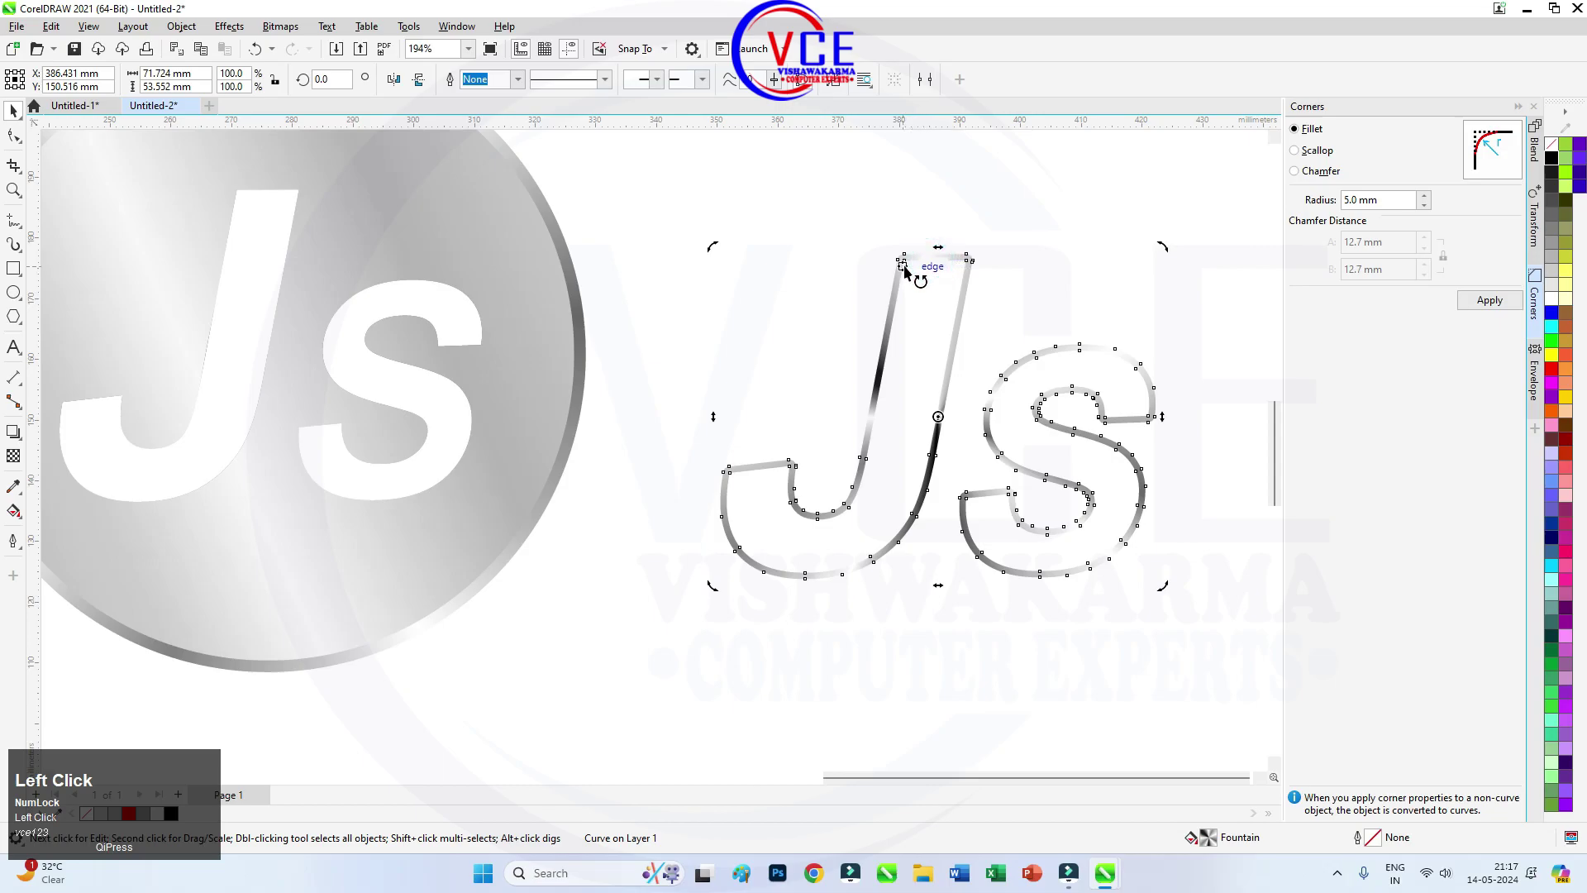
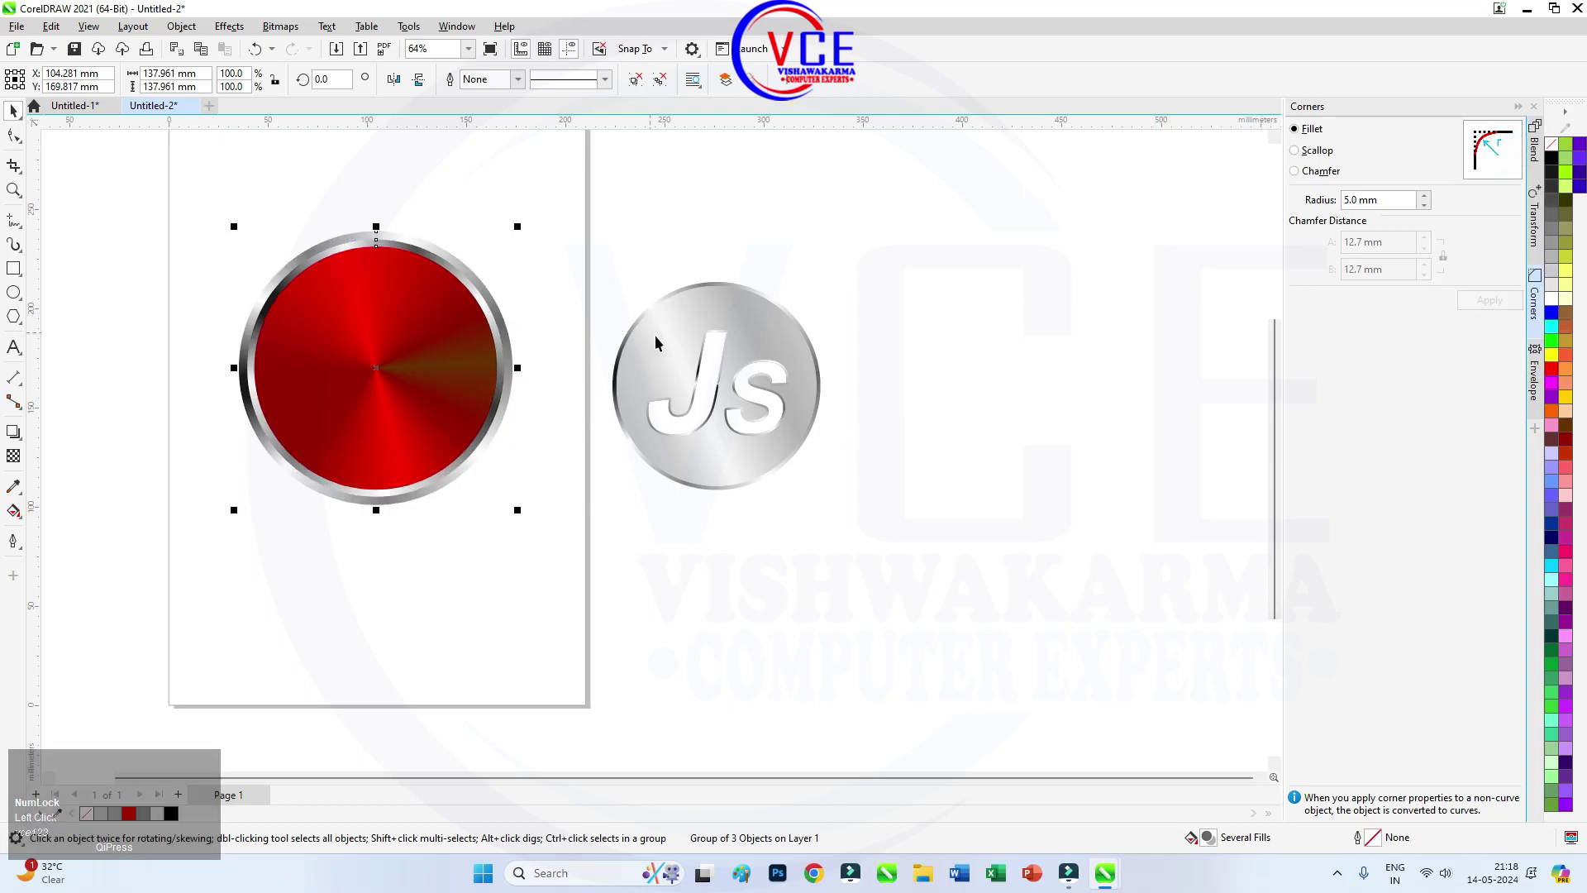
Move the JS disc into the red ring, centring it (C, E) inside the badge.
drag(664, 344, 567, 575)
key(c)
key(e)
click(643, 424)
Make the JS letters red metallic, then start a drop shadow and bring up its colour choices.
scroll(up, 3)
scroll(down, 3)
scroll(up, 3)
click(622, 280)
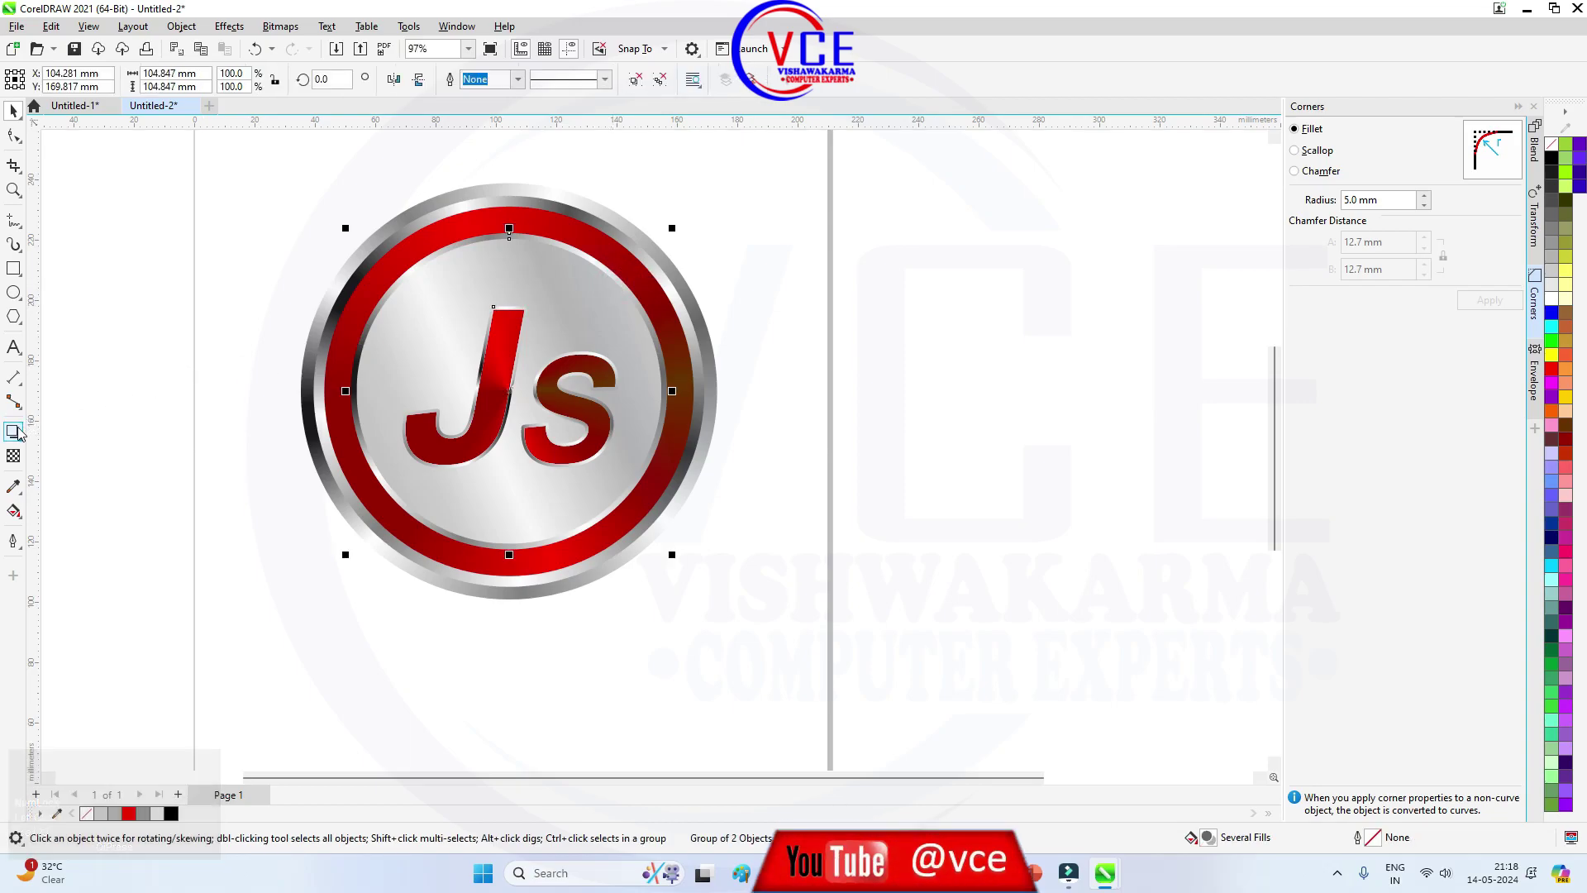
click(21, 435)
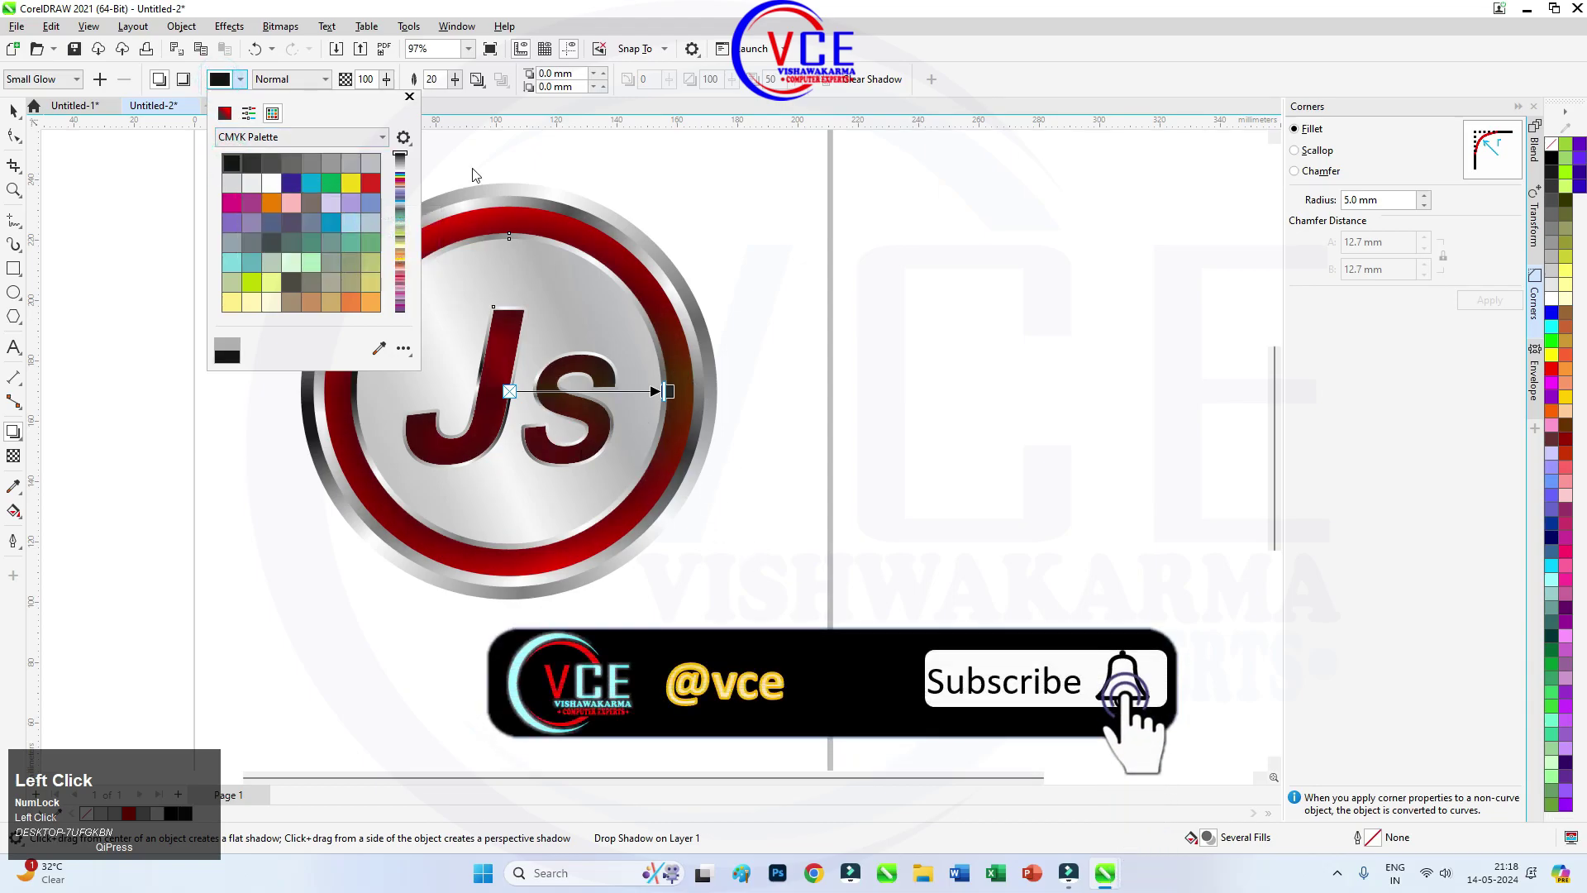
Make the JS drop shadow black with feathering 5 and review the finished grouped badge.
drag(443, 84, 417, 87)
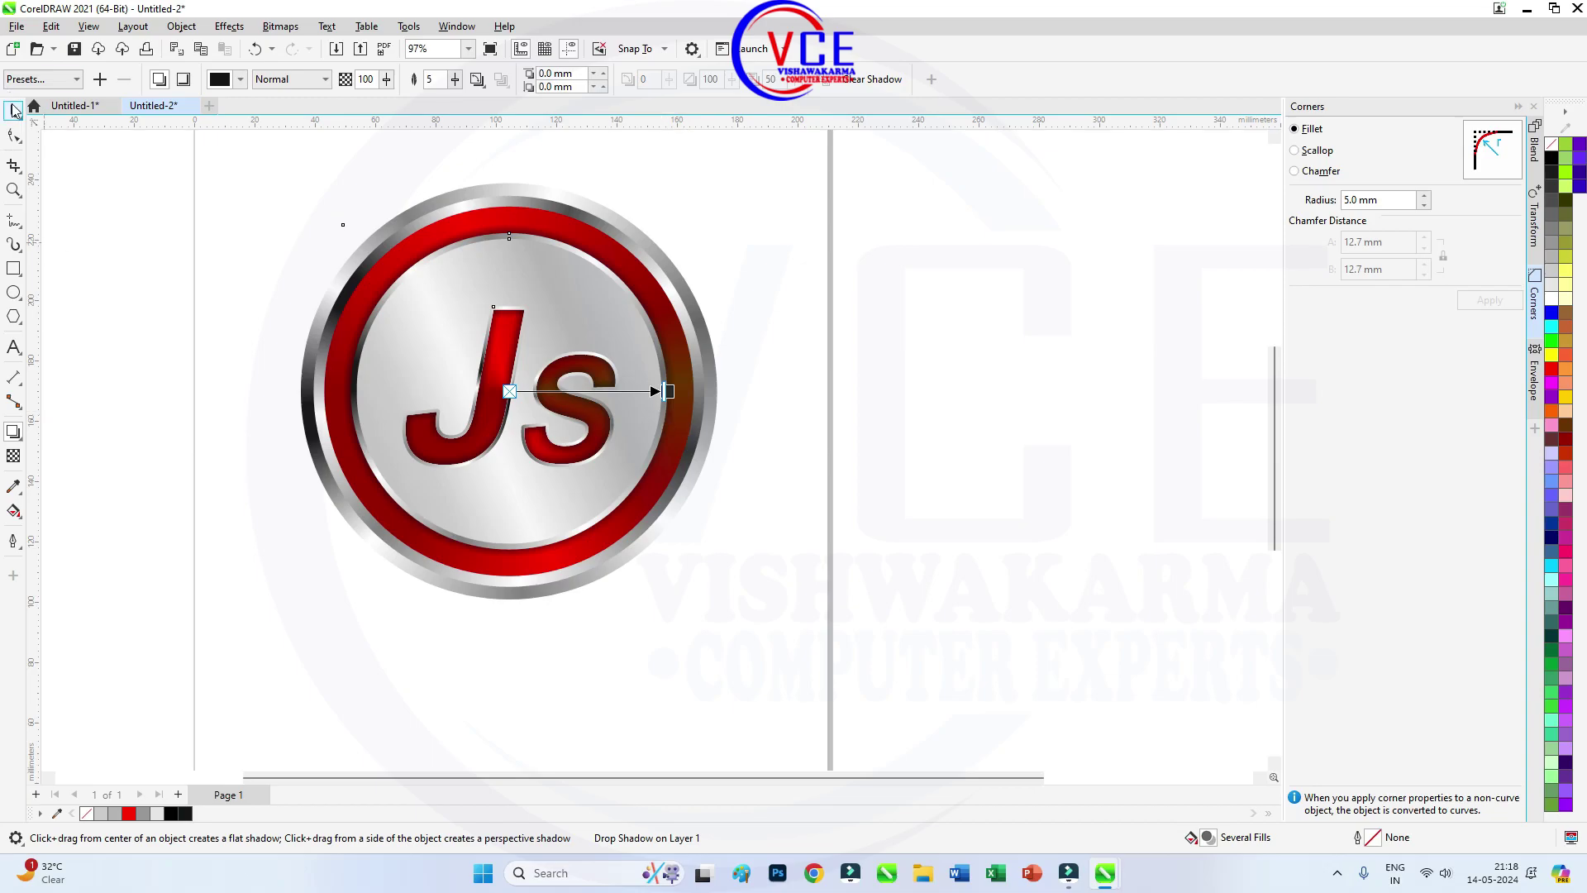
click(18, 114)
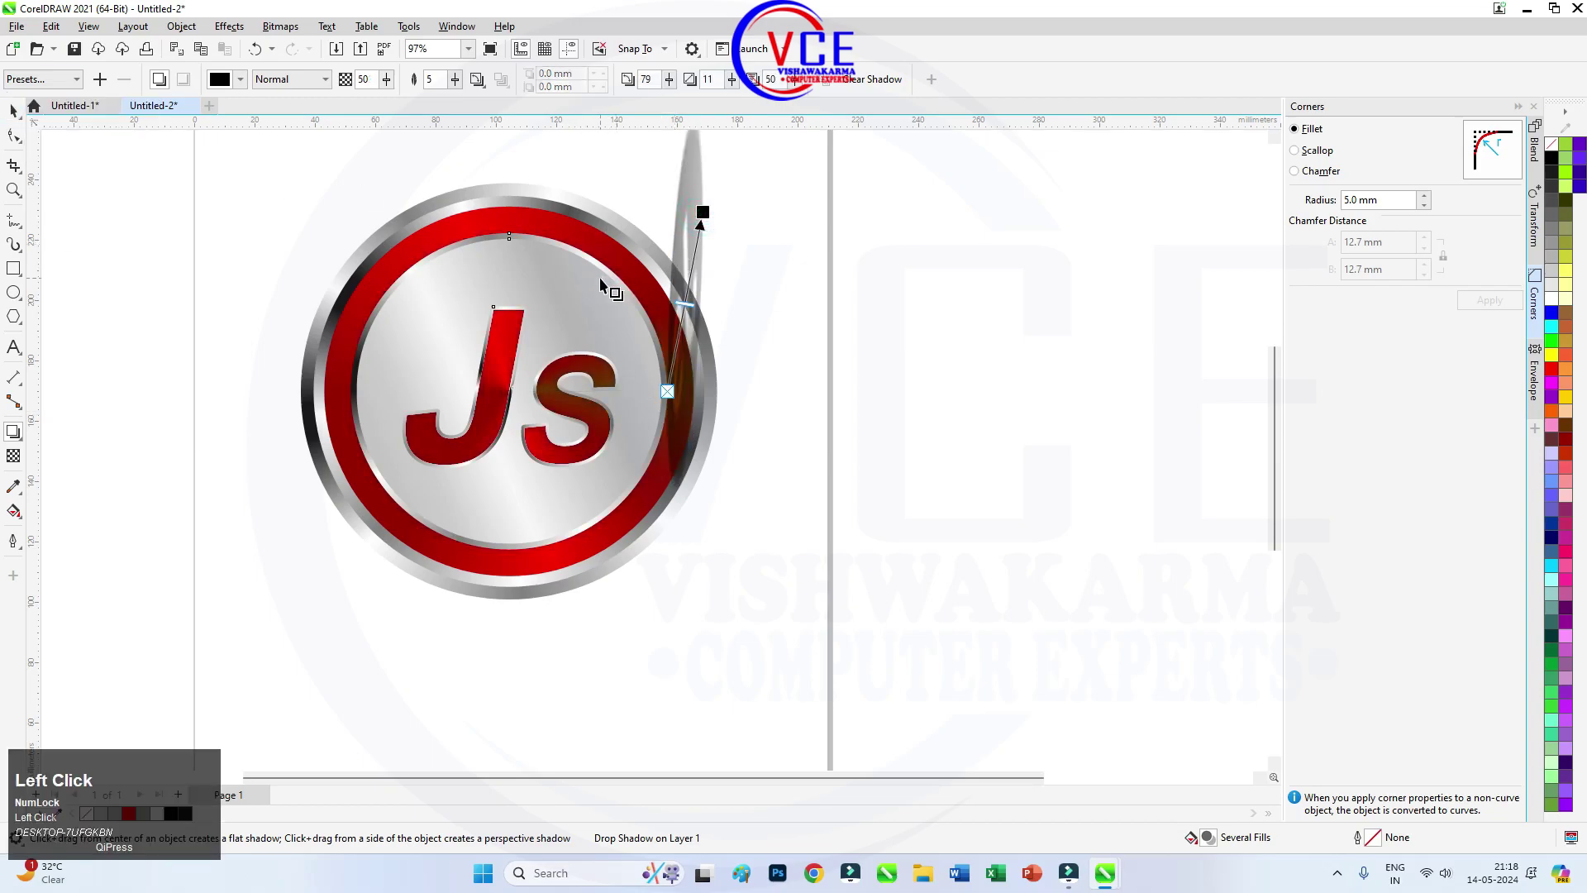
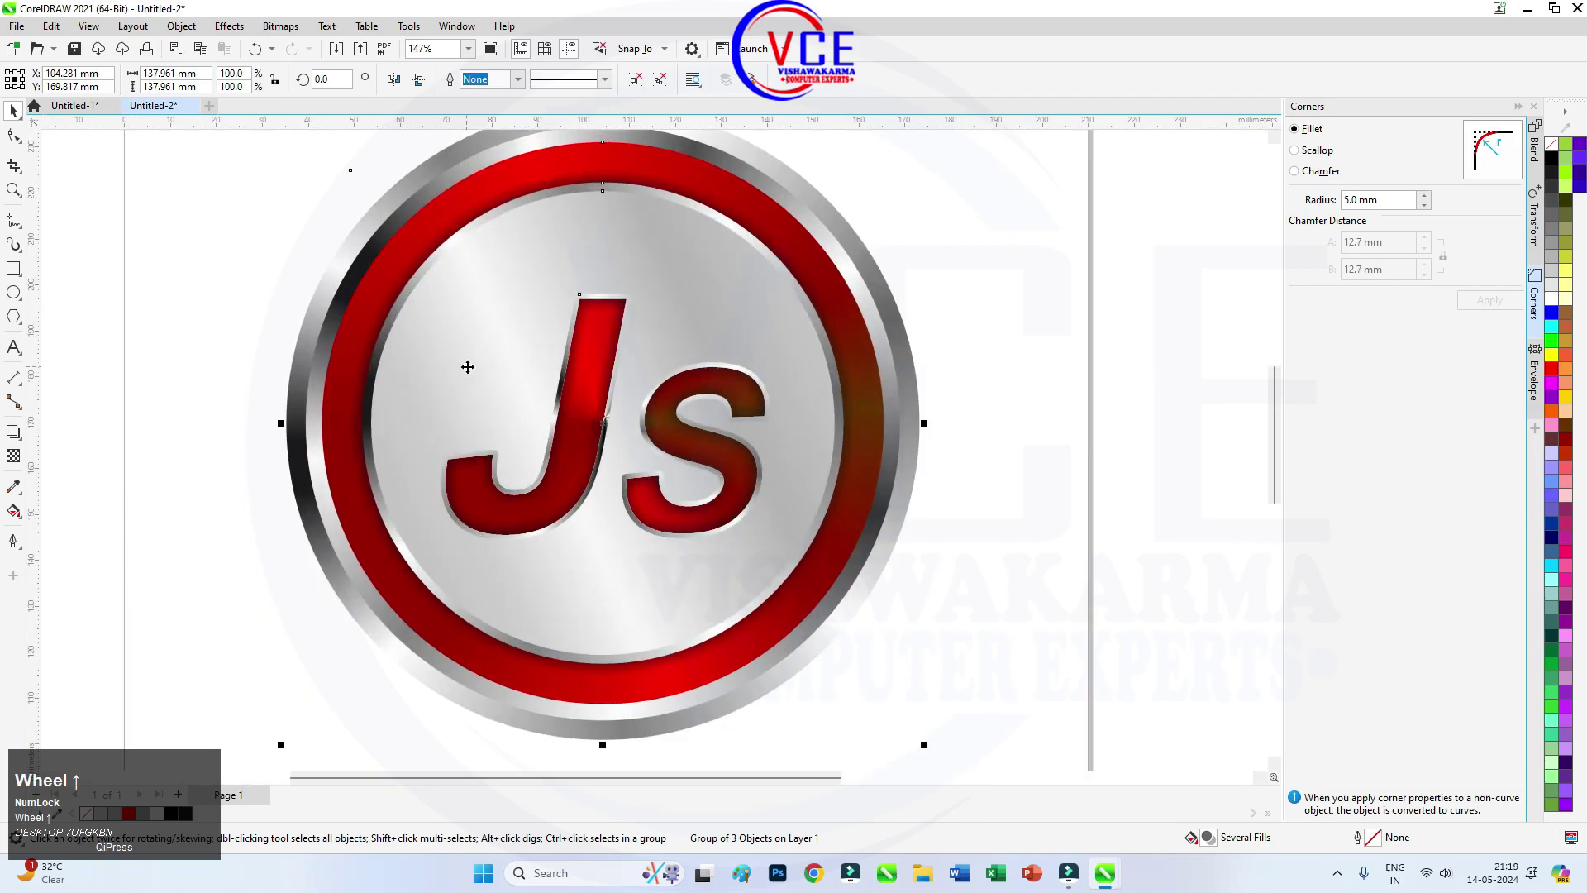
scroll(down, 3)
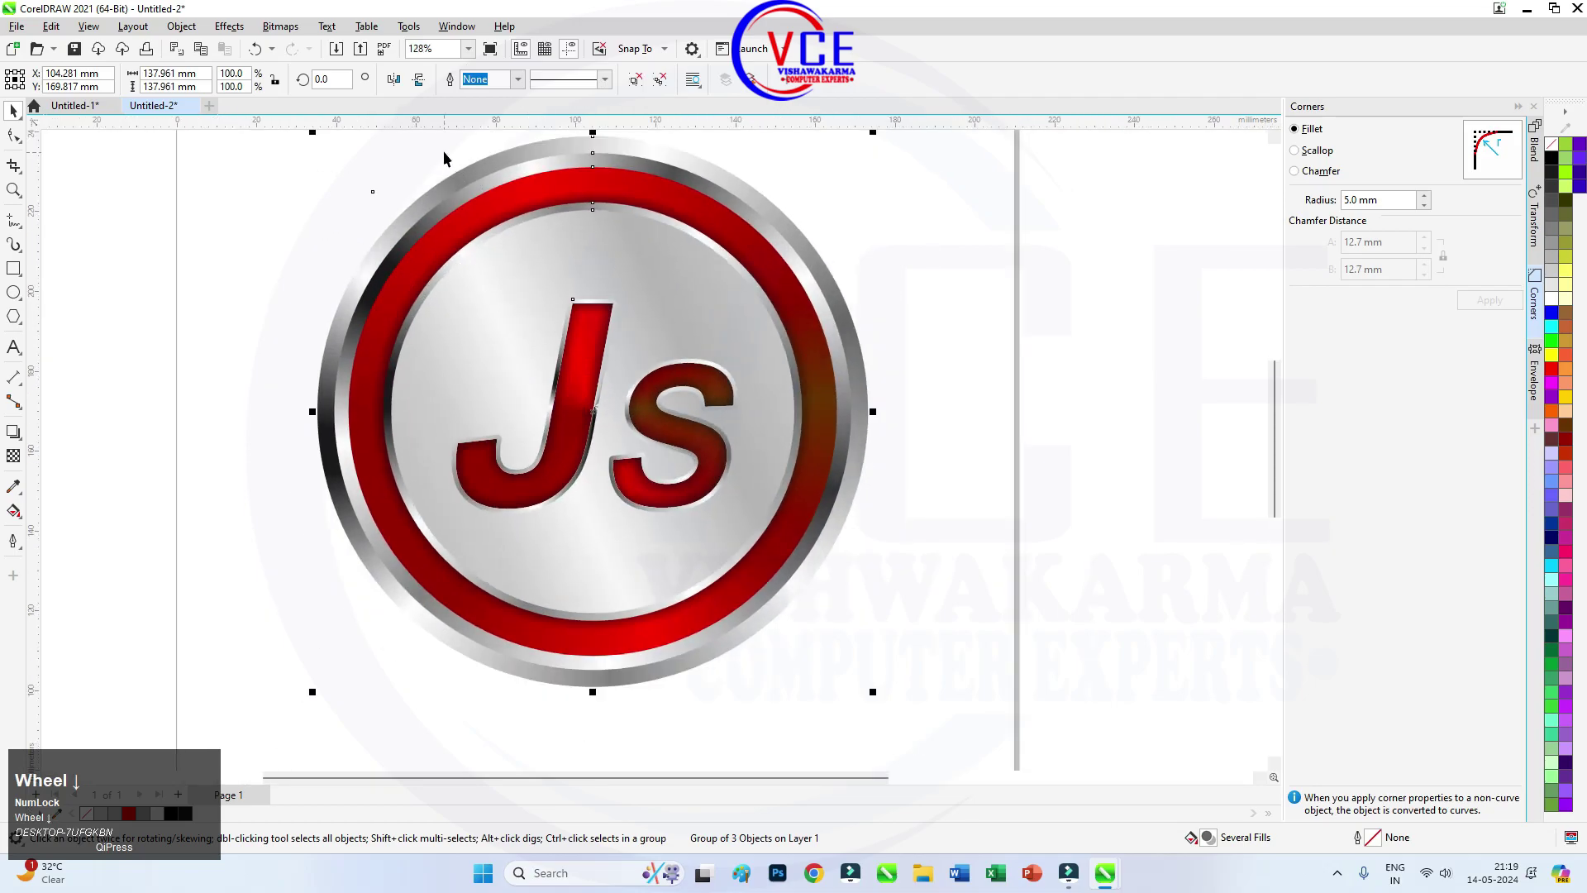
scroll(up, 3)
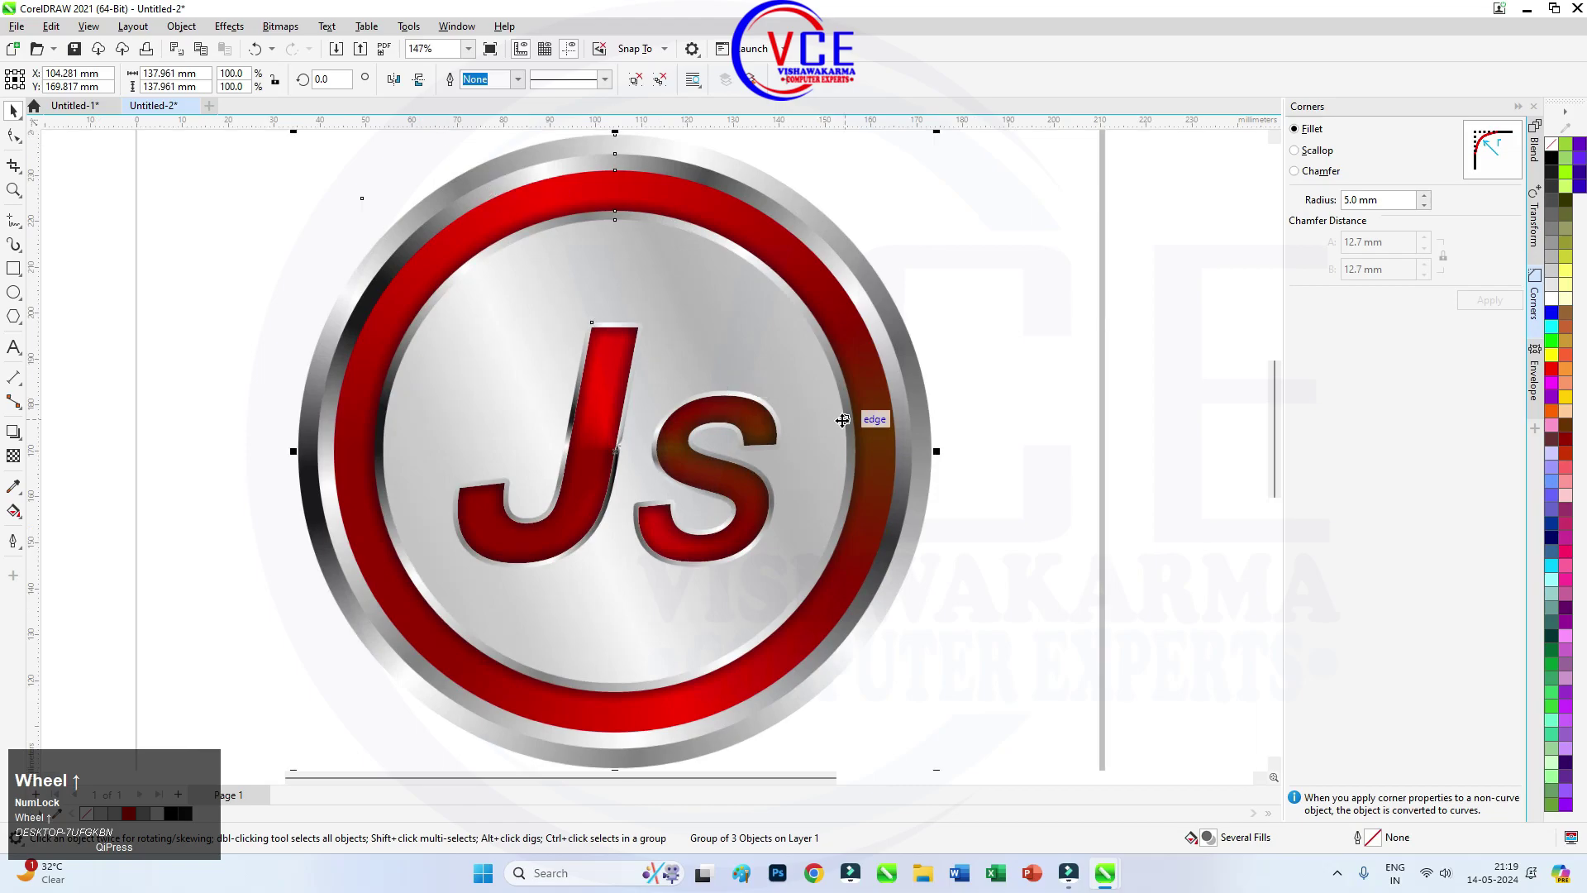